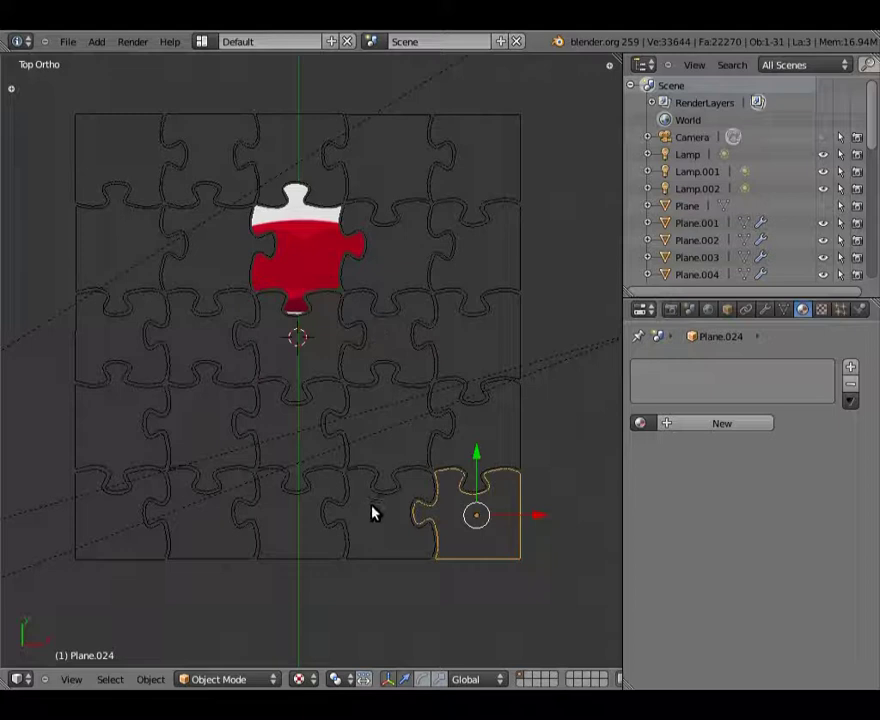
Check the piece below the red one, then select the bottom-right corner piece and show its materials
right_click(385, 497)
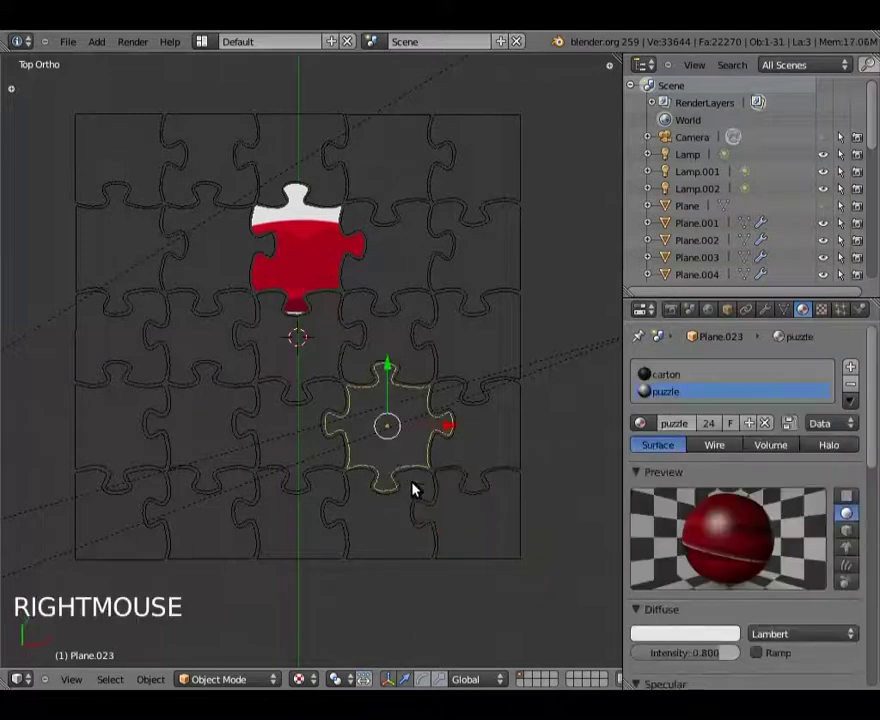
click(773, 315)
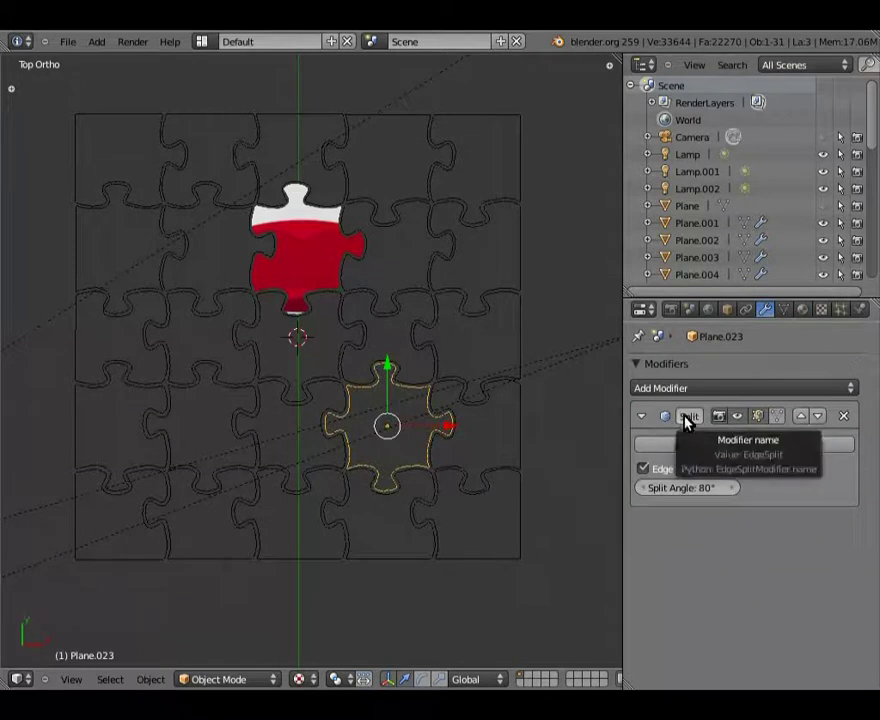
click(693, 421)
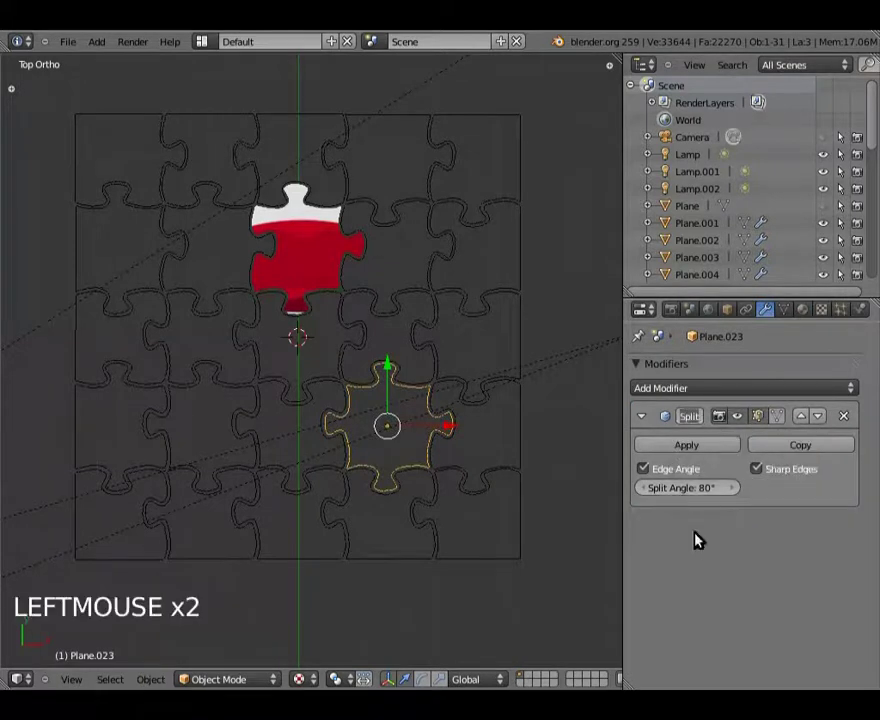
right_click(527, 489)
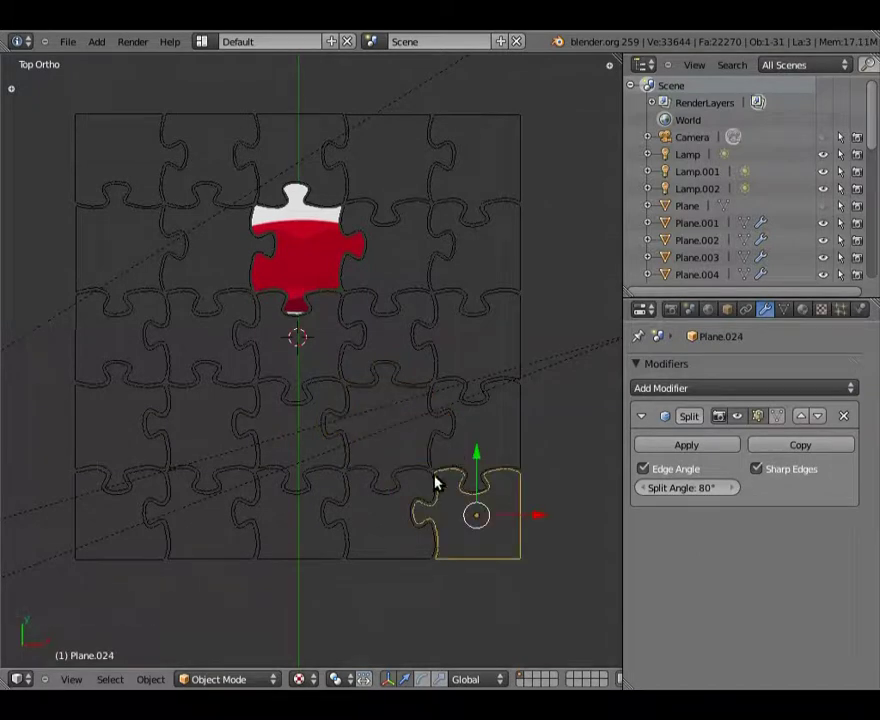
middle_click(438, 505)
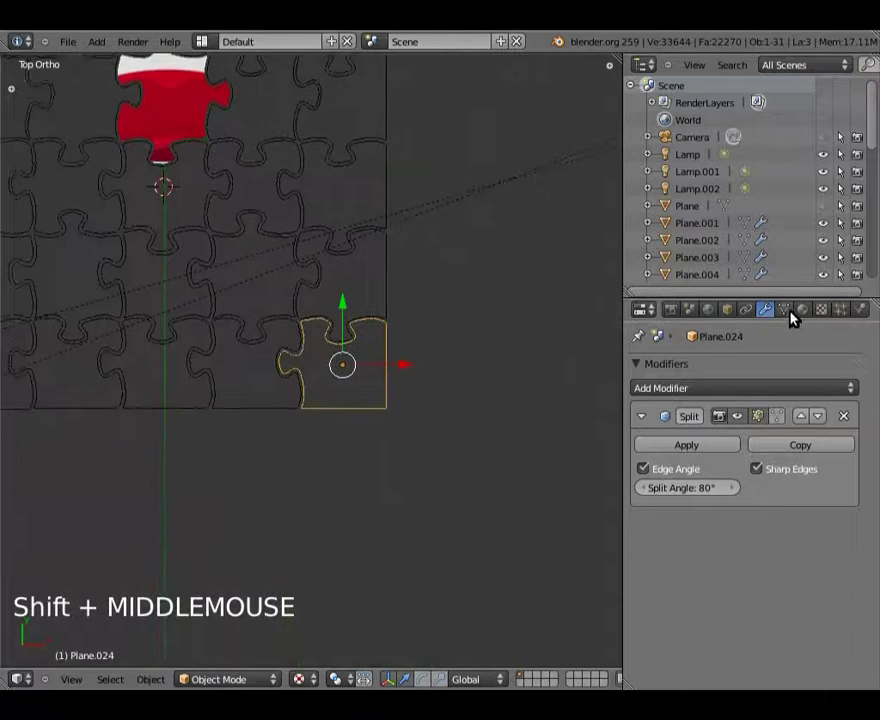
click(807, 311)
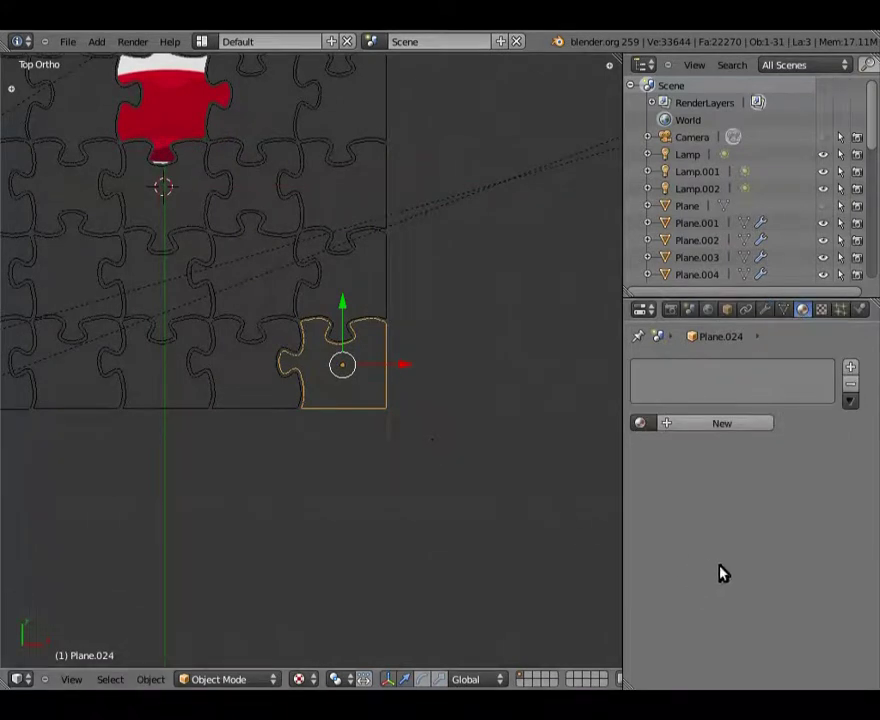
Orbit and zoom in to inspect the corner piece's edge thickness and its material list
middle_click(322, 419)
scroll(up, 3)
middle_click(458, 387)
scroll(up, 3)
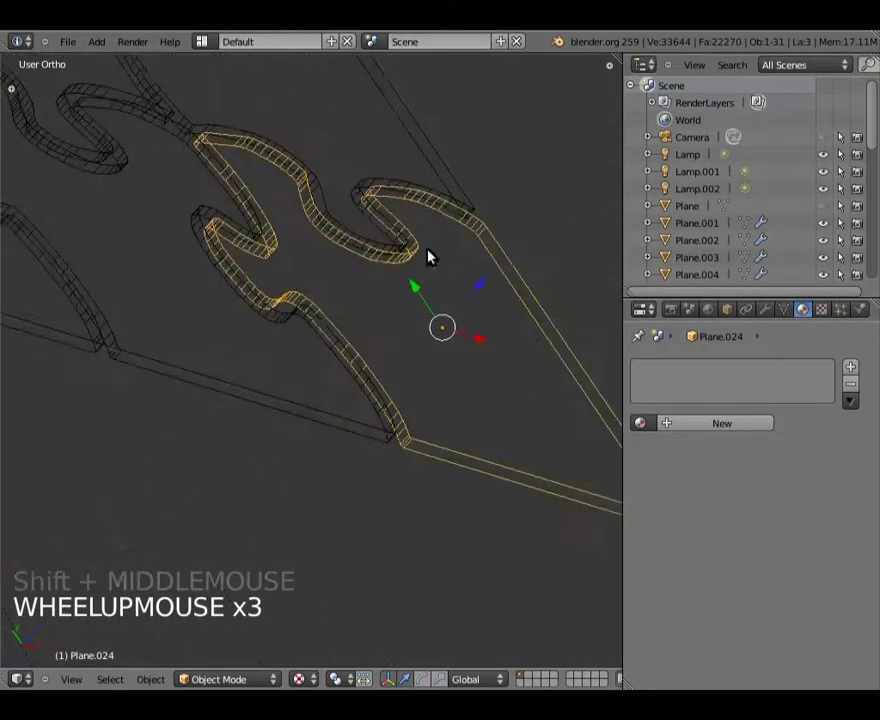
click(769, 313)
click(808, 315)
middle_click(501, 392)
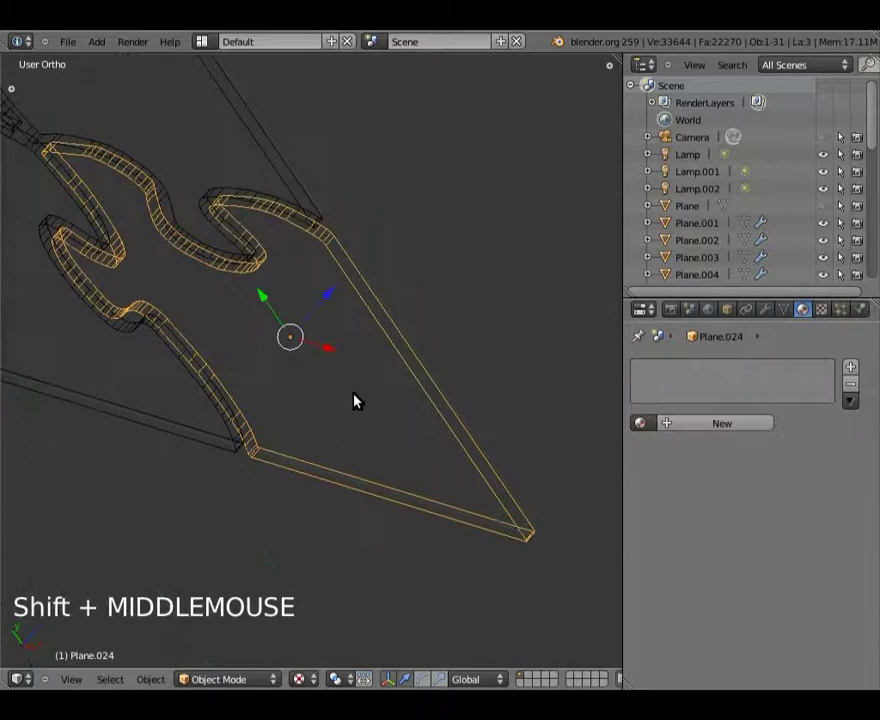
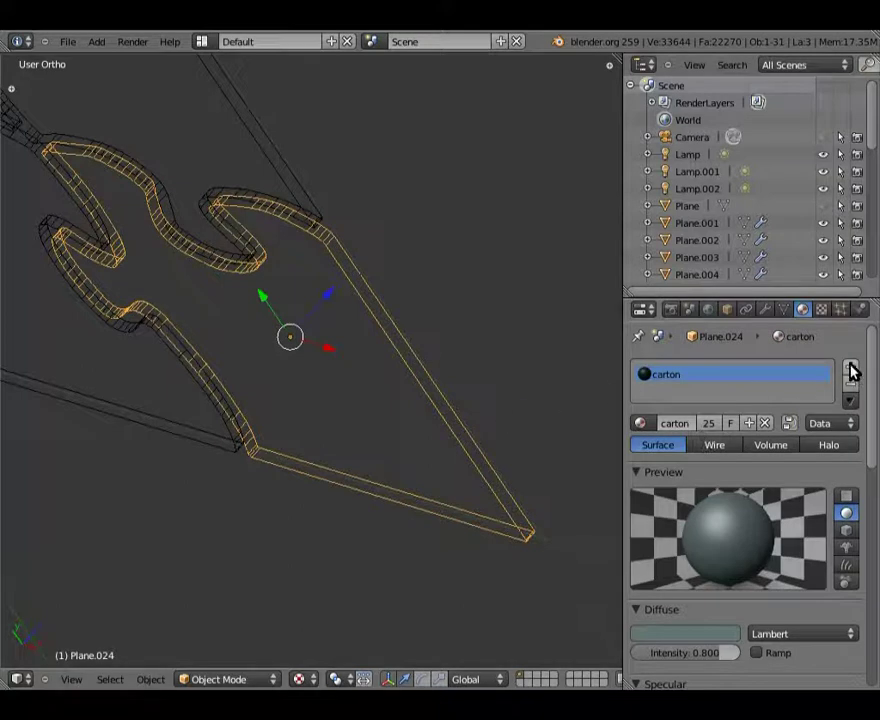
Add a second material slot to Plane.024 and put the 'puzzle' material in it beside 'carton'
click(856, 369)
click(651, 427)
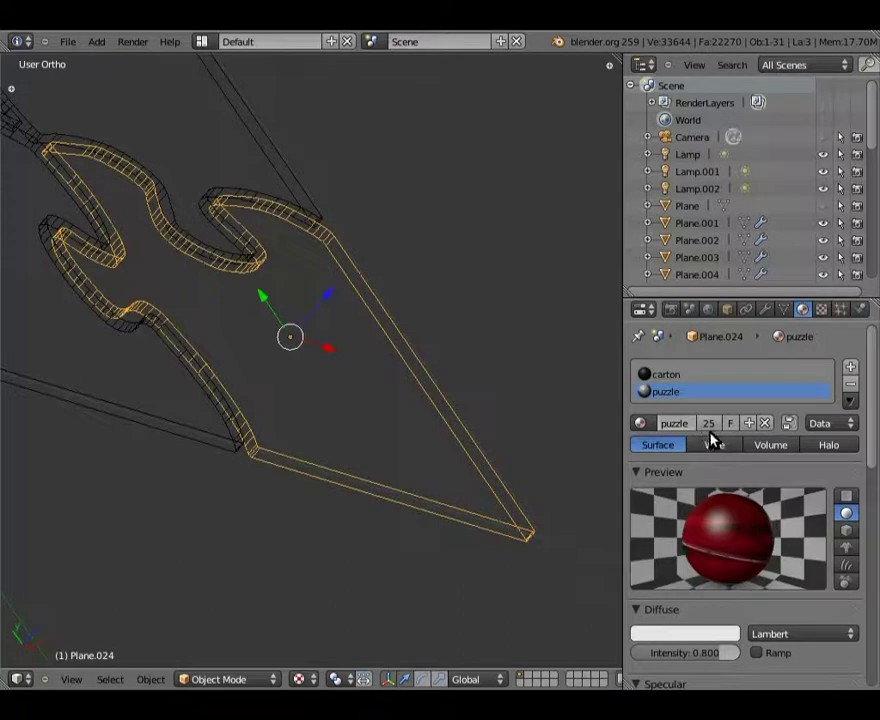
scroll(down, 3)
scroll(up, 3)
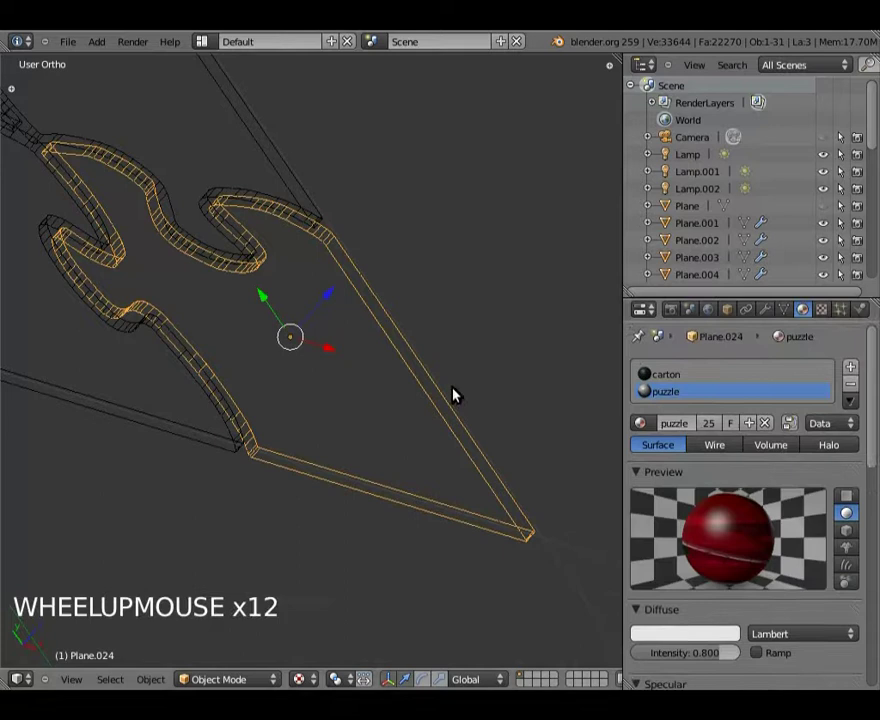
Return to top view, zoom out and split the 3D view into two top views
key(KP_7)
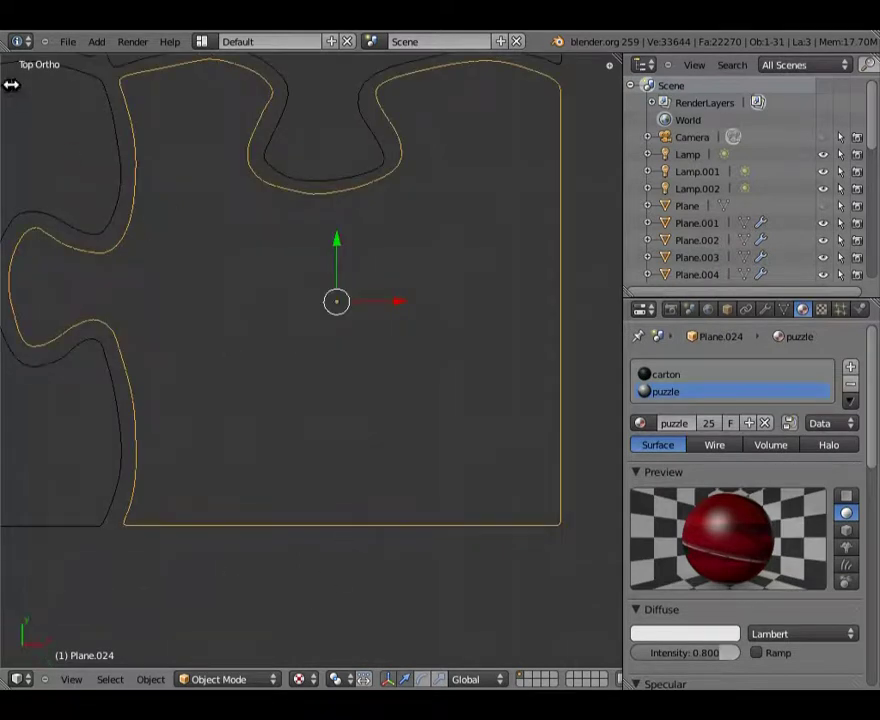
scroll(down, 3)
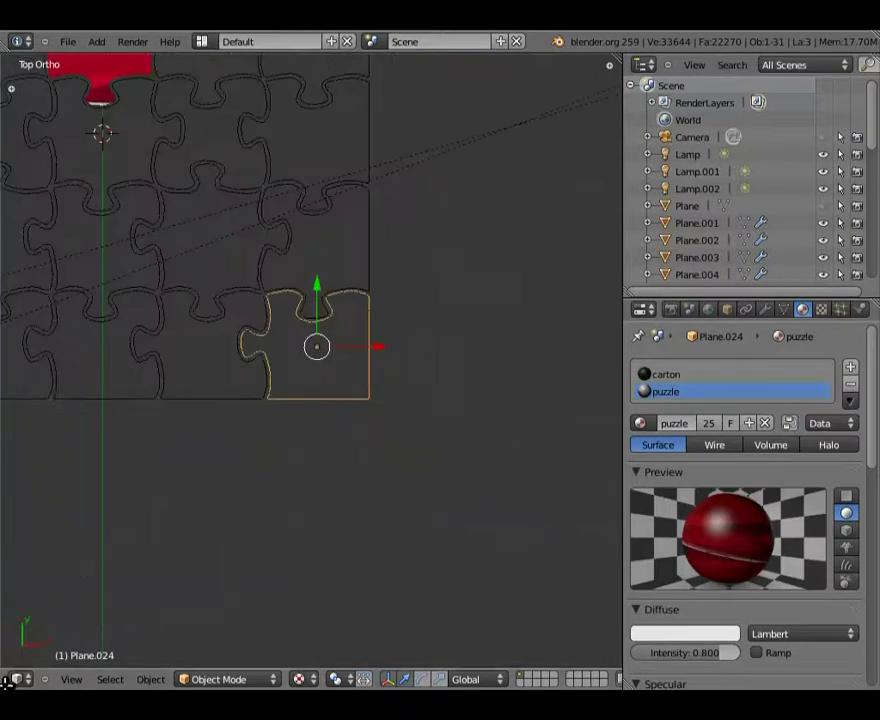
click(20, 681)
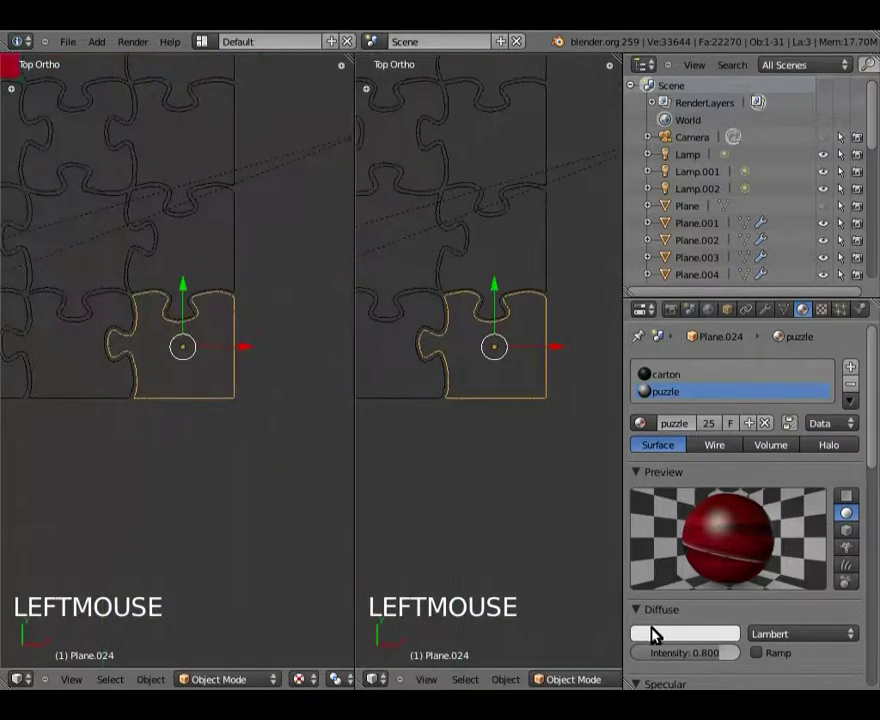
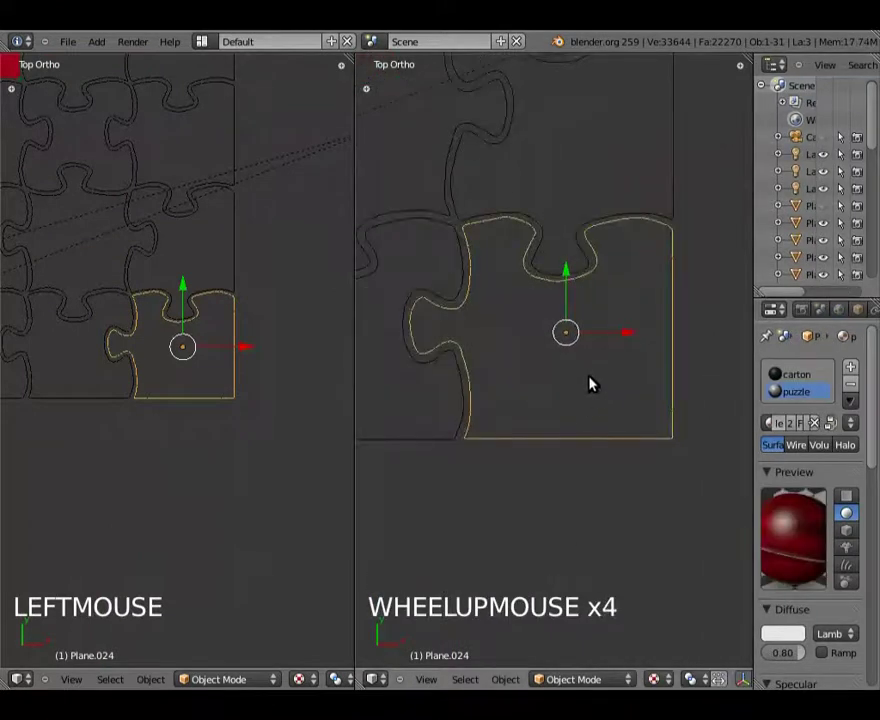
Put the corner piece Plane.024 into Edit Mode with all its faces selected
key(Tab)
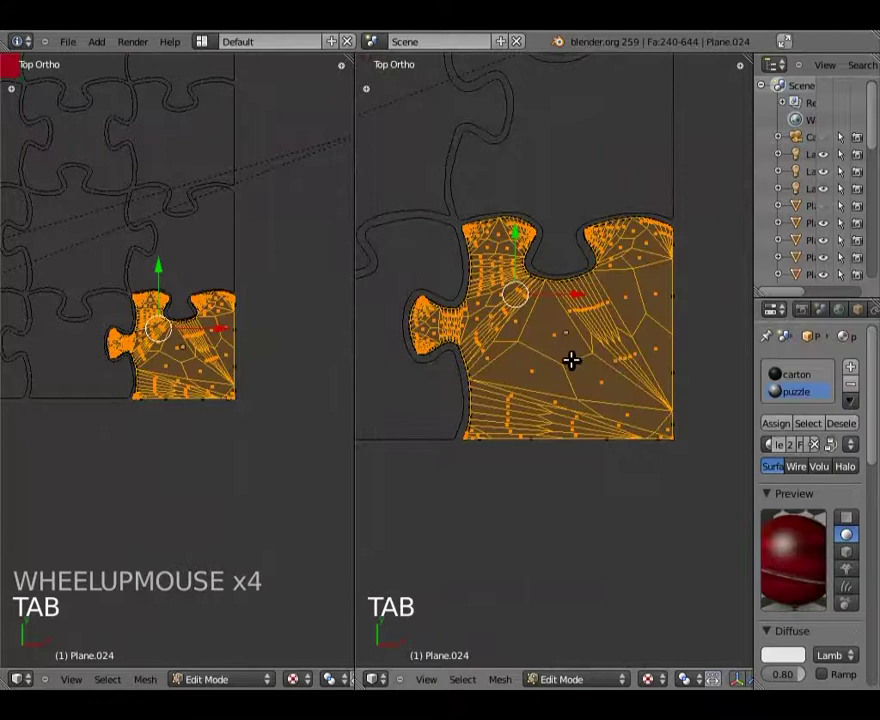
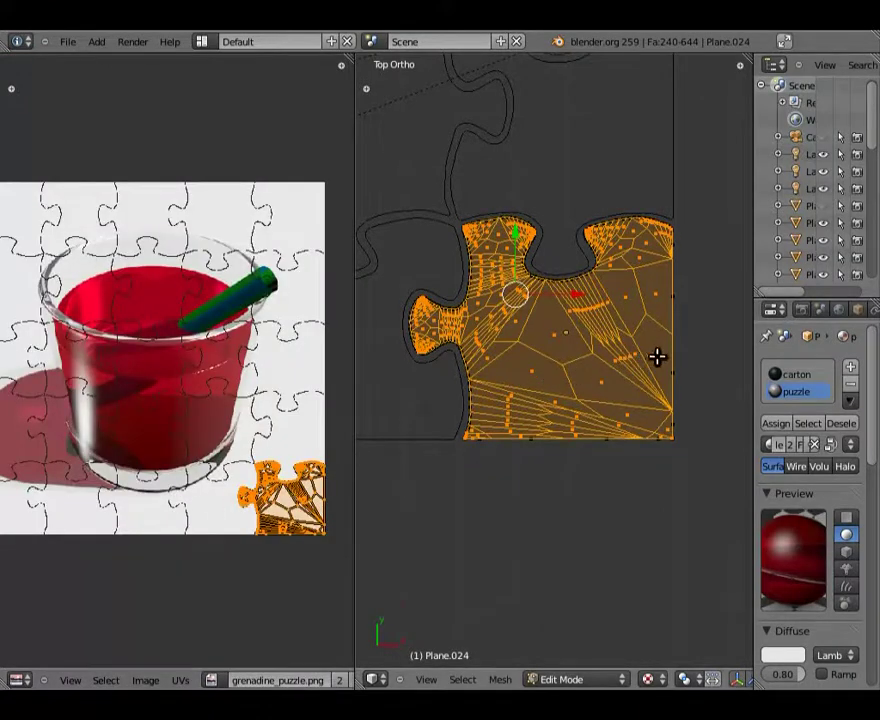
Select every face of the piece and unwrap them onto the puzzle picture
key(a)
key(a)
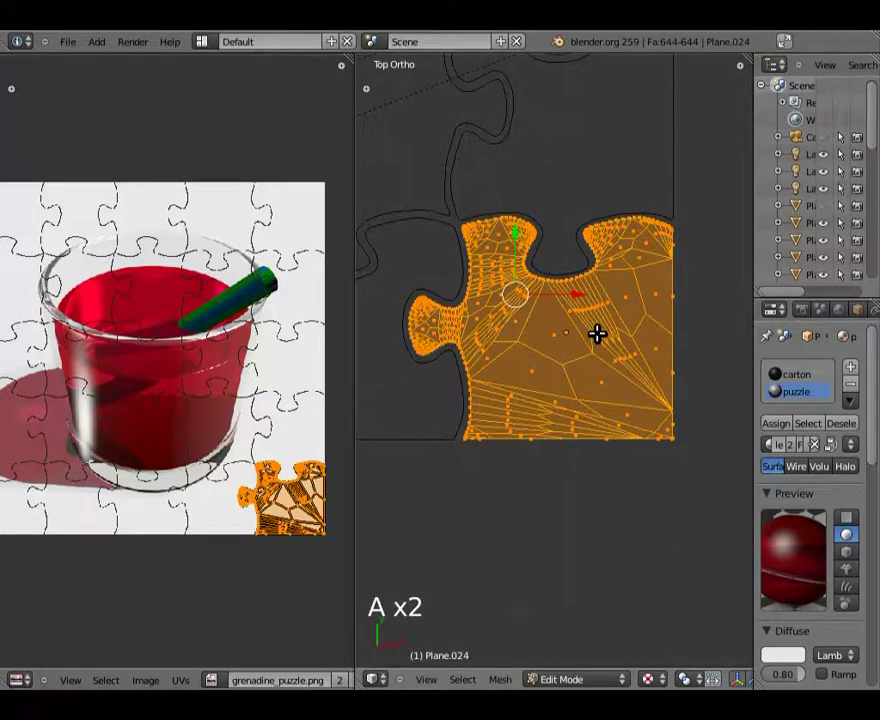
key(u)
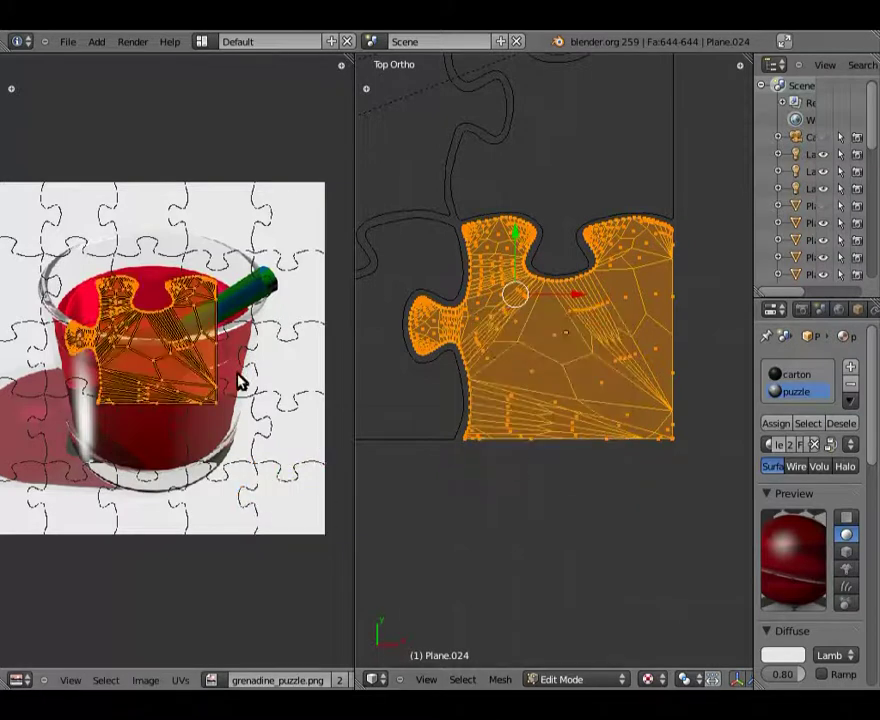
scroll(up, 3)
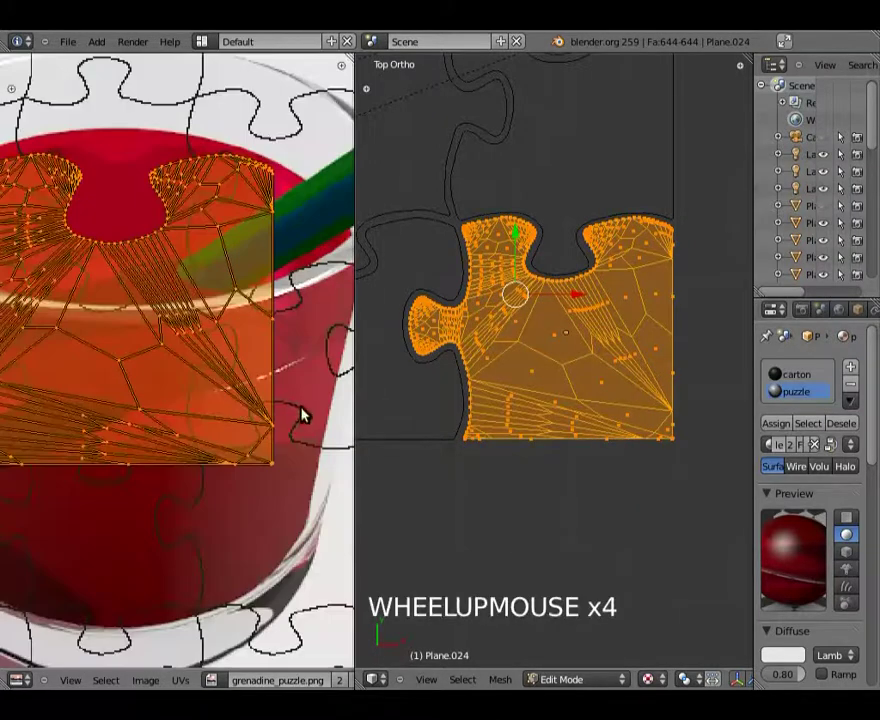
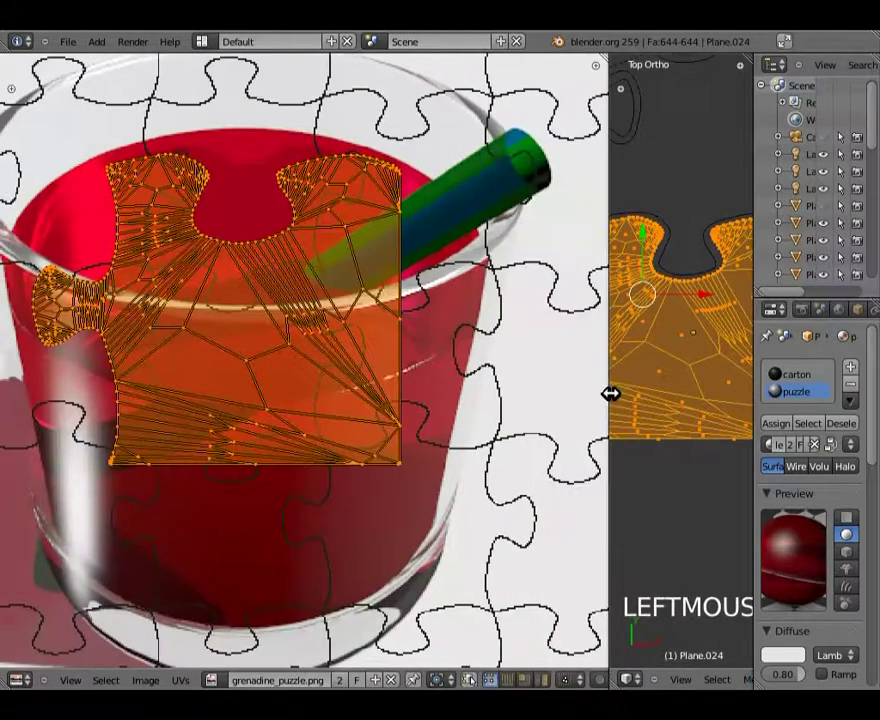
middle_click(468, 472)
Move and shrink the piece's UV mapping toward its drawn outline on the picture
key(g)
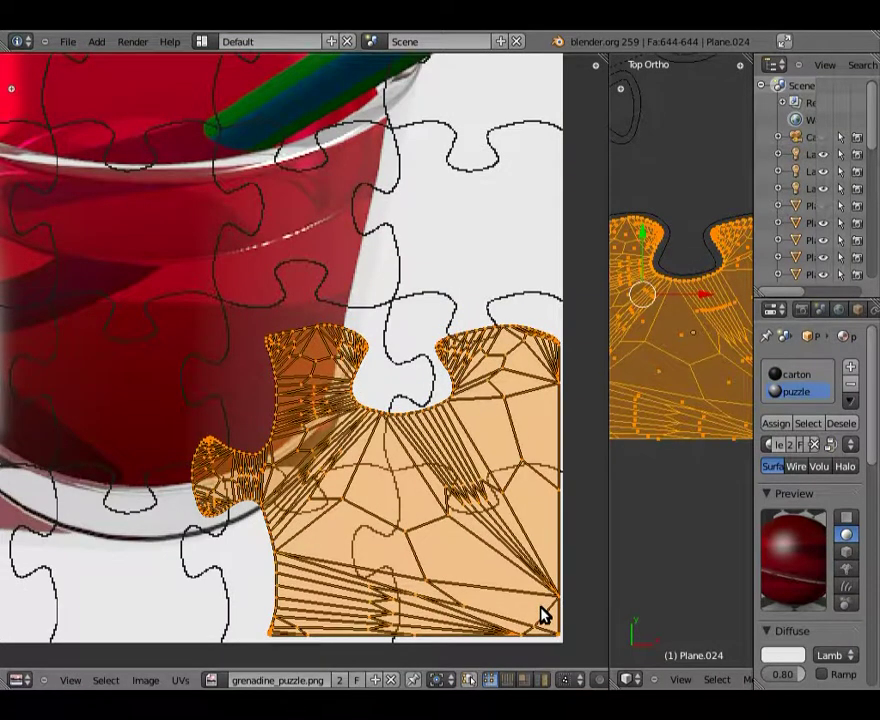
key(s)
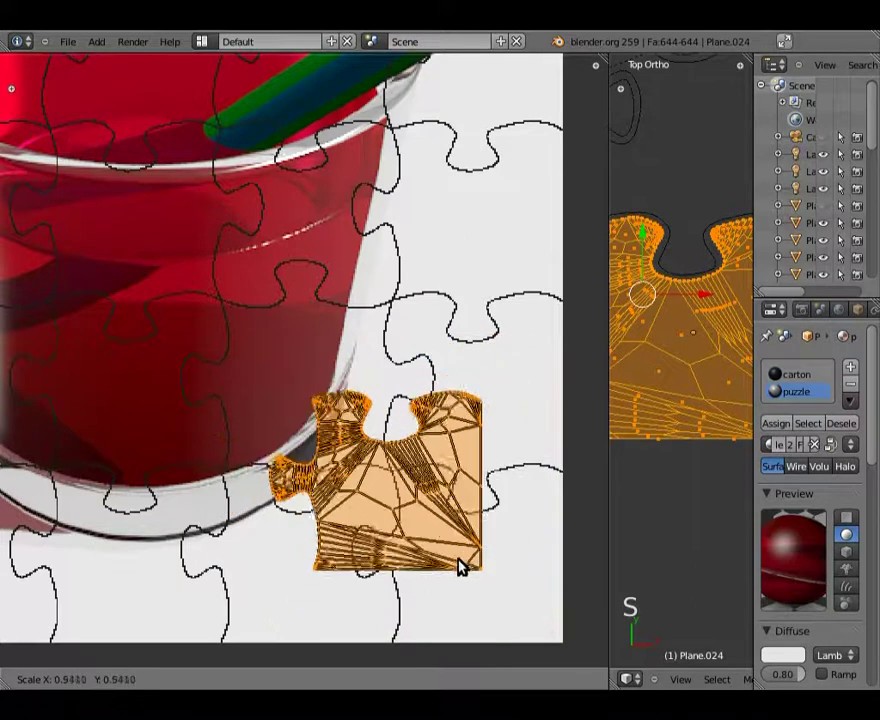
middle_click(470, 563)
scroll(up, 3)
key(g)
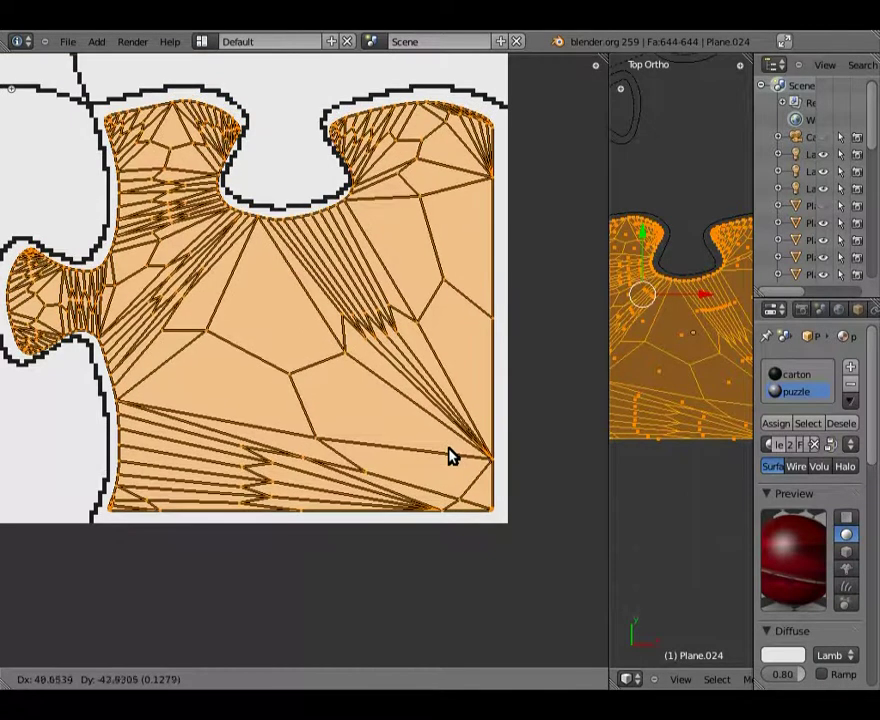
key(s)
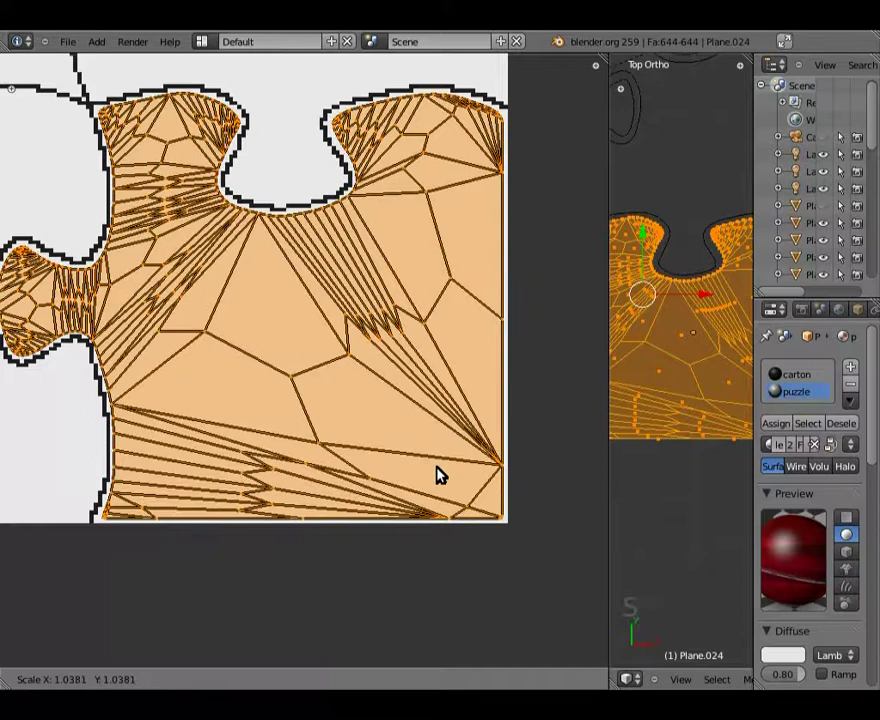
Fine-tune the mapping's position and size until it fills the piece outline
middle_click(276, 393)
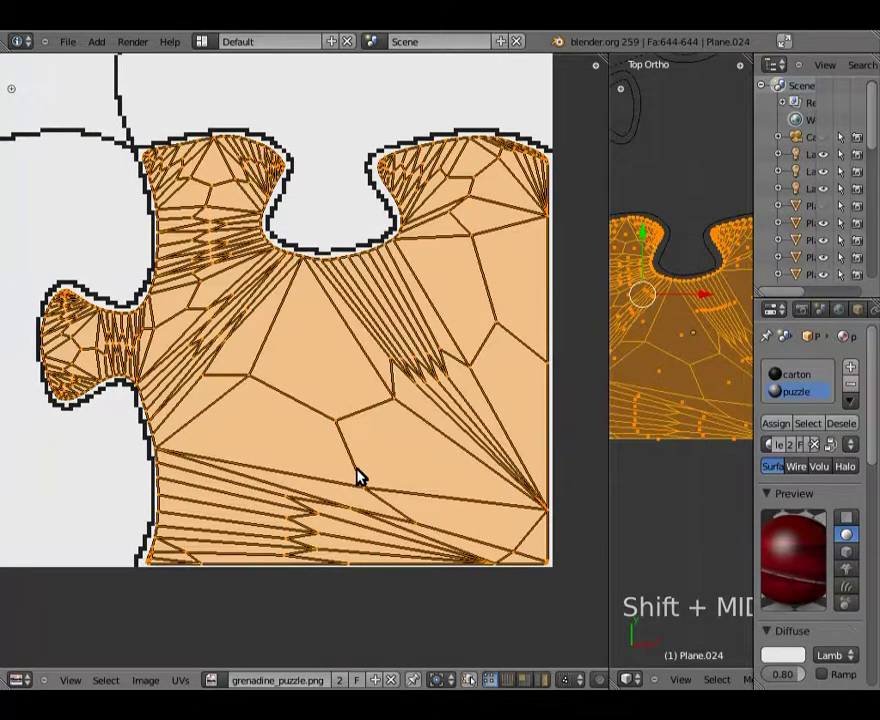
key(s)
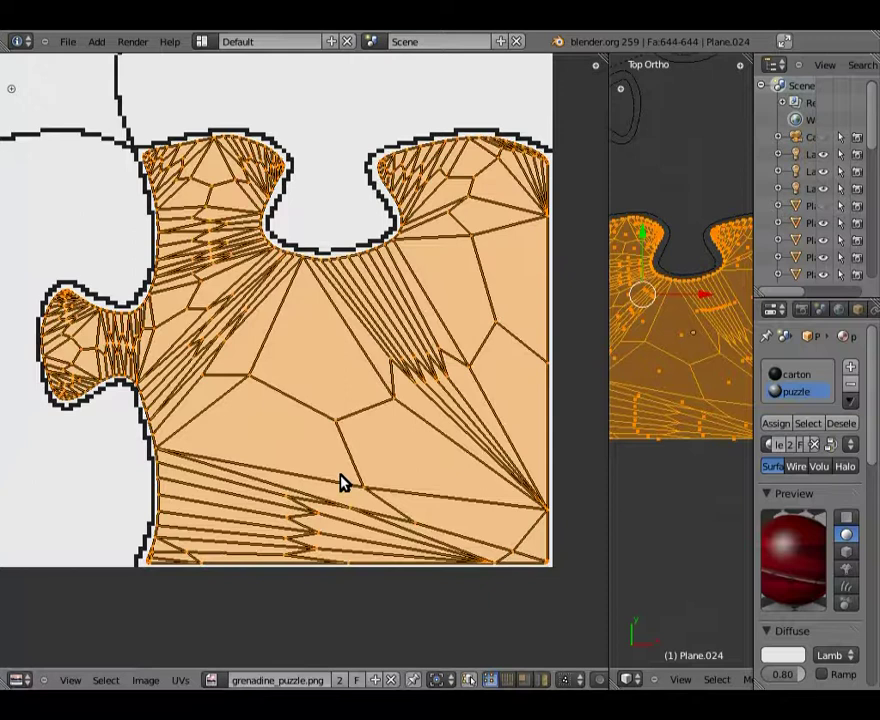
key(g)
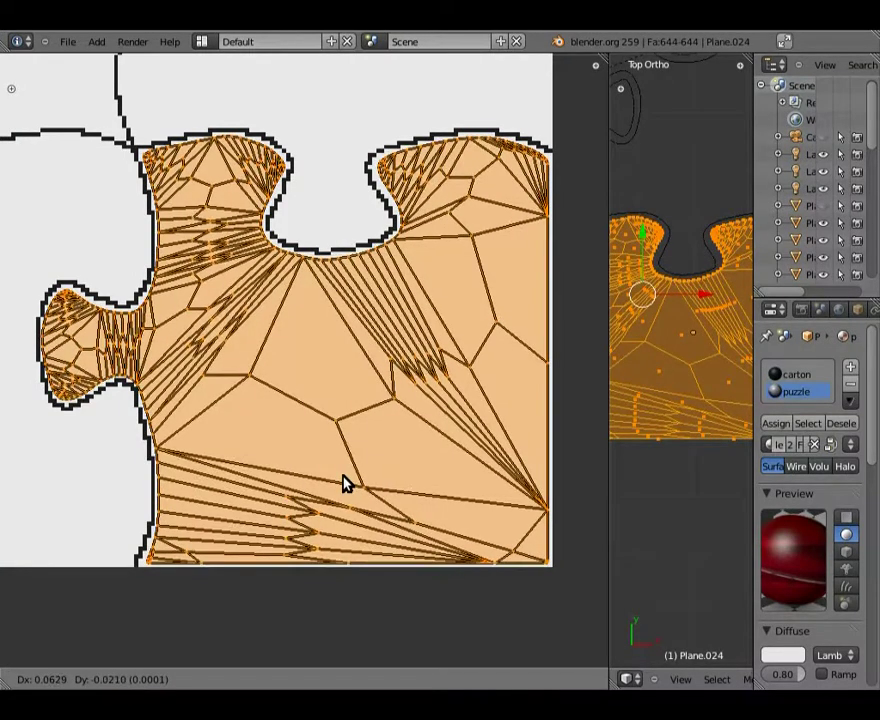
key(s)
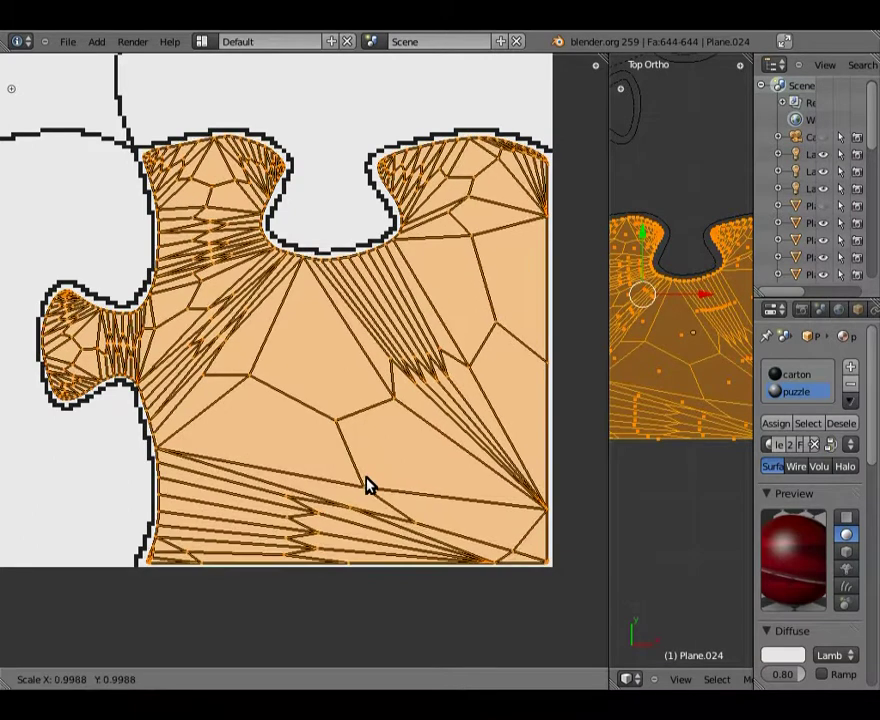
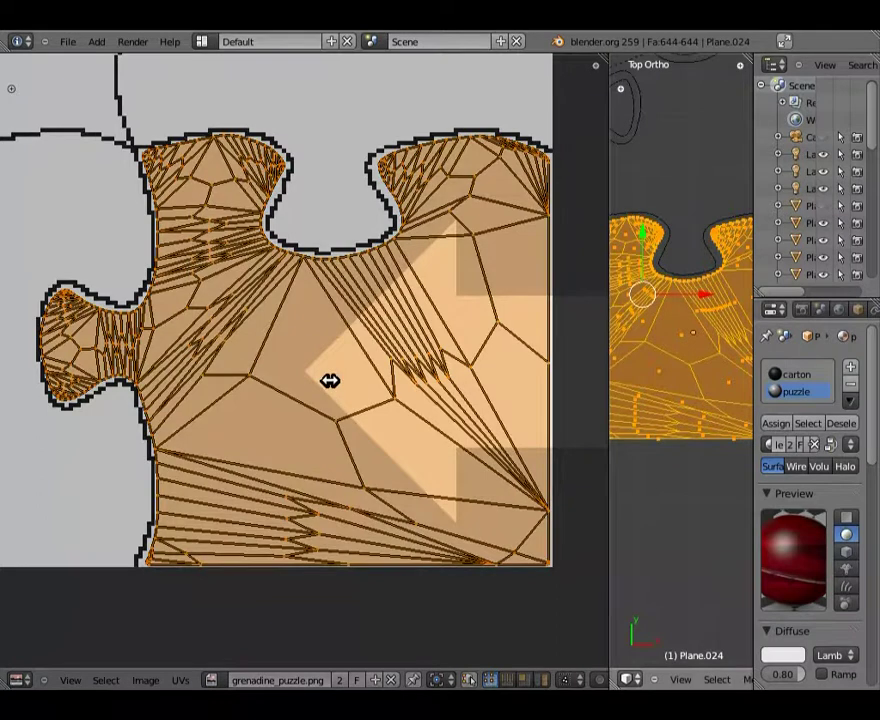
scroll(down, 3)
scroll(up, 3)
Pan across the whole puzzle, then zoom back in onto the corner piece's selected mesh
middle_click(409, 317)
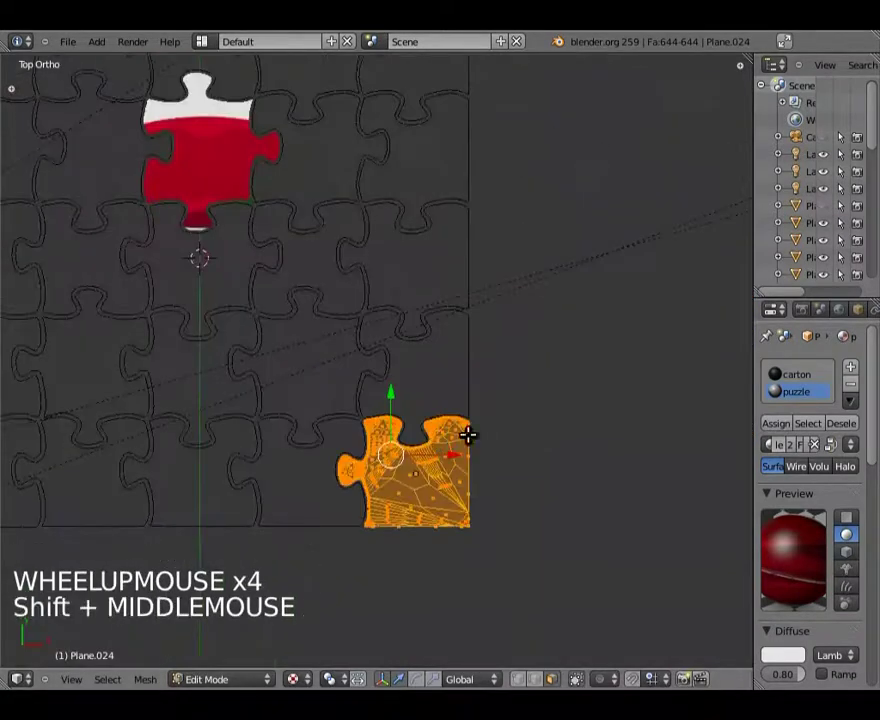
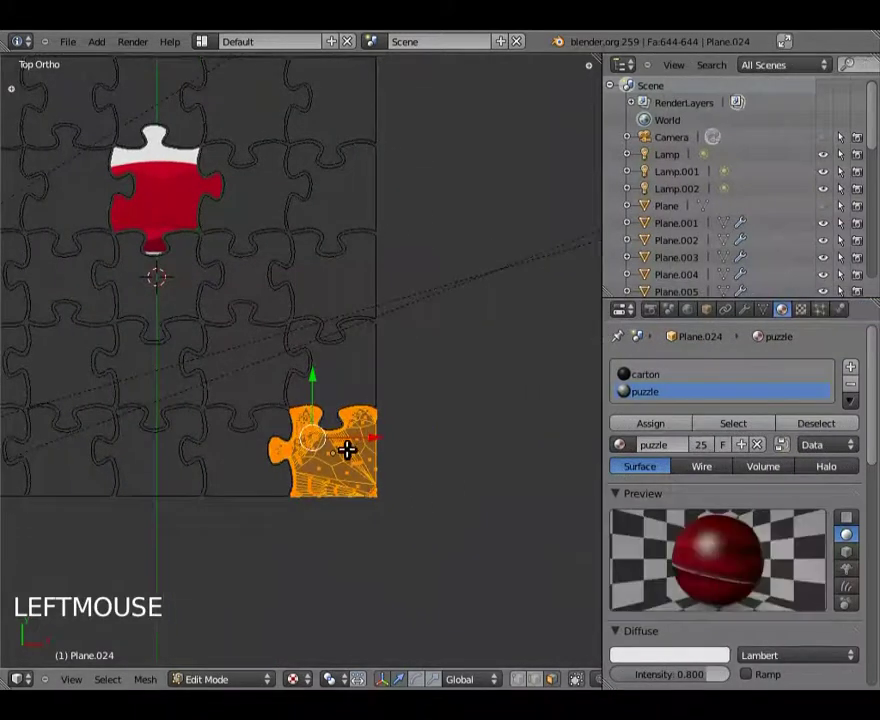
scroll(up, 3)
middle_click(340, 513)
scroll(up, 3)
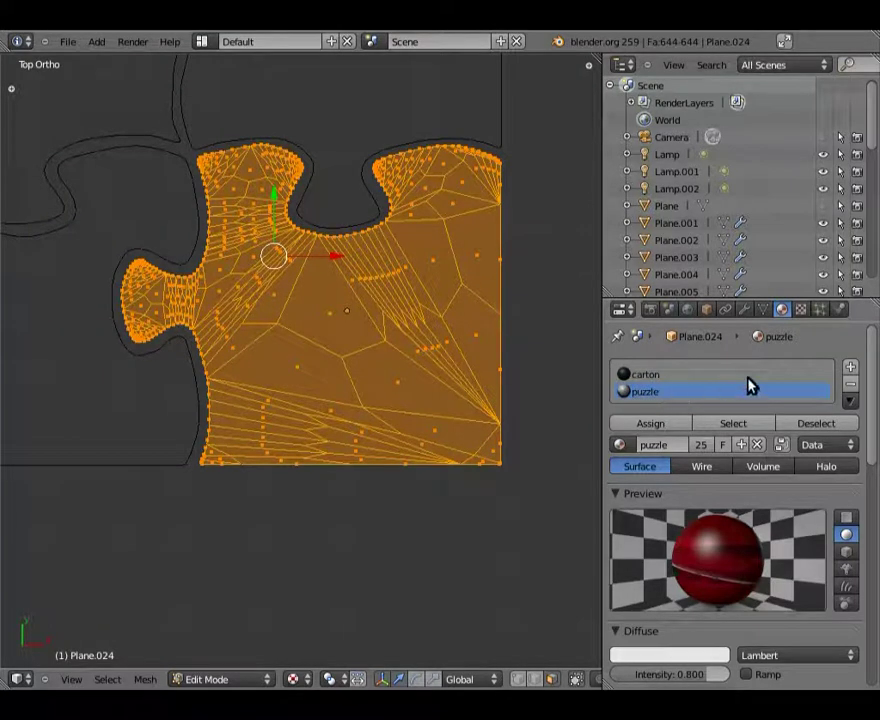
Make the puzzle material slot active, reselect the whole mesh and zoom along the piece's edge
click(645, 379)
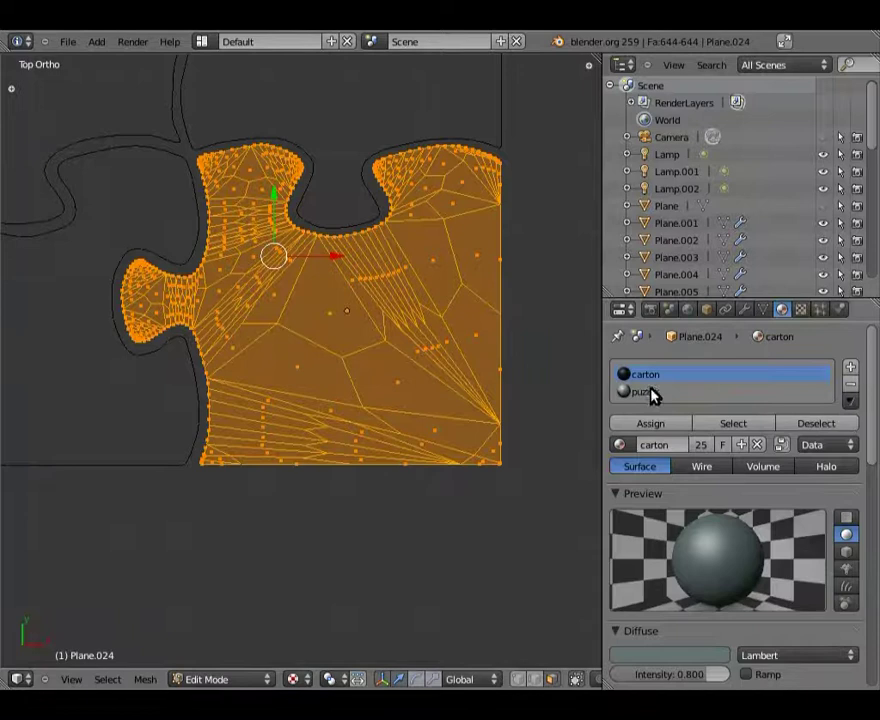
click(659, 396)
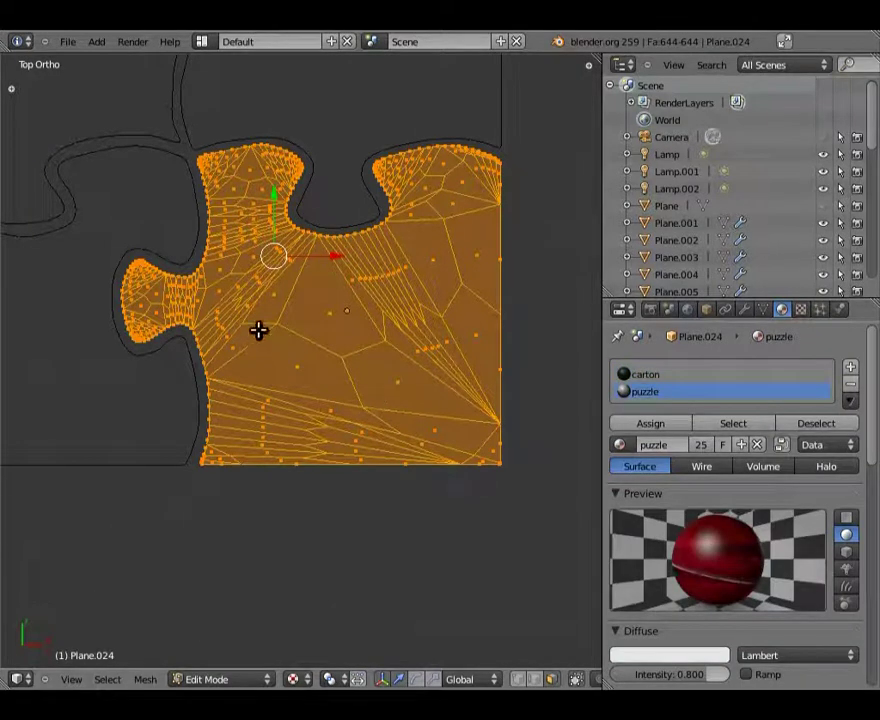
key(a)
key(a)
key(a)
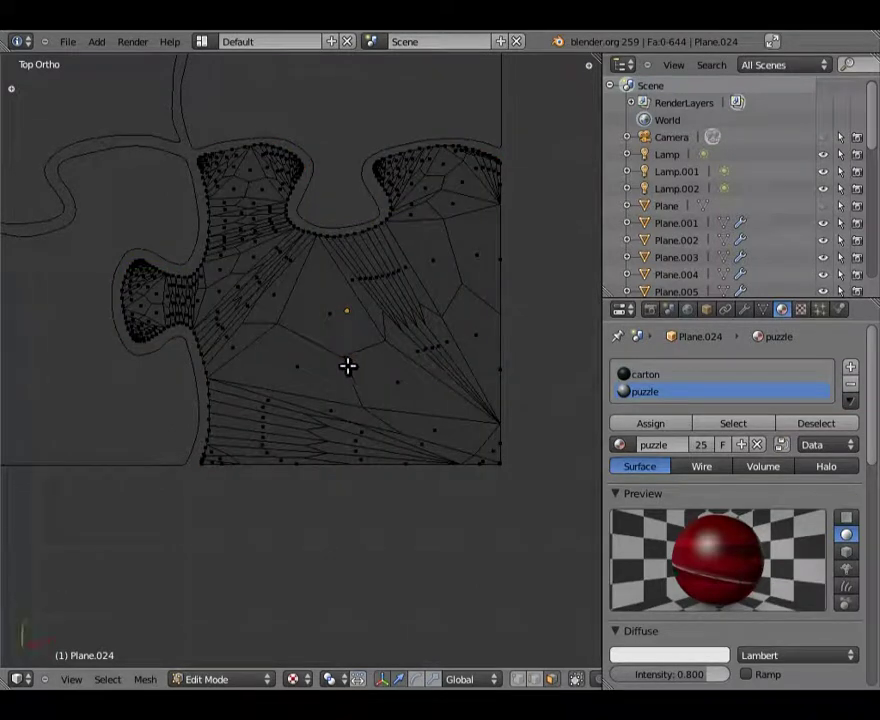
key(b)
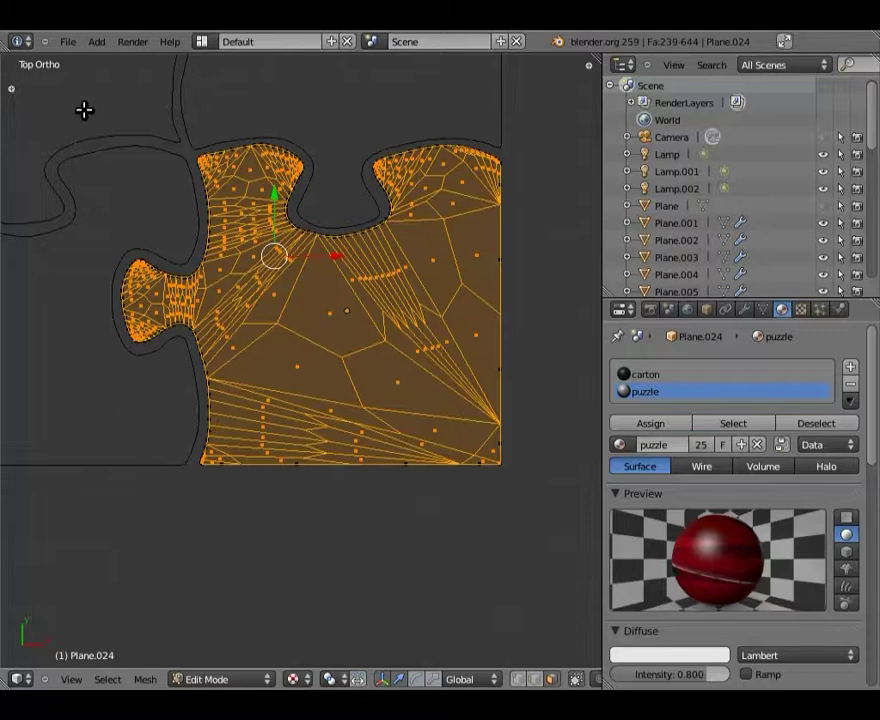
scroll(up, 3)
middle_click(129, 268)
scroll(up, 3)
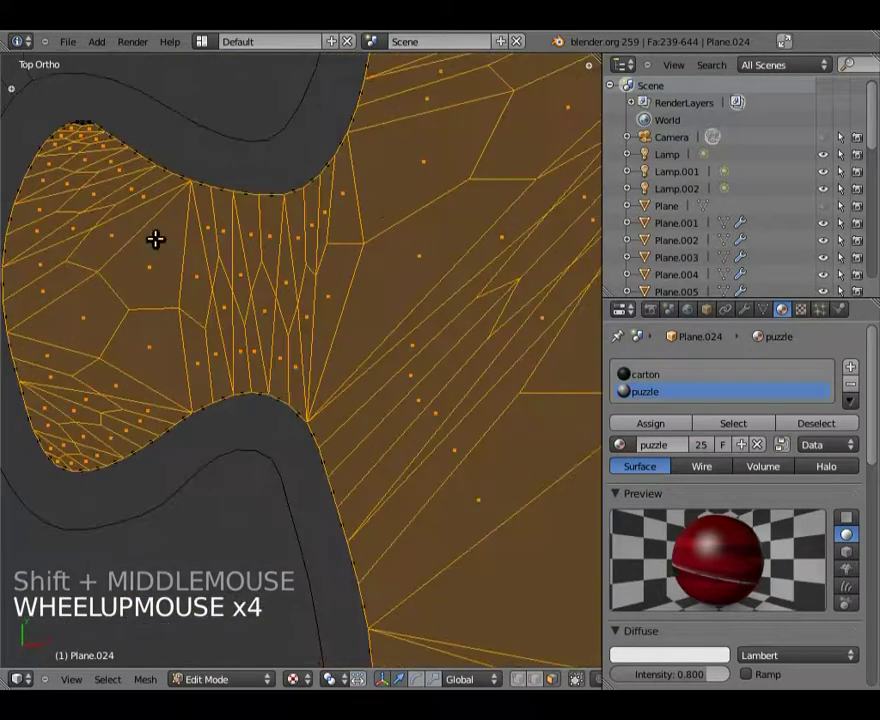
middle_click(137, 220)
scroll(up, 3)
middle_click(249, 283)
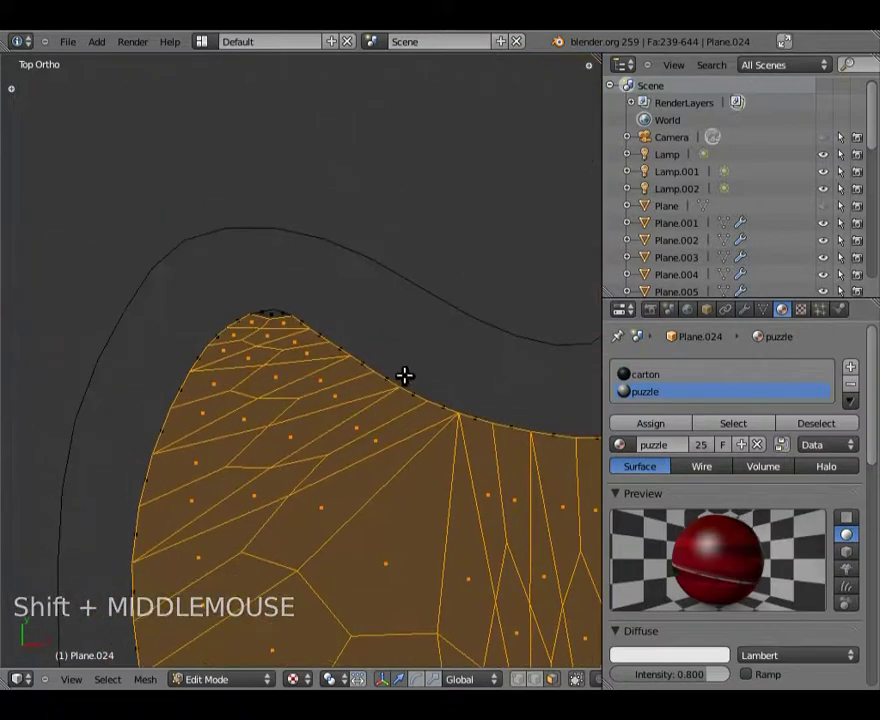
Box-deselect the rim vertices along the piece's outline
key(b)
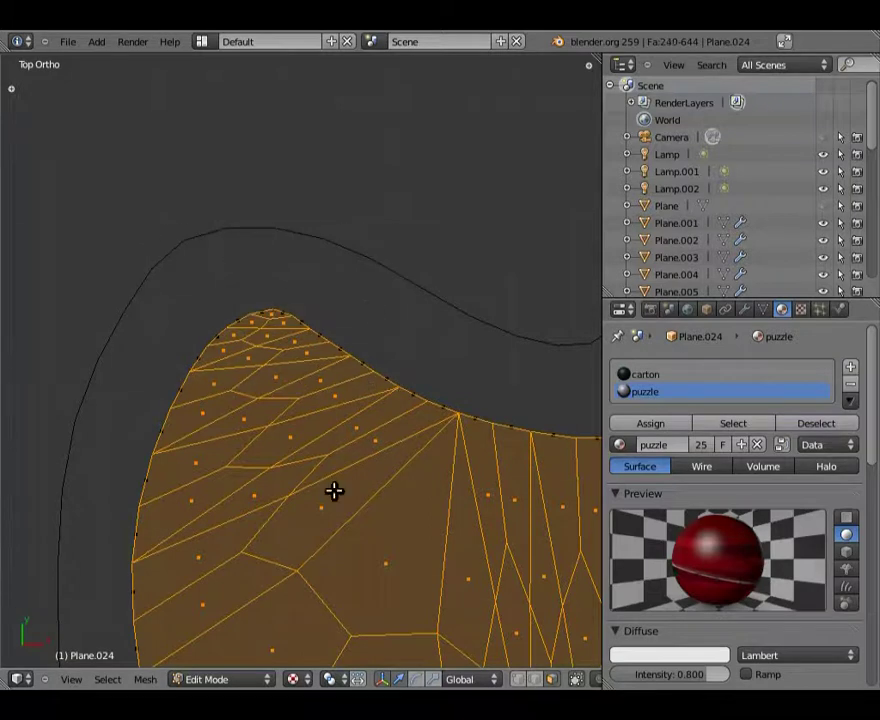
middle_click(242, 558)
middle_click(254, 339)
middle_click(420, 339)
middle_click(388, 508)
middle_click(323, 499)
middle_click(224, 523)
middle_click(258, 433)
middle_click(468, 429)
middle_click(337, 415)
middle_click(455, 413)
scroll(down, 3)
middle_click(518, 418)
middle_click(437, 405)
Box-deselect the rim vertices along the piece's side and bottom edge
key(b)
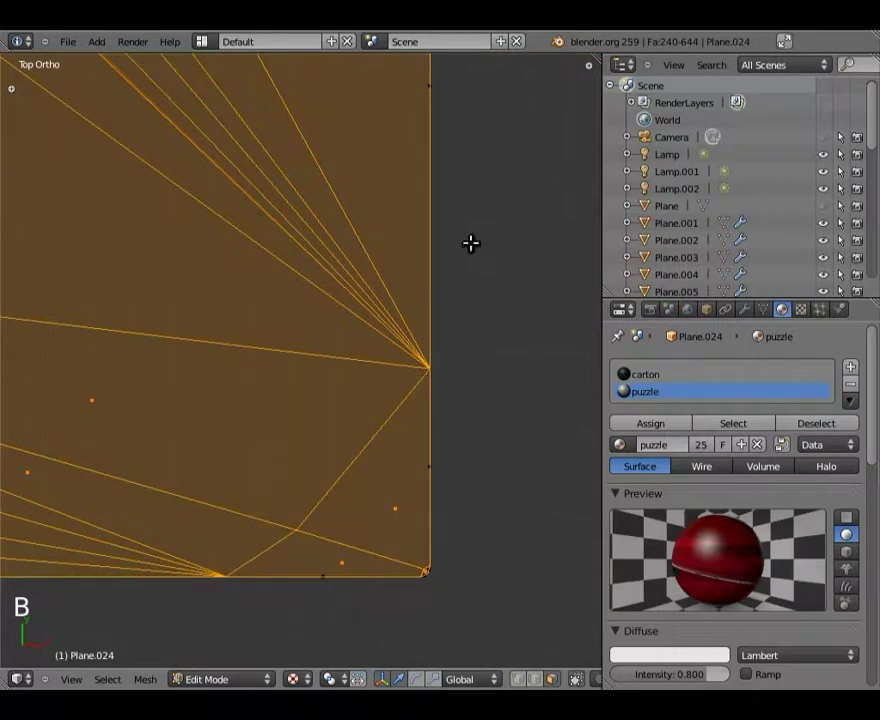
middle_click(449, 227)
middle_click(393, 246)
middle_click(349, 296)
middle_click(375, 281)
key(b)
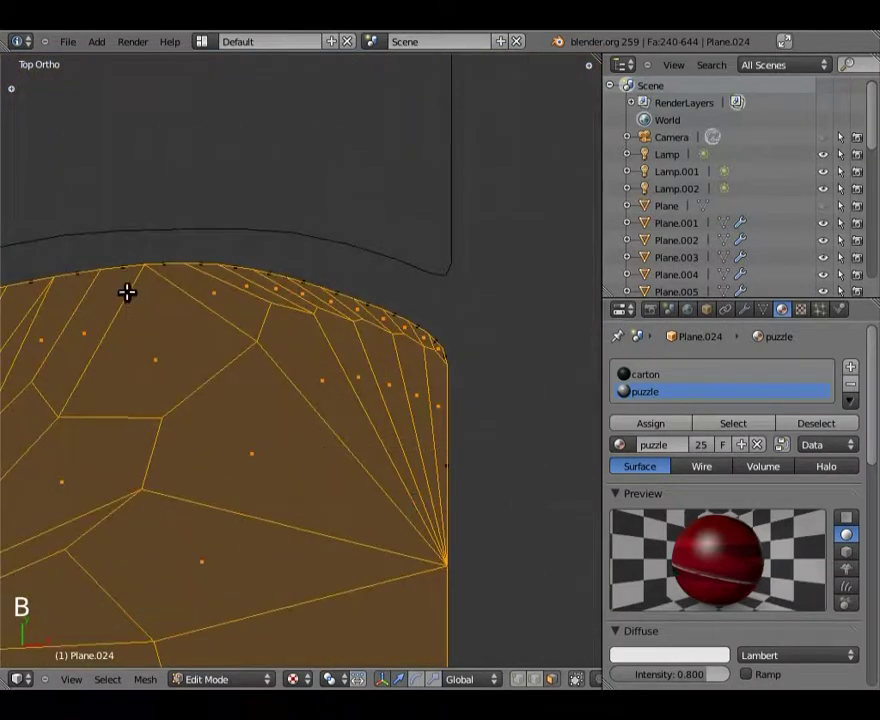
middle_click(226, 326)
key(b)
middle_click(161, 446)
scroll(down, 3)
middle_click(199, 331)
Deselect the rim around the knob, check the thickness, and assign the puzzle material to the top faces
key(b)
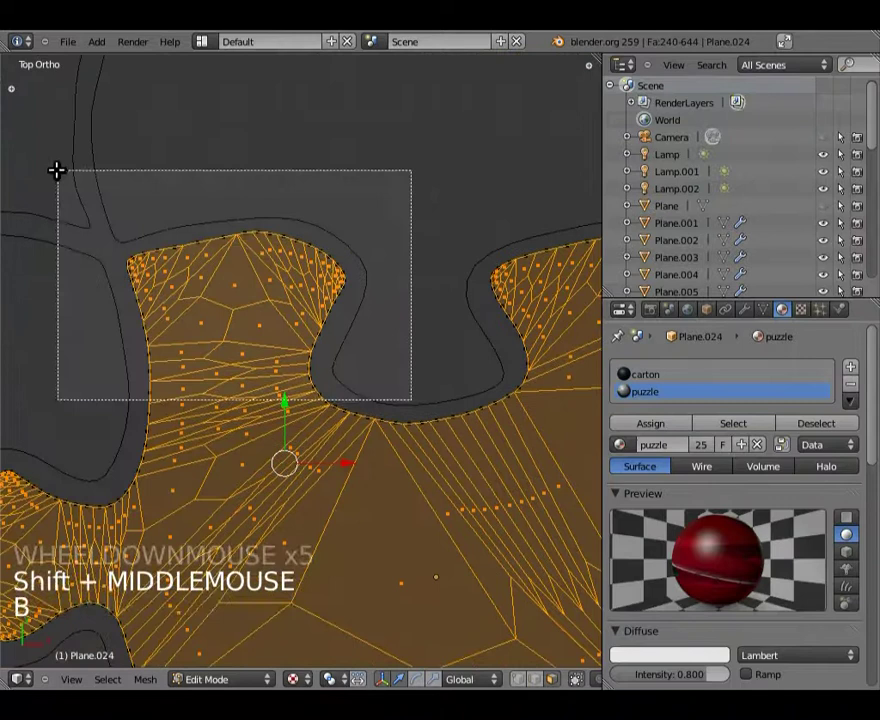
middle_click(201, 377)
middle_click(434, 386)
scroll(down, 3)
scroll(up, 3)
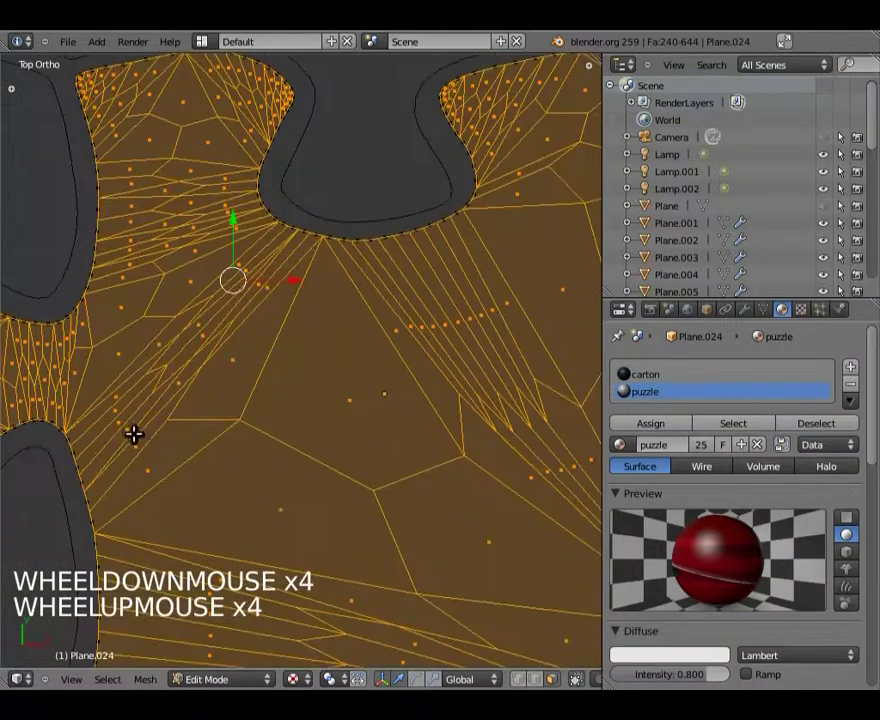
middle_click(133, 425)
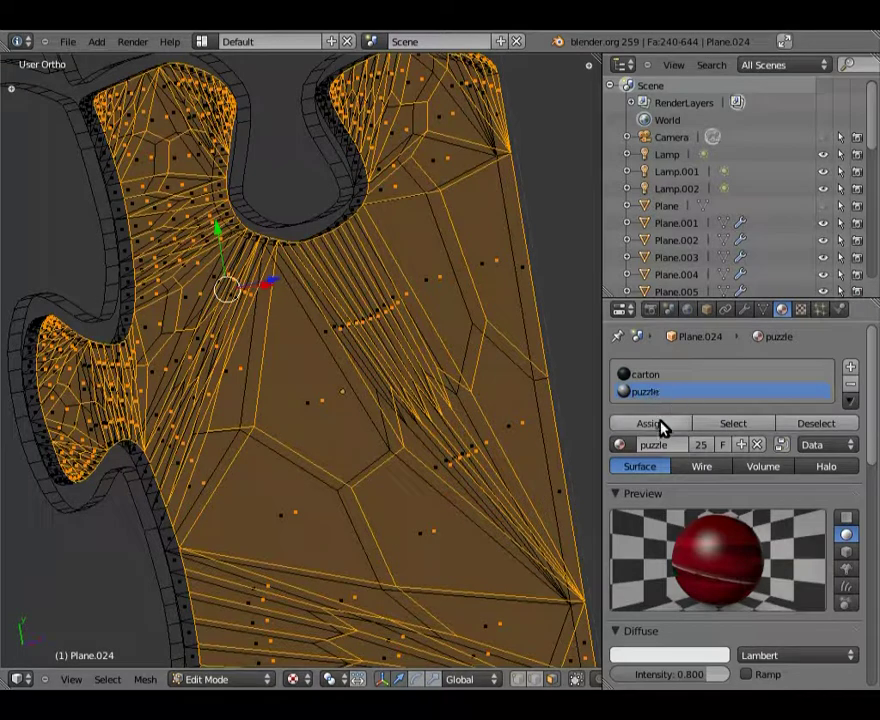
click(667, 428)
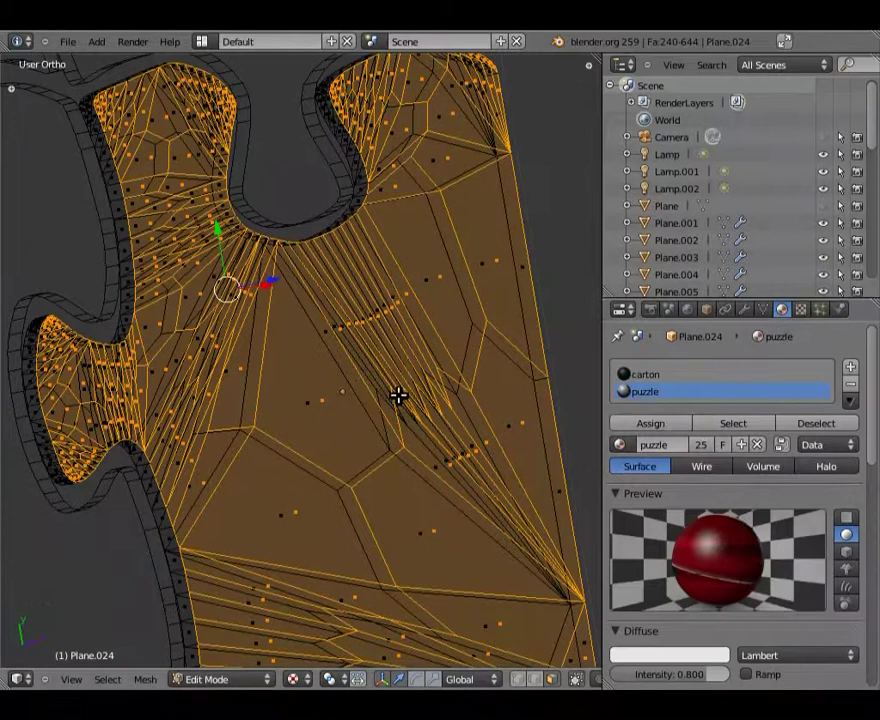
Leave Edit Mode, return to top view and reselect the new jigsaw piece
key(Tab)
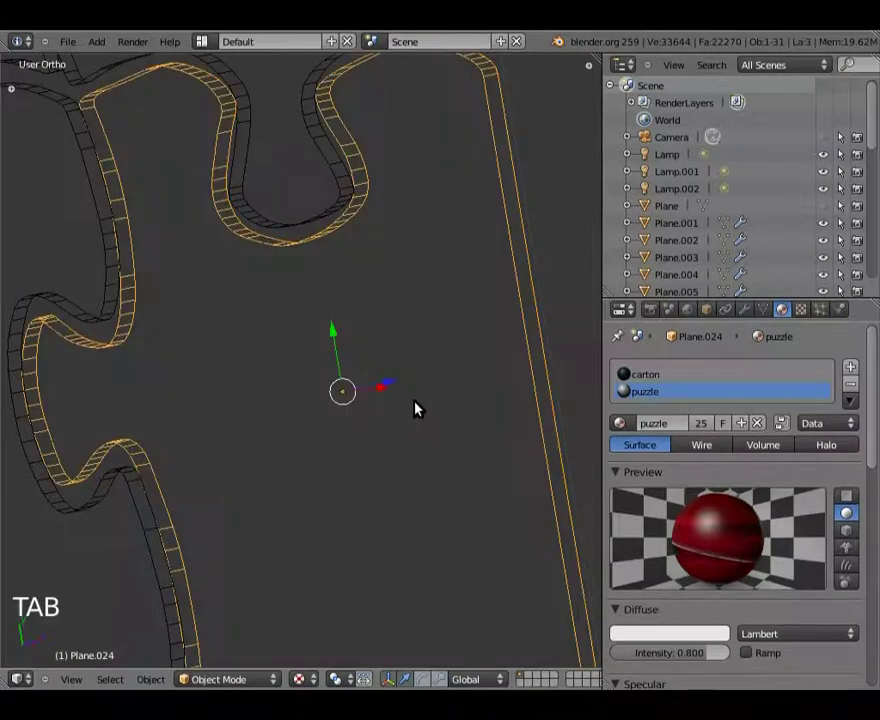
key(KP_7)
scroll(down, 3)
scroll(down, 3)
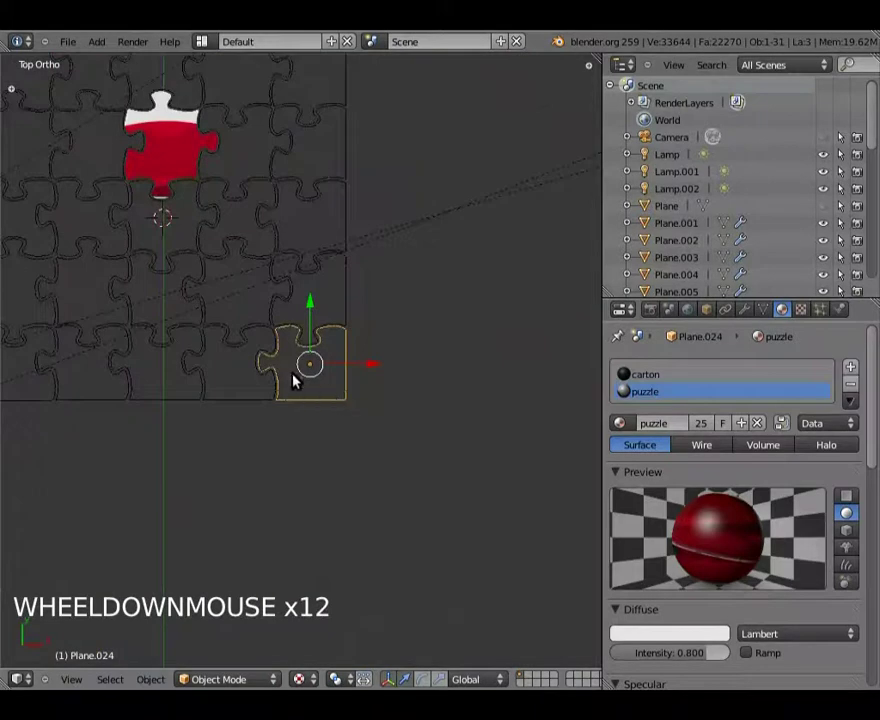
scroll(up, 3)
scroll(down, 3)
right_click(171, 162)
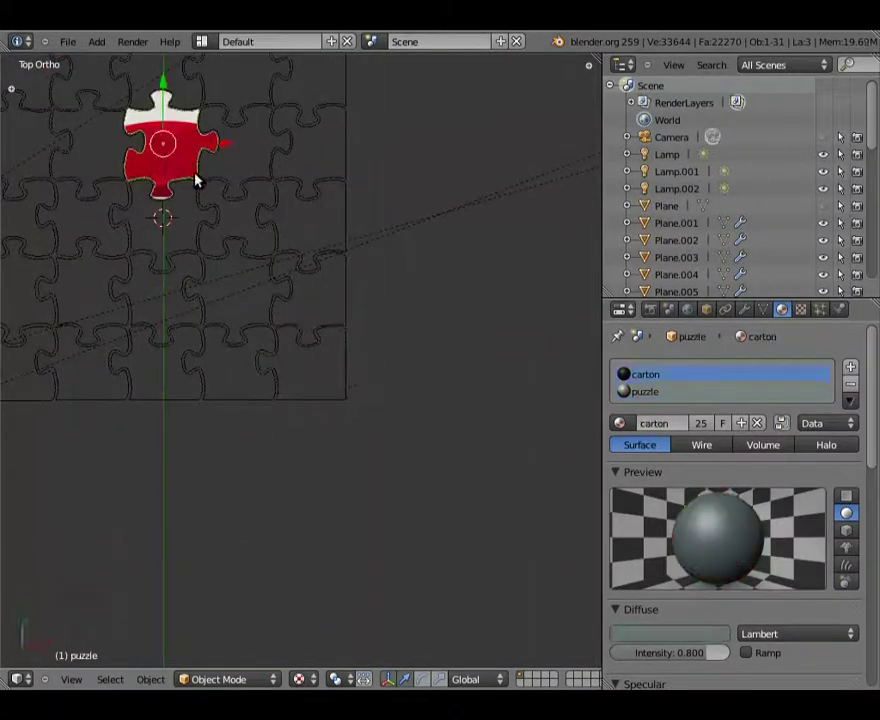
right_click(353, 361)
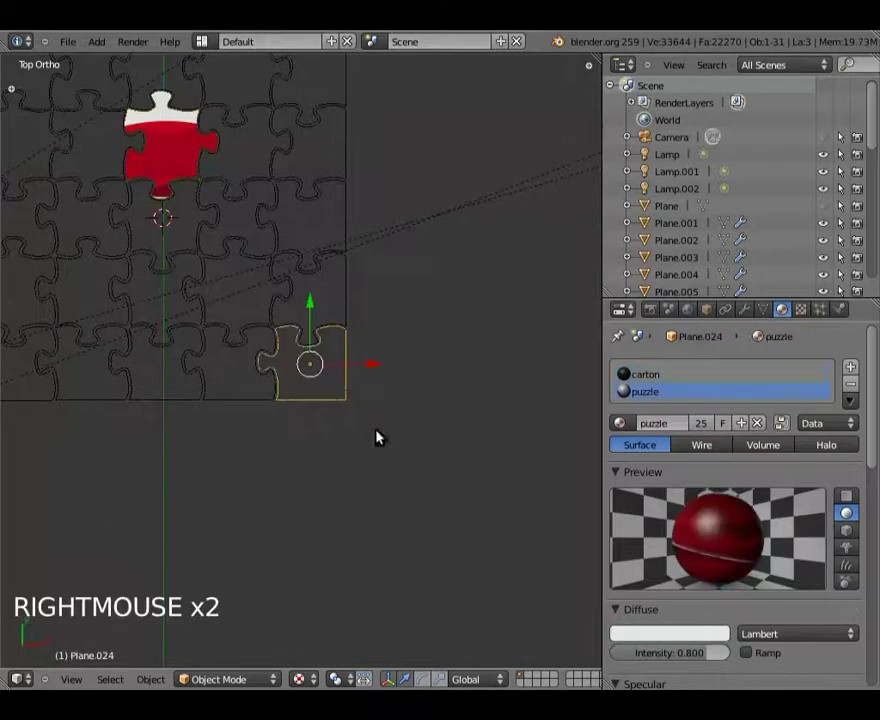
Set the piece's viewport display to textured in its Object settings so it shows white
click(716, 315)
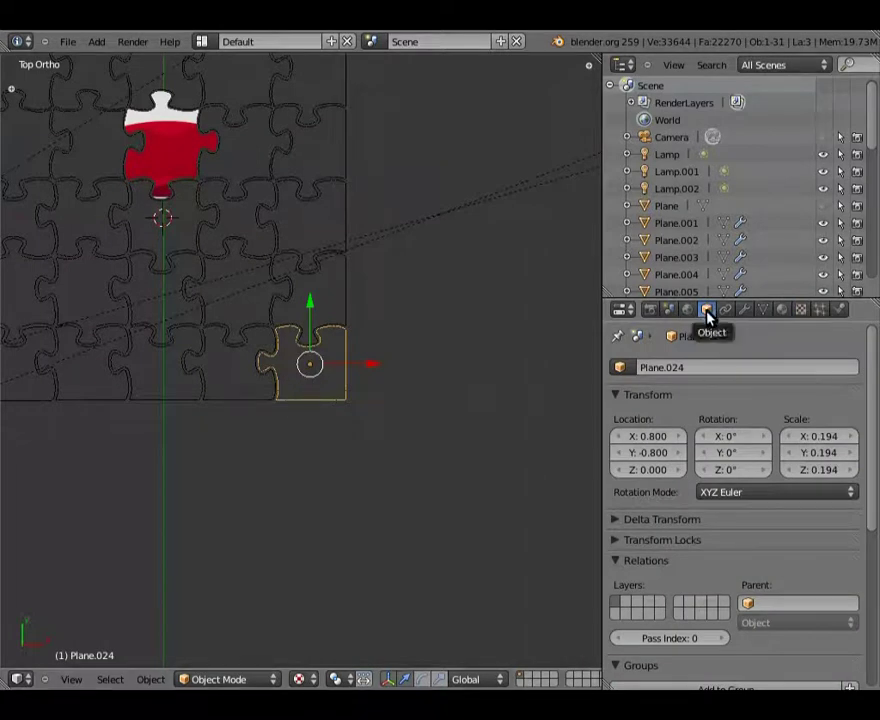
scroll(down, 3)
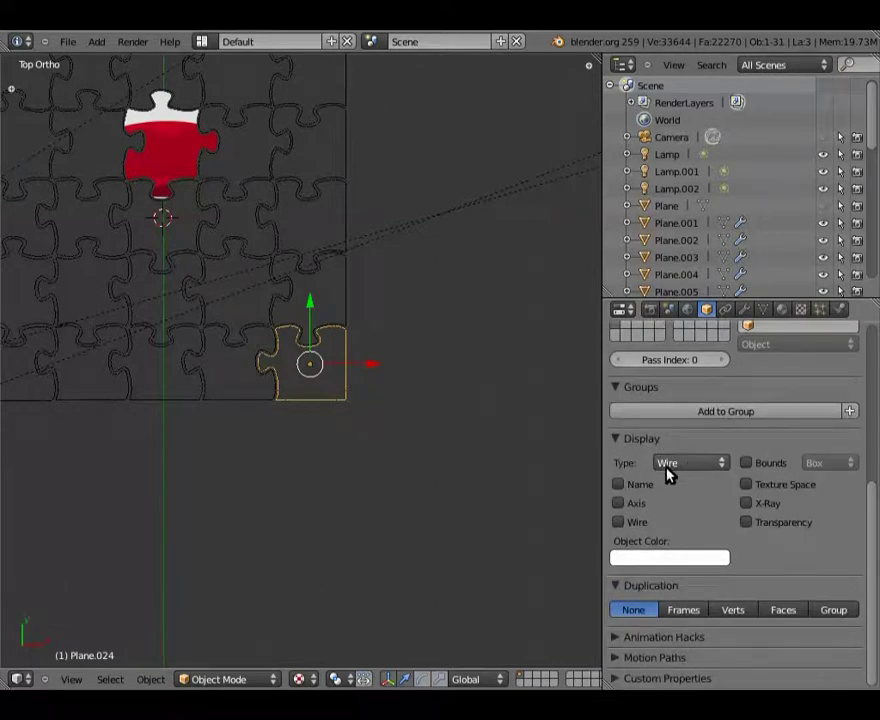
click(714, 468)
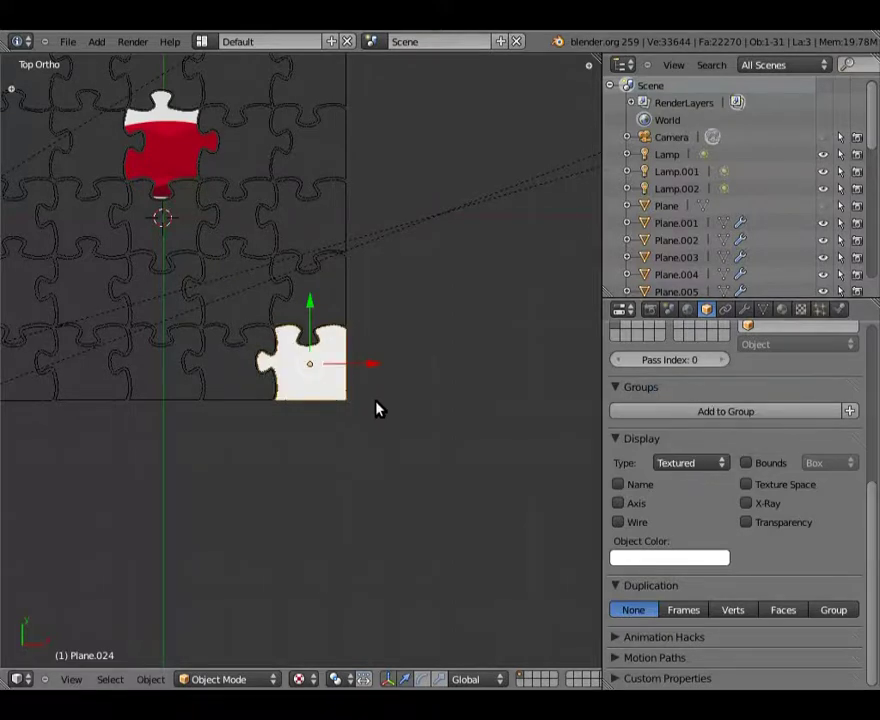
Orbit around the puzzle to check the piece, then return to top view over the grid
middle_click(300, 430)
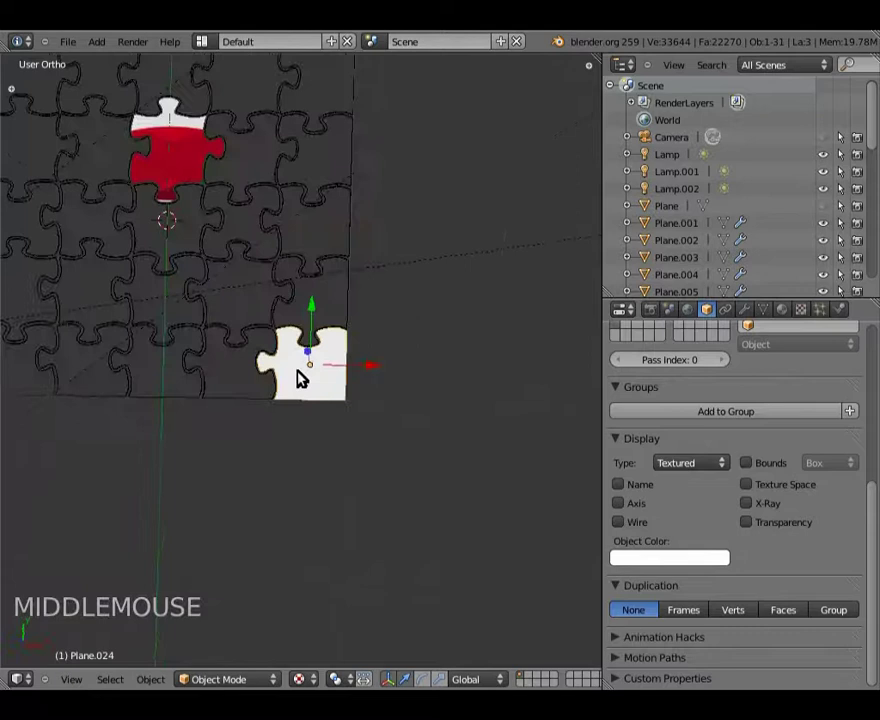
scroll(up, 3)
middle_click(206, 371)
scroll(up, 3)
middle_click(197, 426)
middle_click(437, 359)
scroll(down, 3)
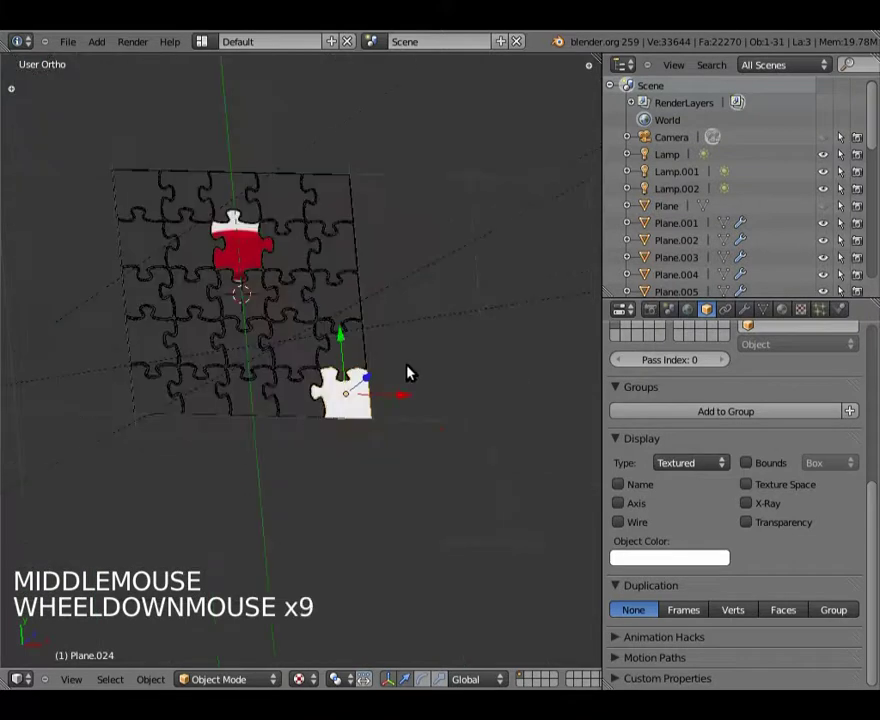
key(KP_7)
scroll(up, 3)
middle_click(234, 410)
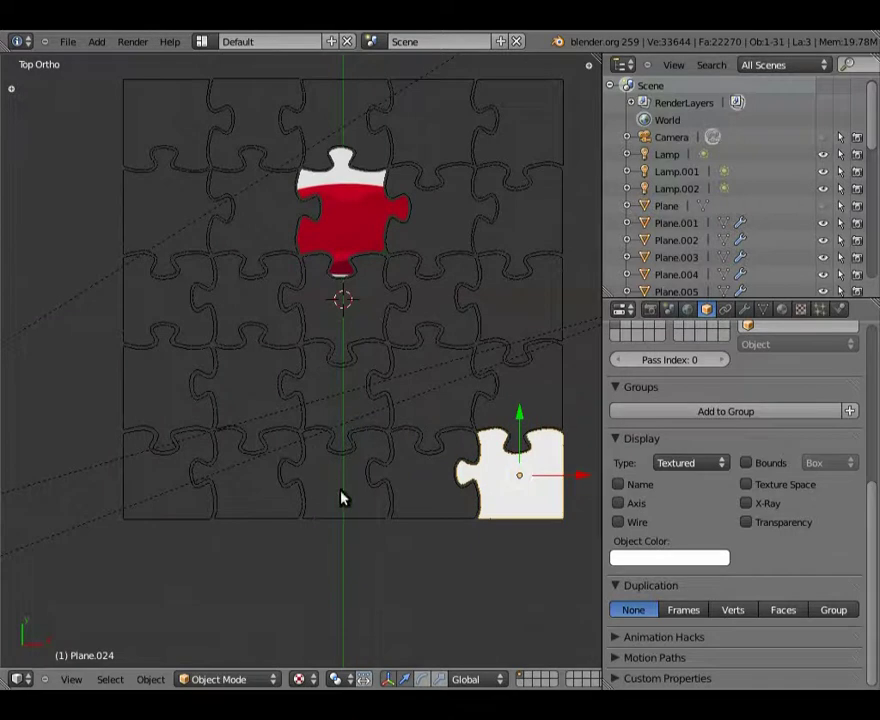
Select a jigsaw piece in the grid and duplicate it with Shift+D, bringing the scene to 32 objects
right_click(378, 521)
middle_click(381, 519)
scroll(up, 3)
middle_click(321, 355)
scroll(up, 3)
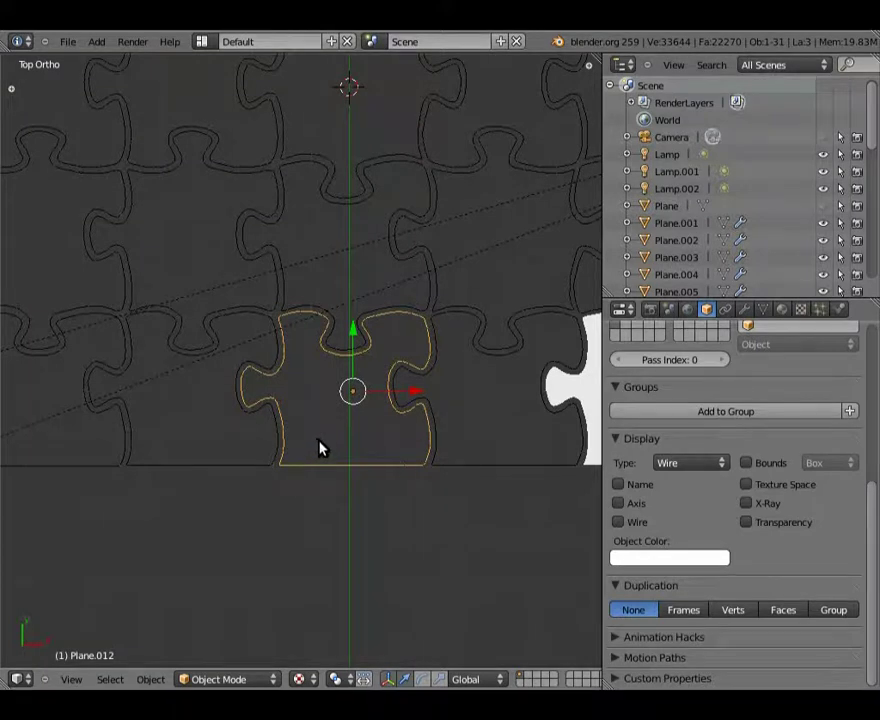
key(shift+d)
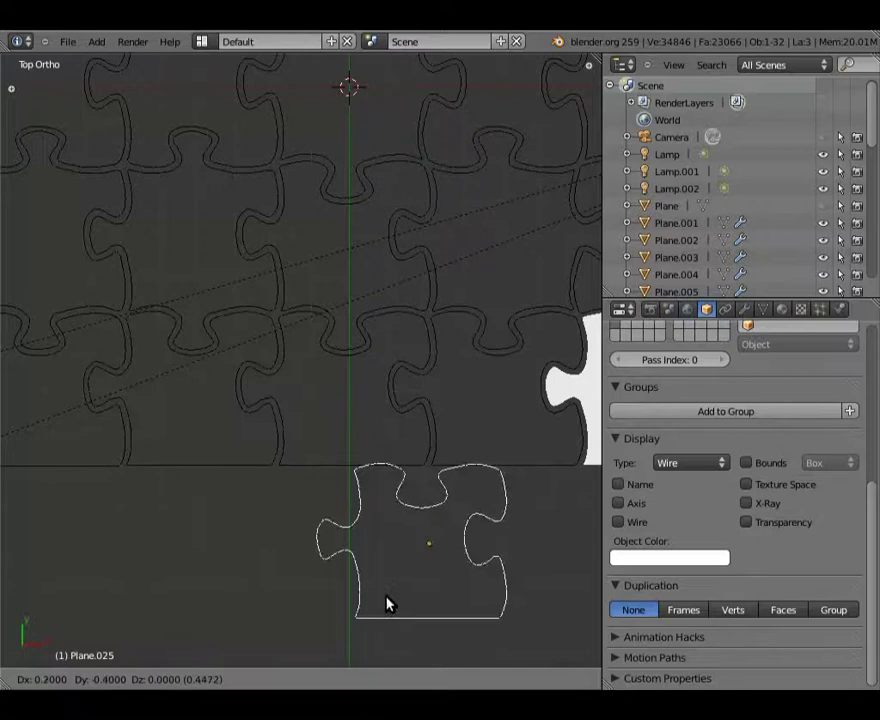
scroll(down, 3)
middle_click(465, 453)
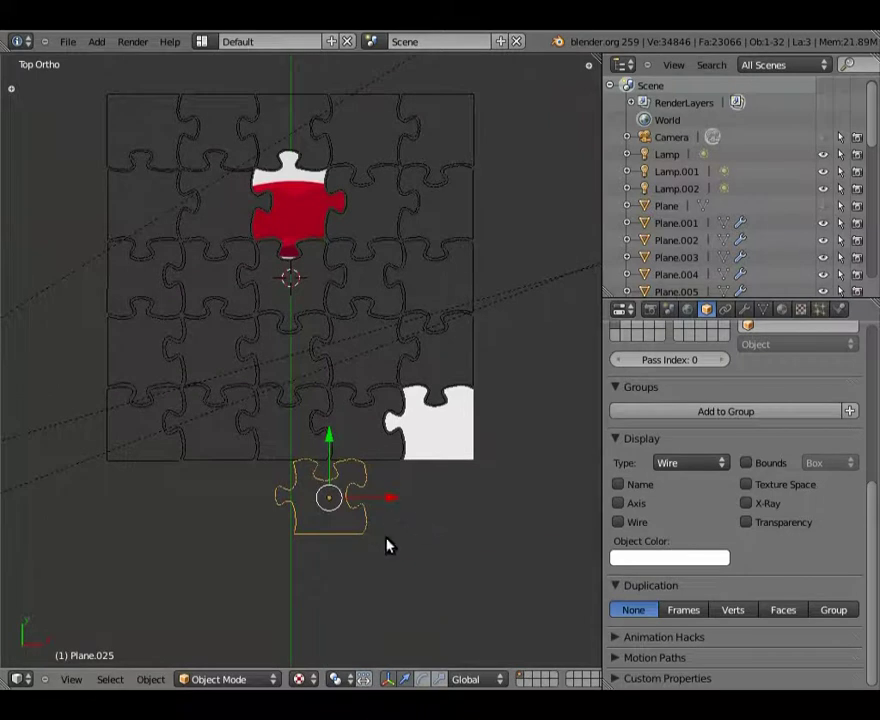
Select the camera object in the Outliner
key(x)
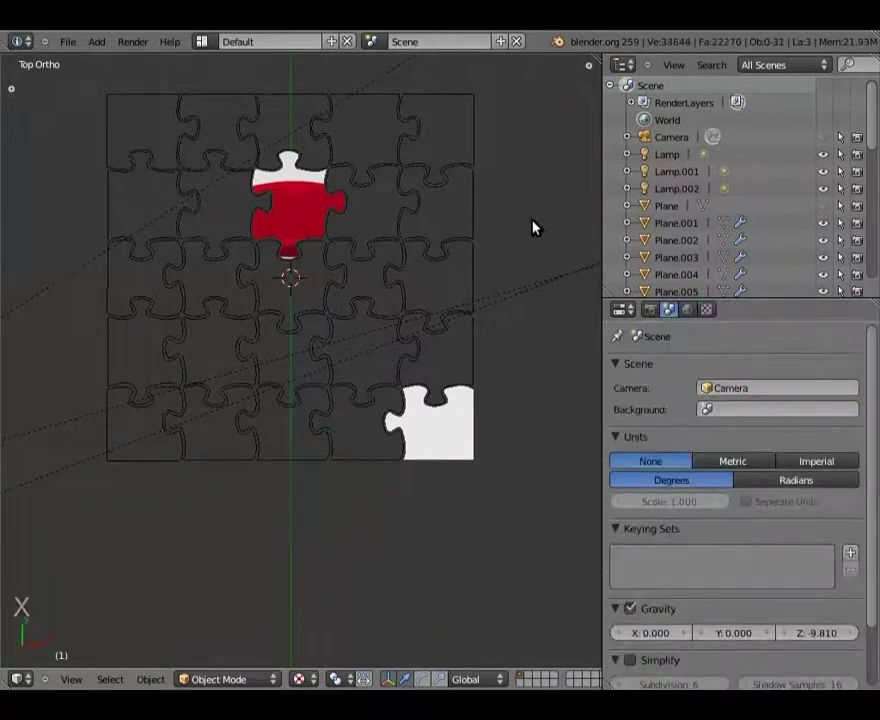
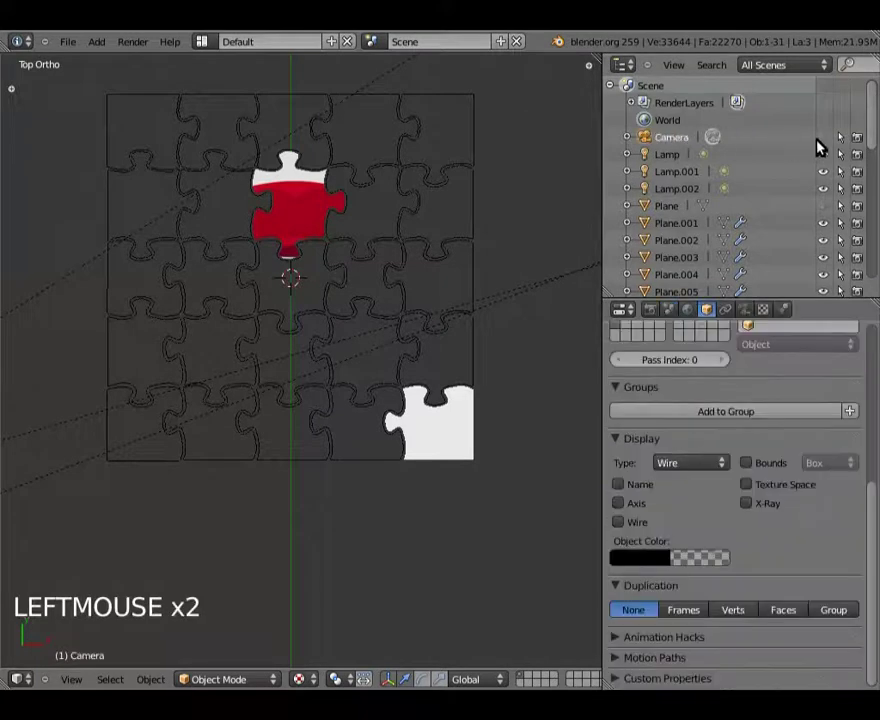
click(831, 142)
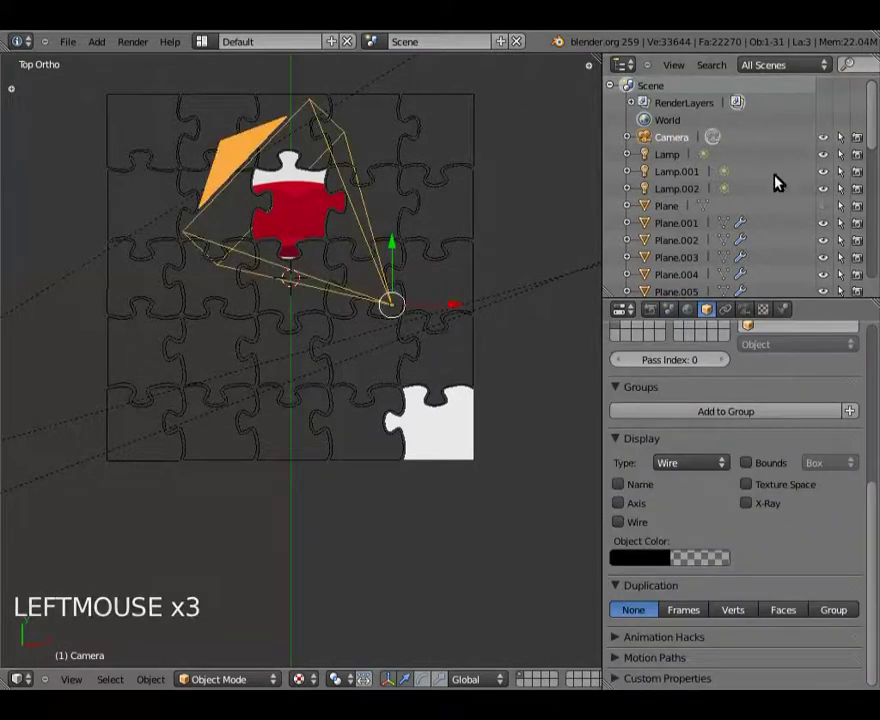
click(833, 140)
click(833, 140)
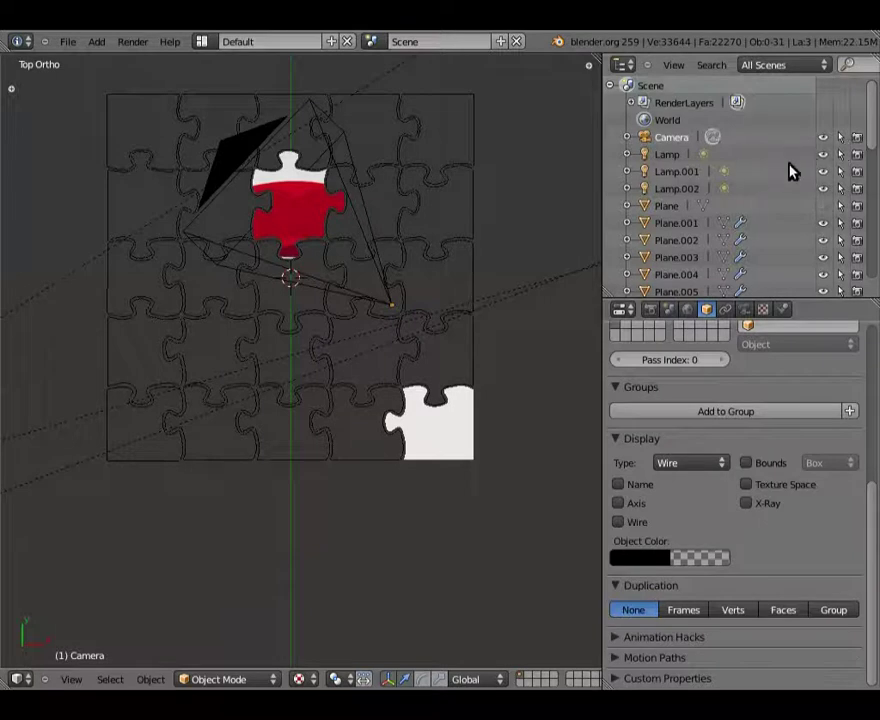
Select the ground object Plane and show its 'sol' texture settings with the whole scene in view
click(679, 212)
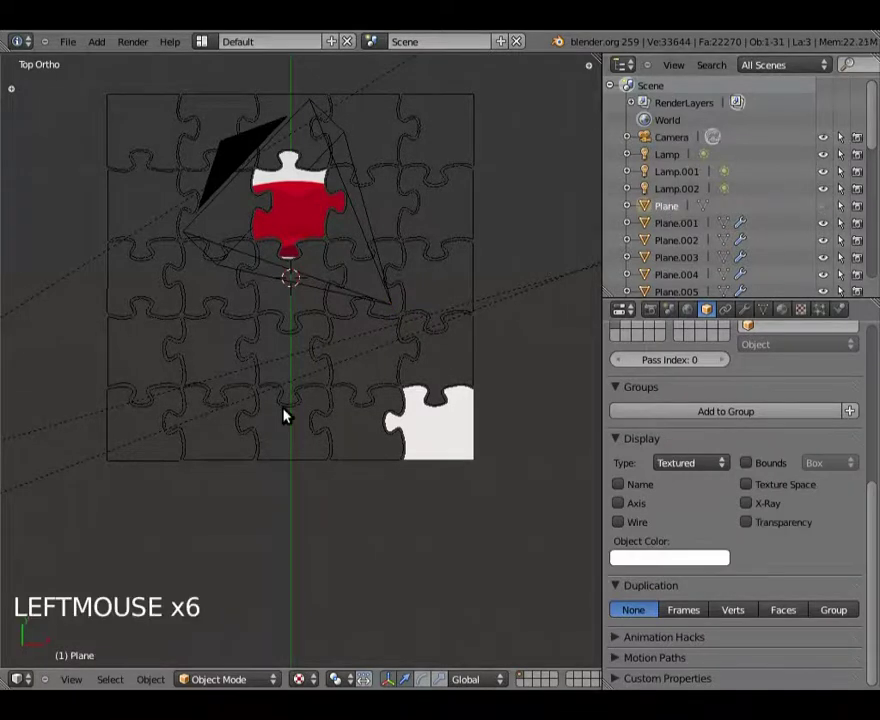
scroll(down, 3)
scroll(up, 3)
click(833, 212)
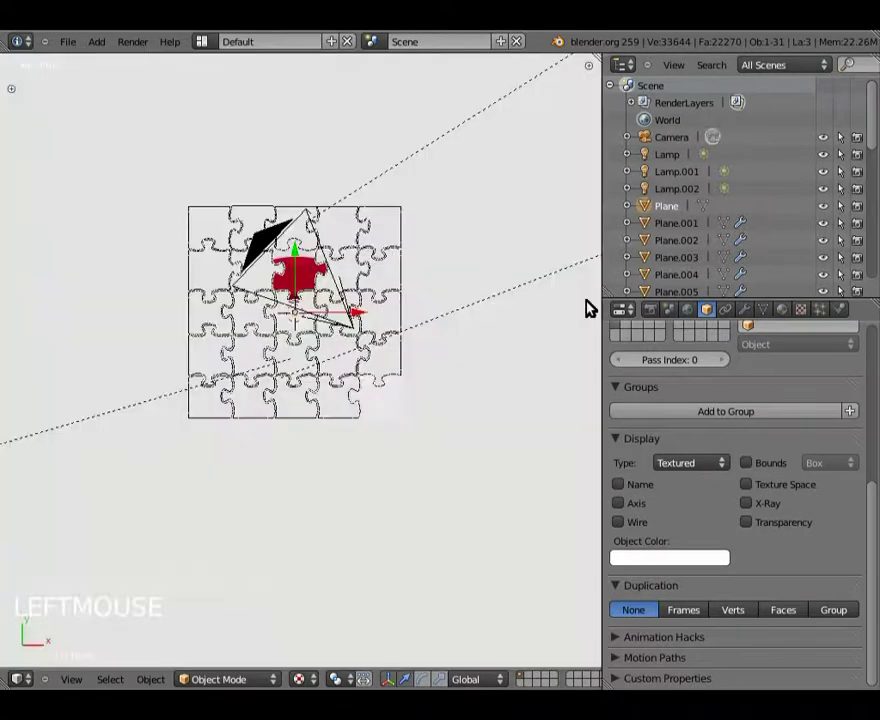
scroll(down, 3)
scroll(up, 3)
scroll(down, 3)
scroll(down, 3)
Hide the large white ground plane via its Outliner eye icon
click(806, 315)
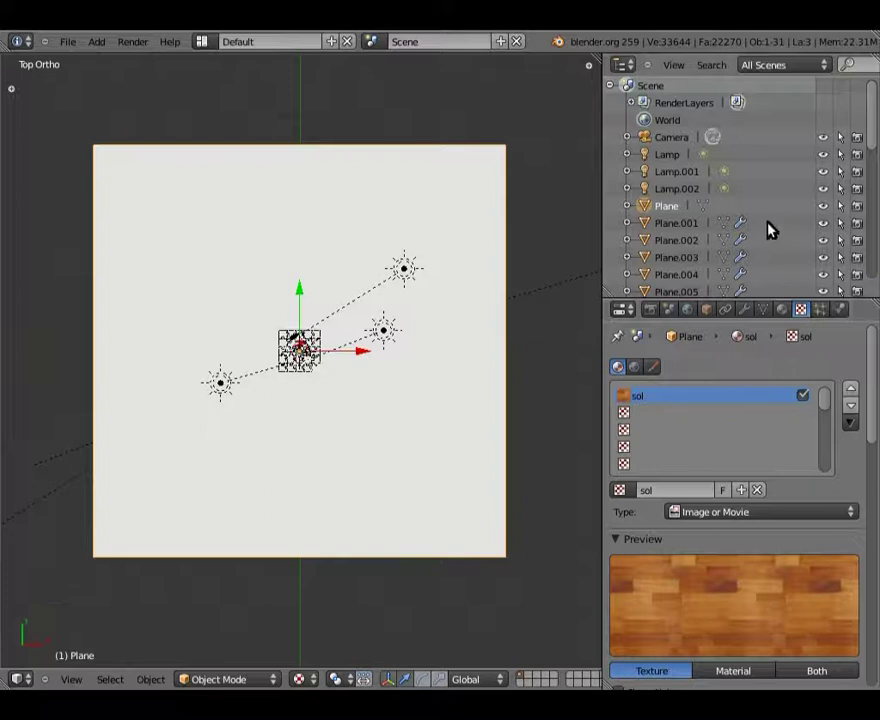
scroll(up, 3)
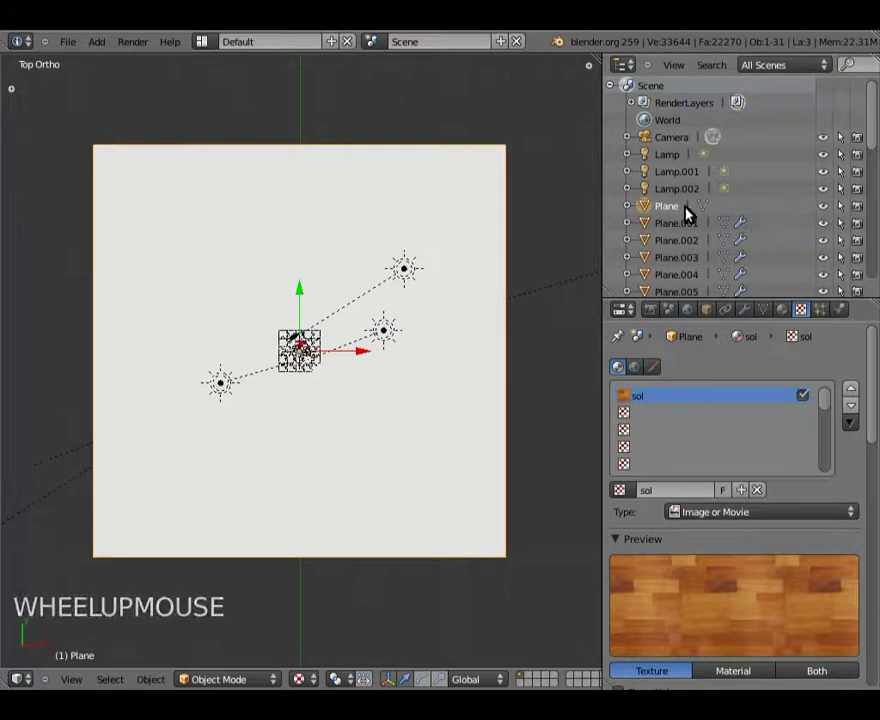
click(830, 211)
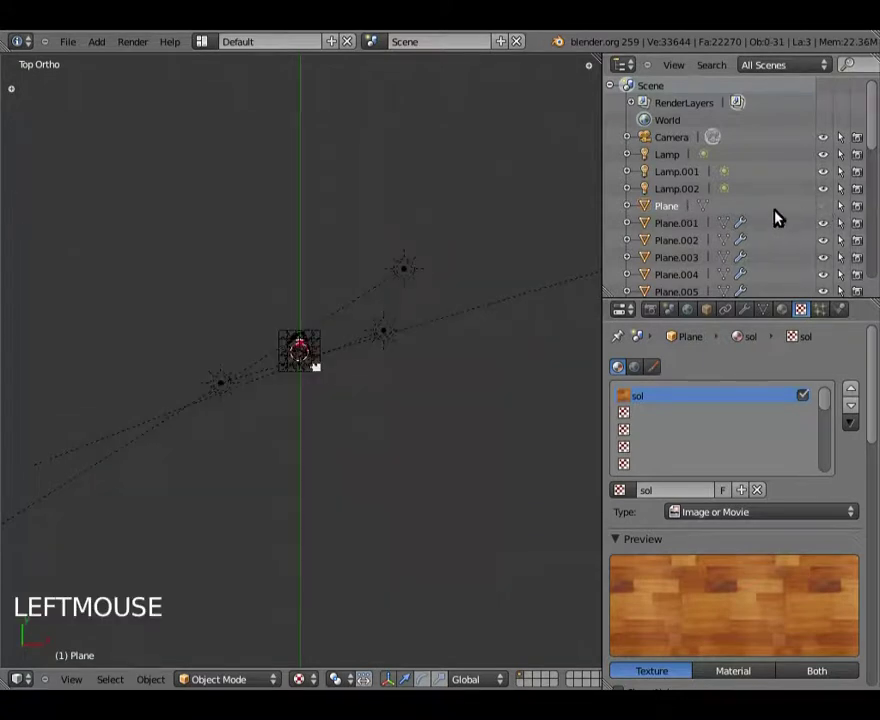
scroll(down, 3)
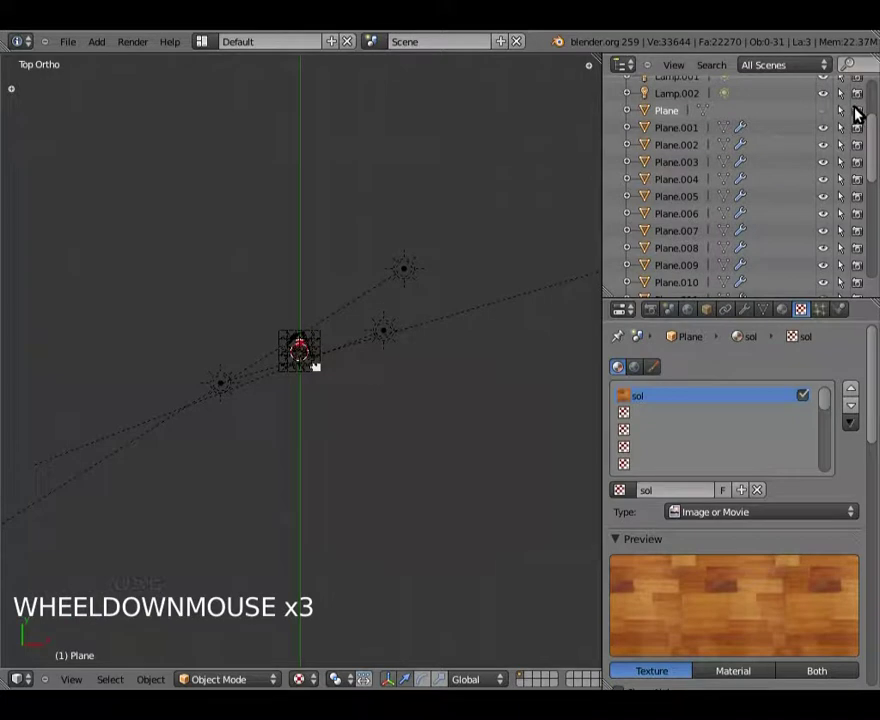
scroll(down, 3)
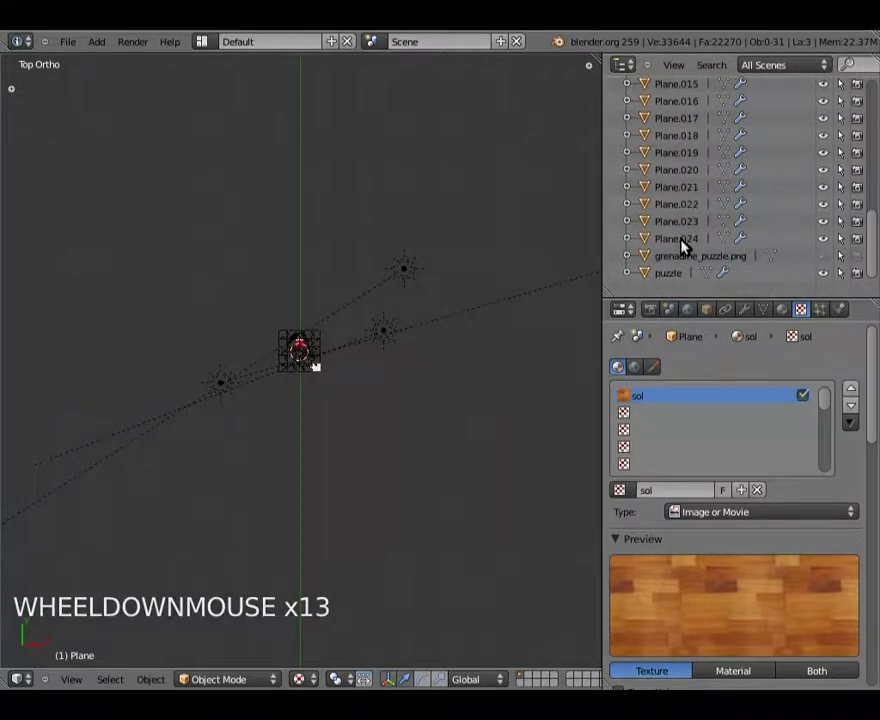
Inspect the piece Plane.024 and the grenadine_puzzle.png image object's materials
click(681, 244)
click(681, 223)
scroll(up, 3)
scroll(up, 3)
middle_click(424, 390)
click(697, 236)
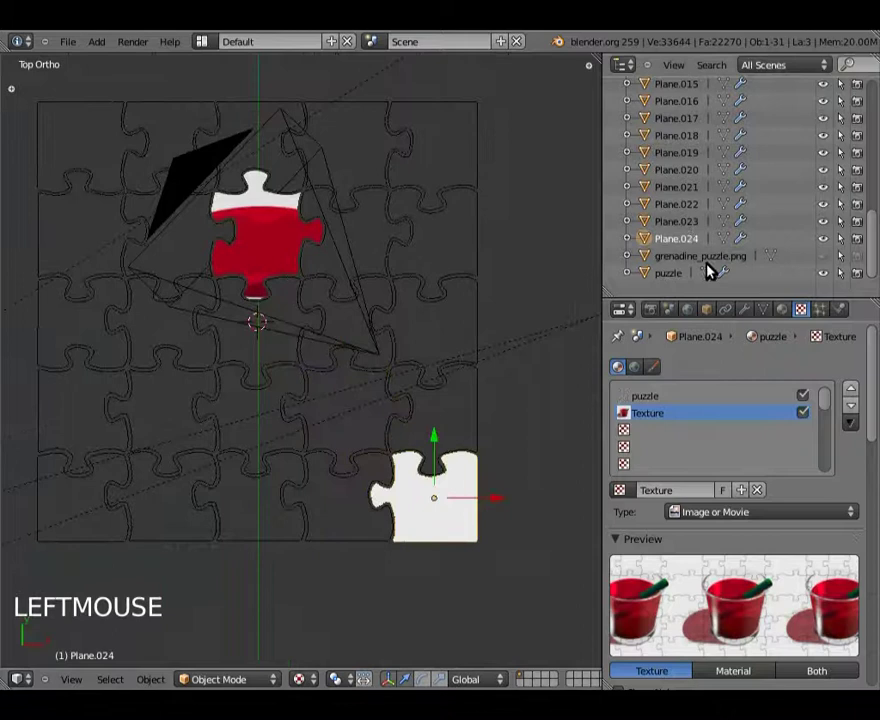
click(719, 260)
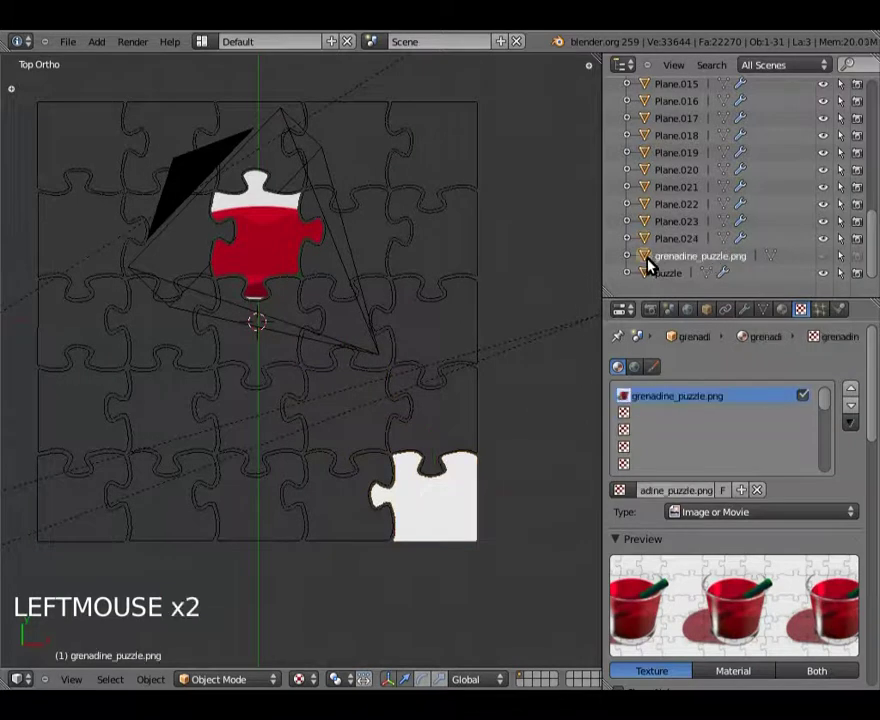
middle_click(366, 534)
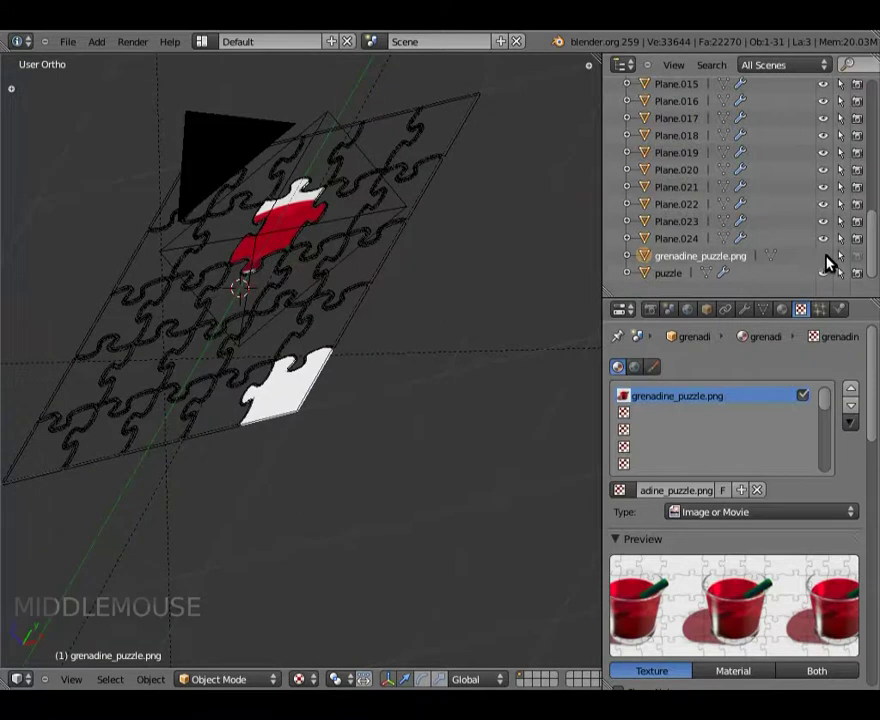
Check the puzzle object's carton material, then select the camera above the puzzle
click(837, 260)
click(837, 260)
click(866, 261)
click(677, 275)
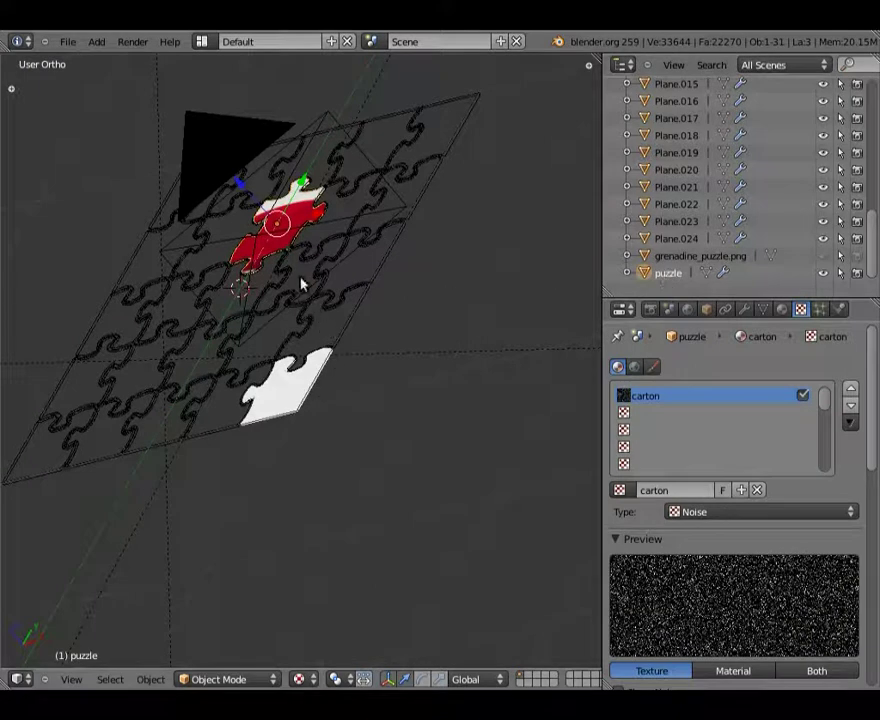
right_click(325, 227)
Show the render Dimensions panel: 1920×1080 at 50%, frames 1 to 250
click(659, 310)
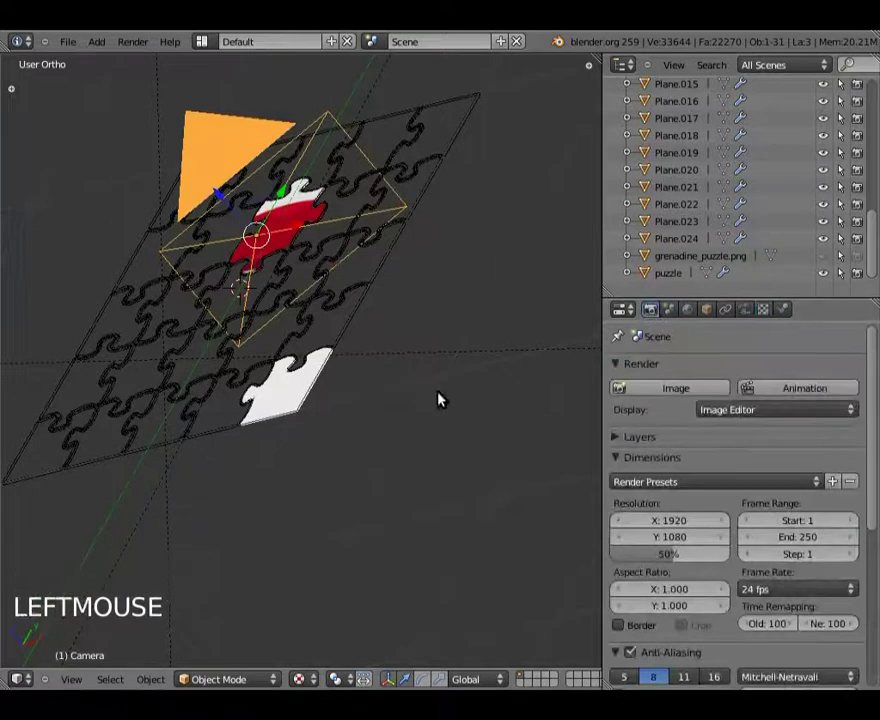
scroll(down, 3)
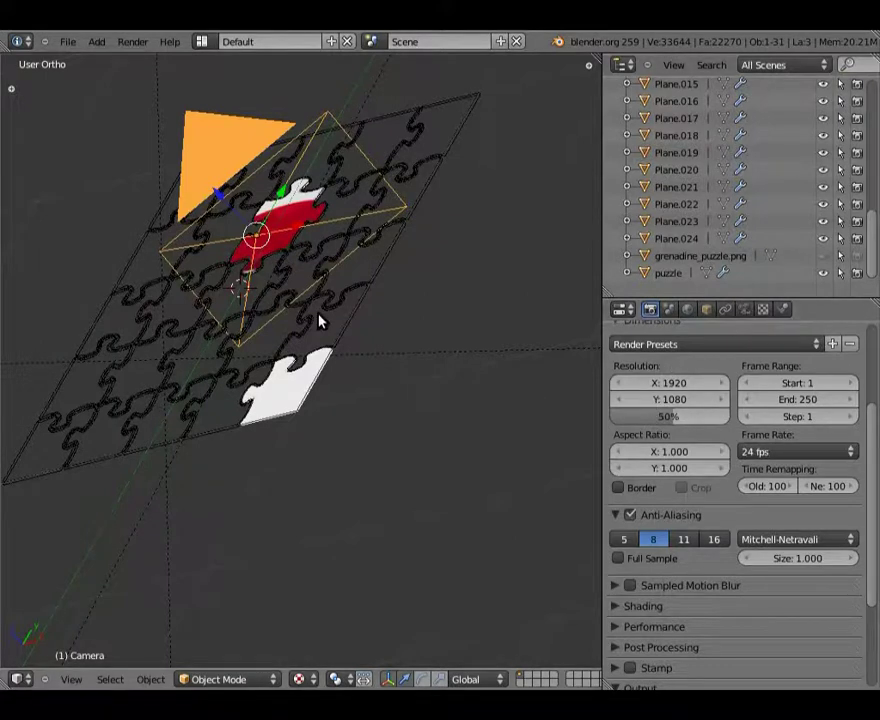
Look through the camera, select it and pull it back from the puzzle
key(KP_0)
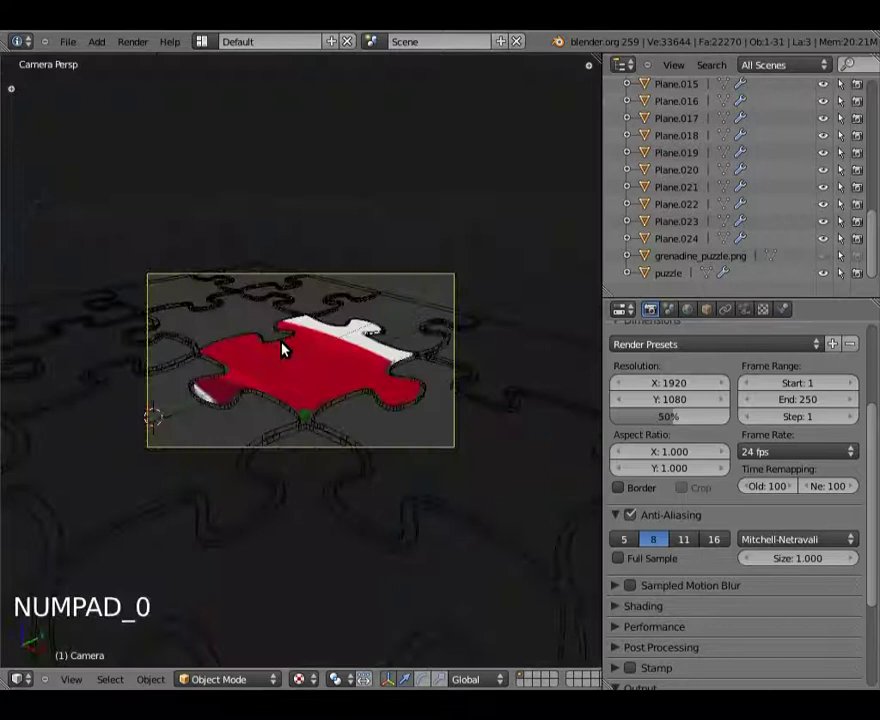
scroll(down, 3)
scroll(up, 3)
right_click(345, 252)
key(g)
key(shift+f)
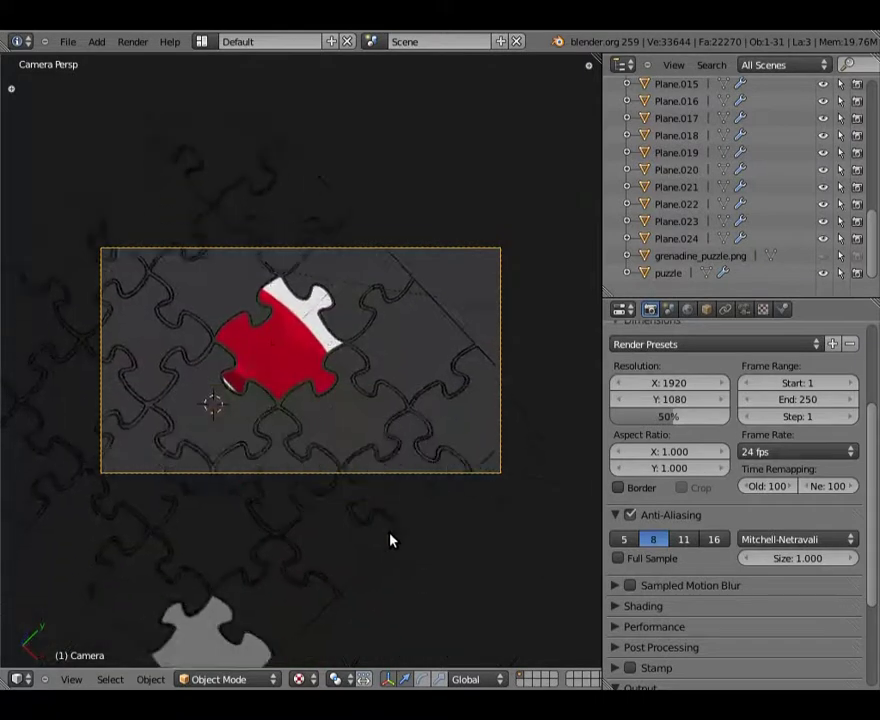
Rotate the camera to frame the whole puzzle with the red piece, then check from the side
key(r)
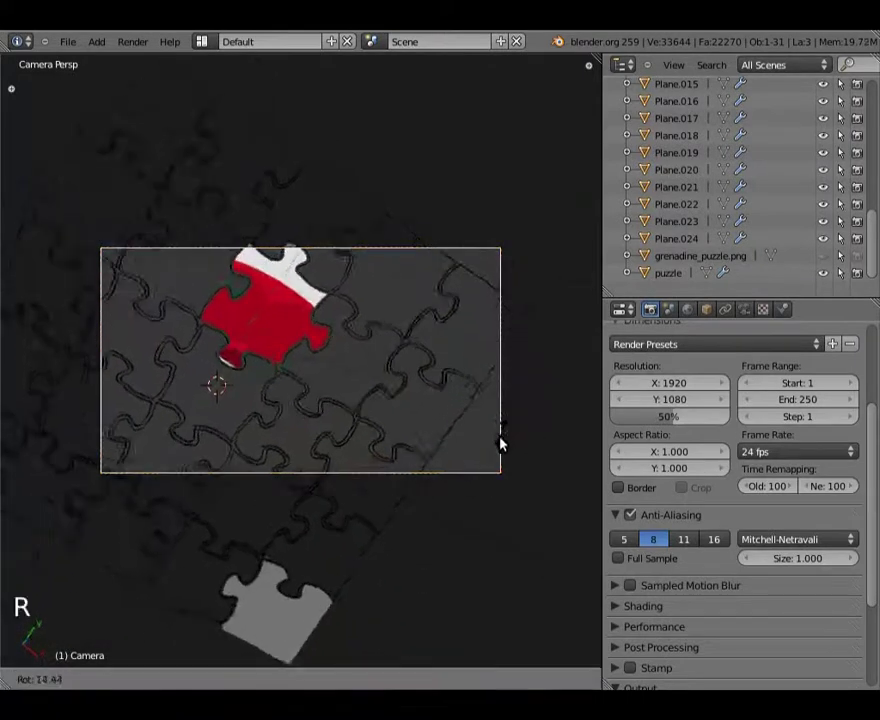
scroll(down, 3)
scroll(up, 3)
key(shift+f)
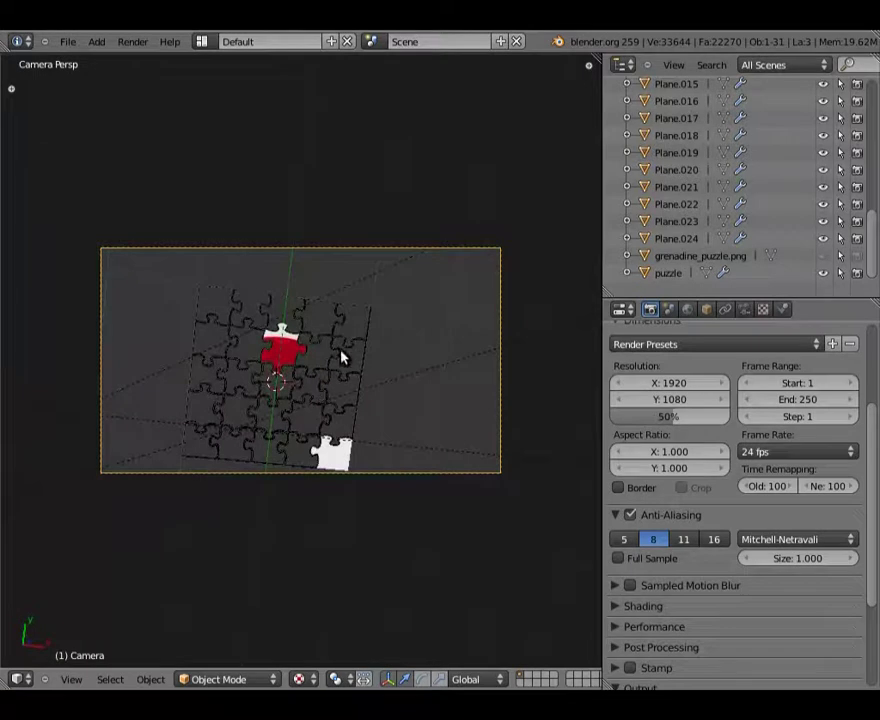
key(KP_3)
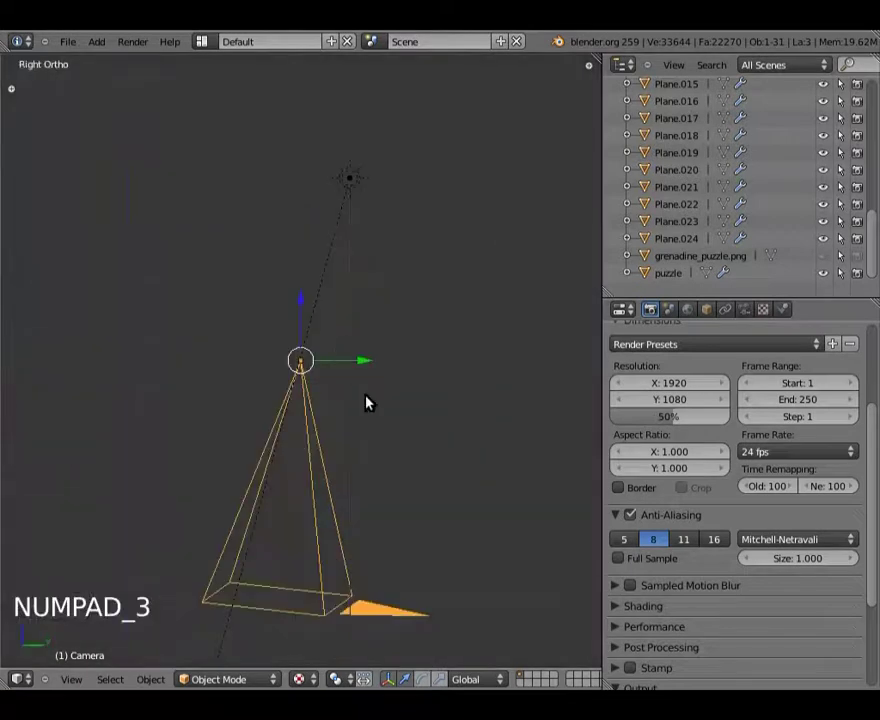
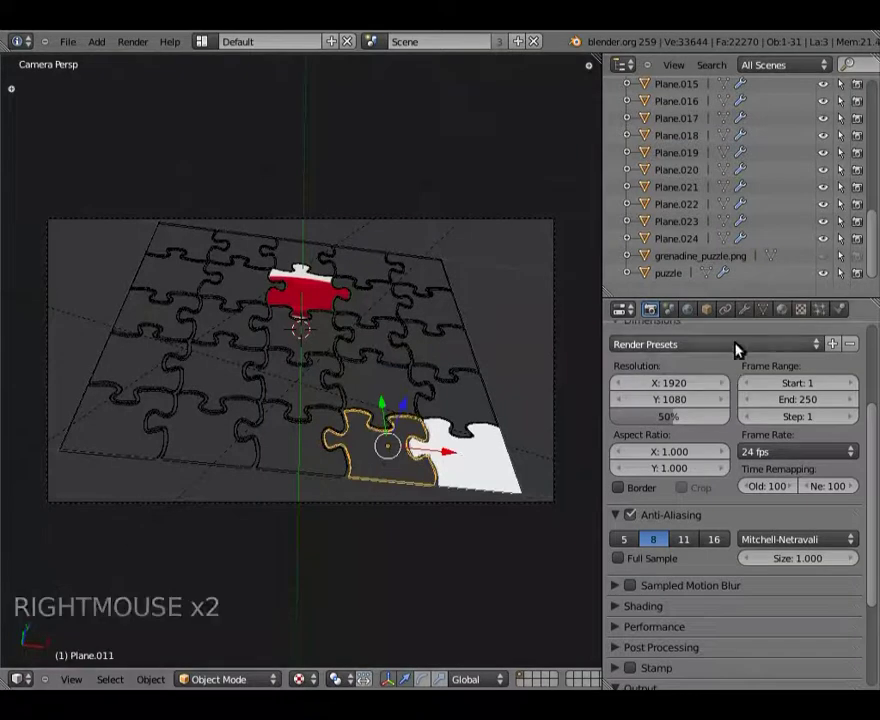
Edit Plane.011's mesh from the top view and clear its face selection
key(Tab)
scroll(up, 3)
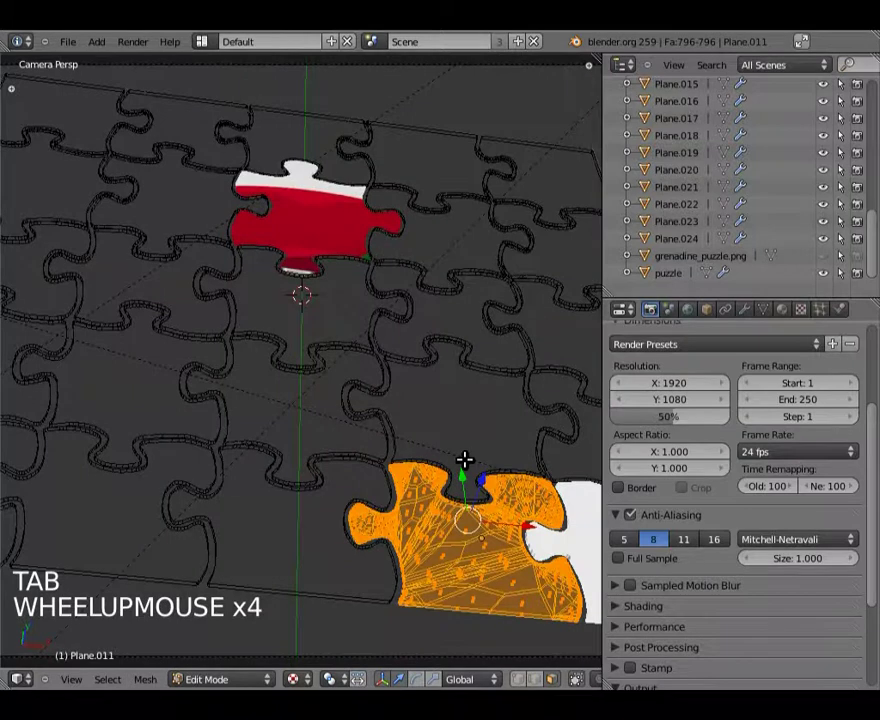
key(KP_7)
scroll(up, 3)
middle_click(442, 96)
scroll(up, 3)
middle_click(363, 336)
scroll(up, 3)
scroll(down, 3)
key(a)
key(a)
key(a)
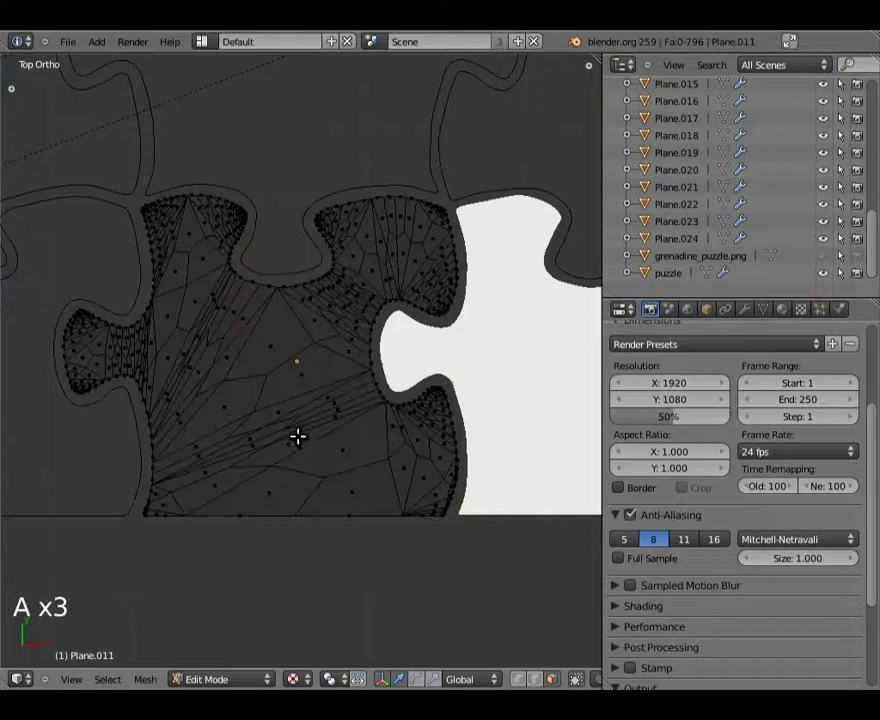
Box-select the piece's top surface faces beside the white patch (297 of 796)
key(b)
scroll(up, 3)
middle_click(111, 558)
key(b)
key(b)
middle_click(170, 211)
key(b)
key(b)
middle_click(497, 145)
key(b)
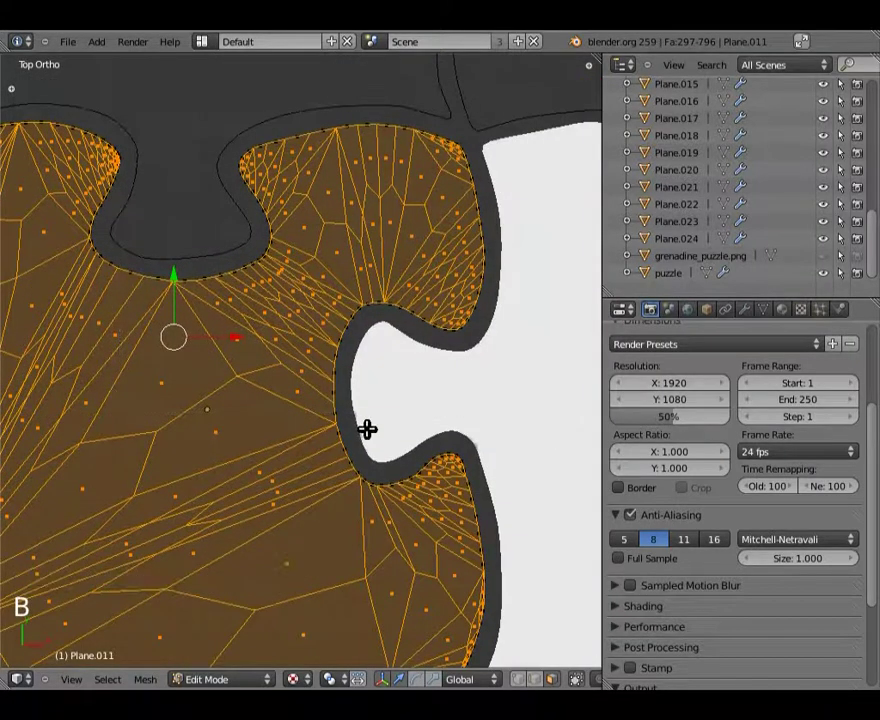
middle_click(344, 442)
key(b)
scroll(down, 3)
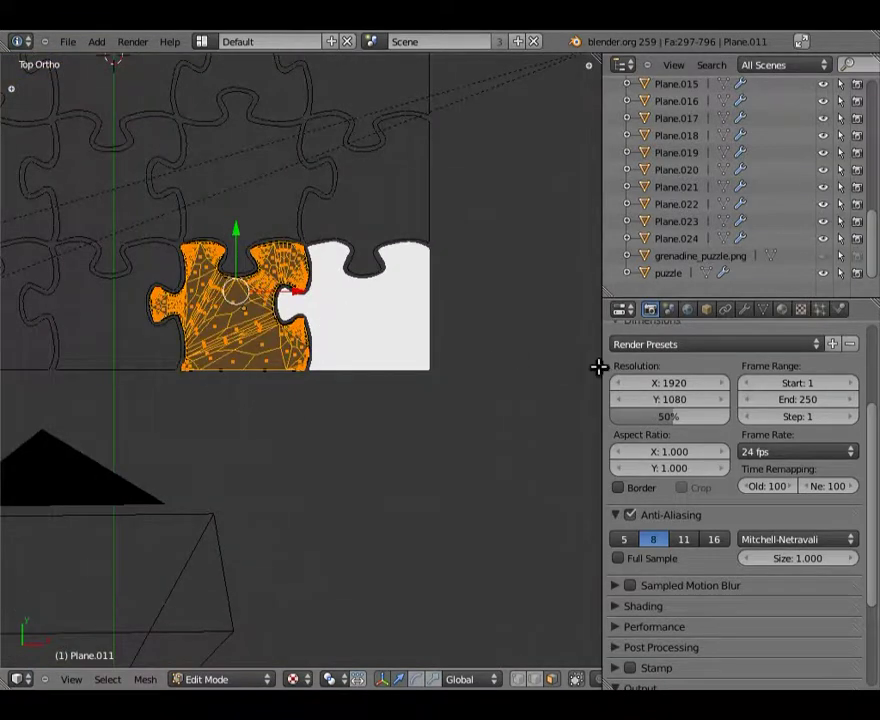
Assign the puzzle image material to the selected top faces of Plane.011
click(790, 316)
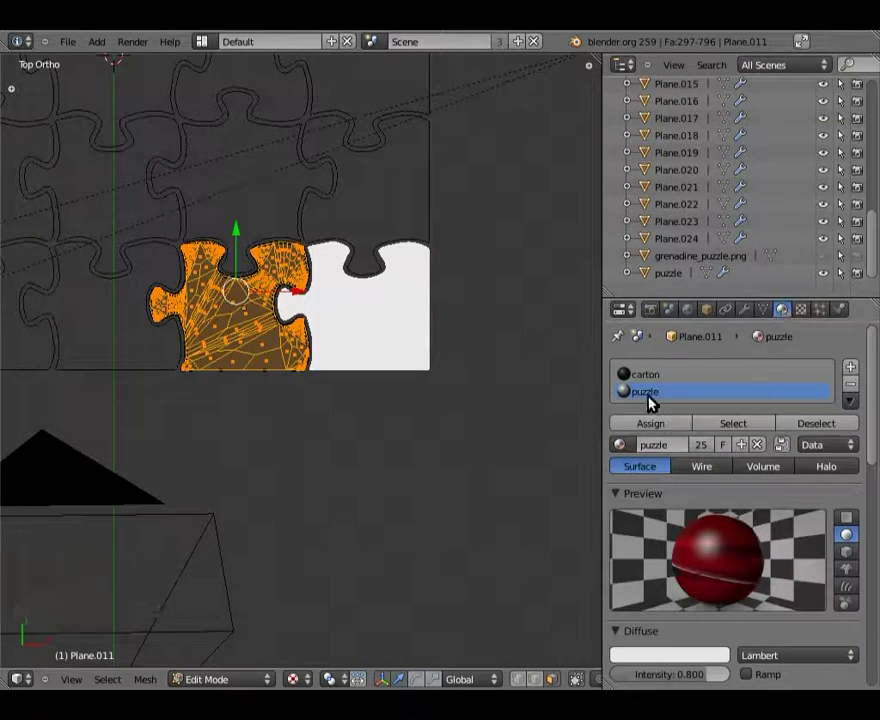
click(653, 396)
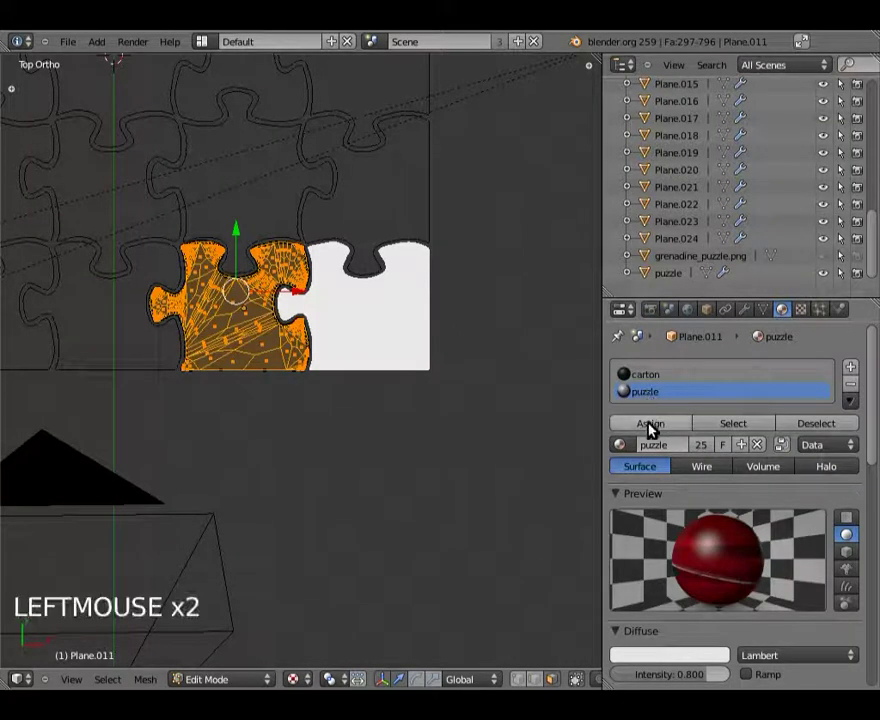
click(656, 427)
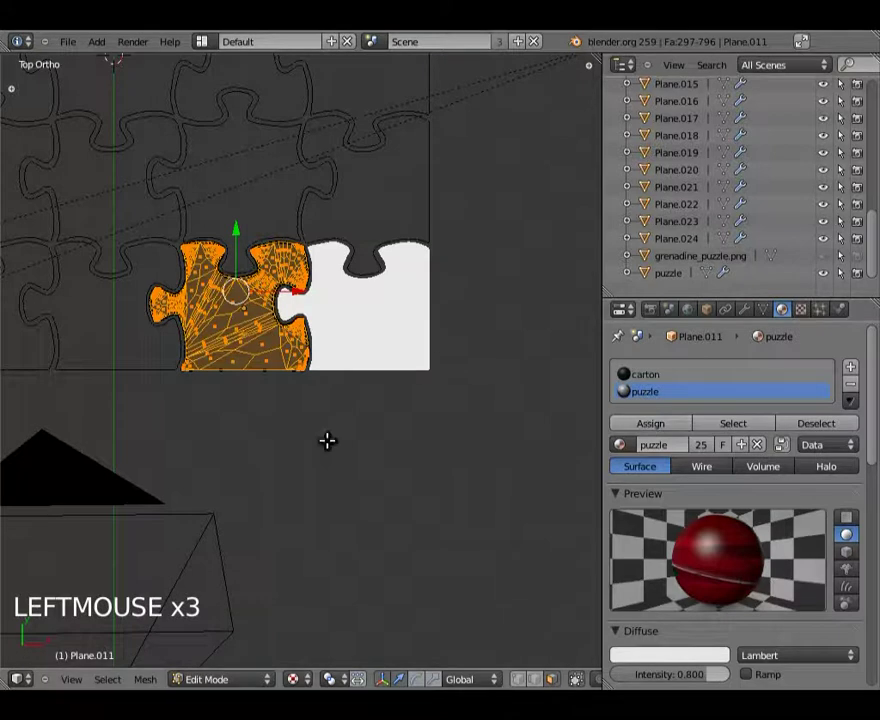
Switch the left view to a rendered preview and frame the textured lifted piece
click(99, 674)
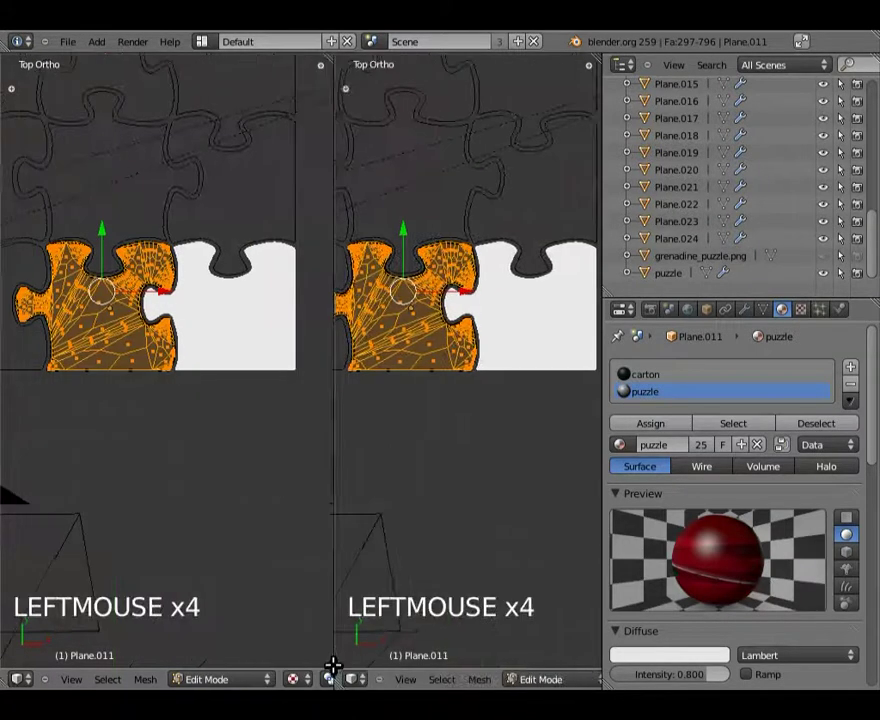
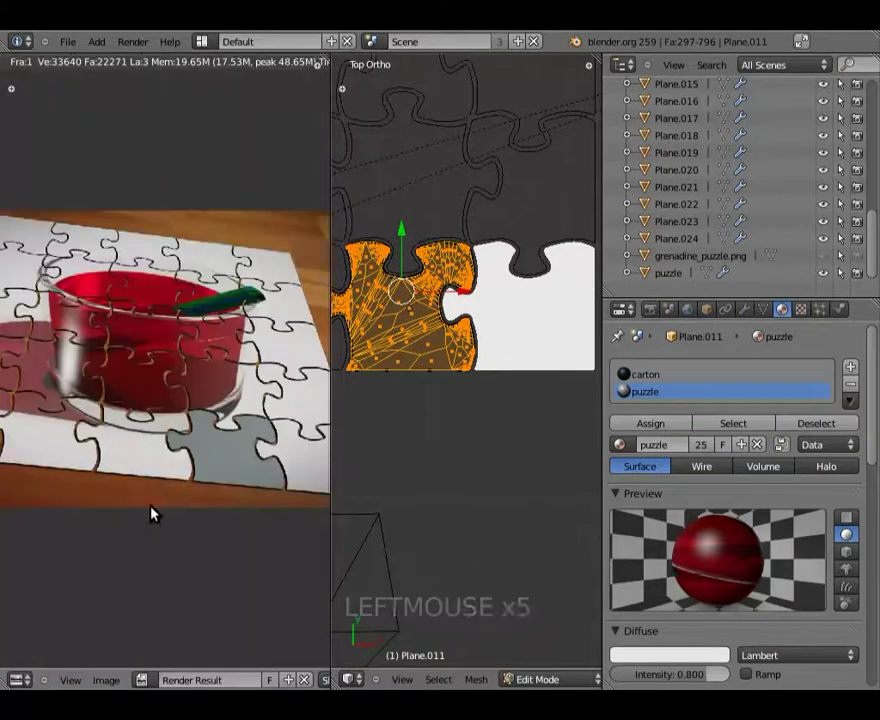
click(147, 681)
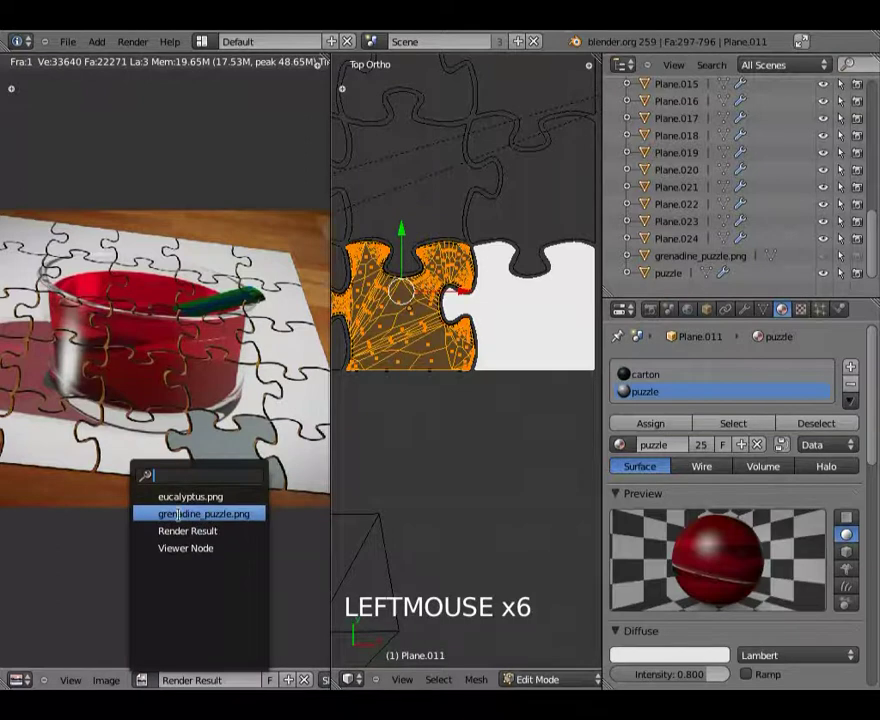
scroll(up, 3)
middle_click(414, 346)
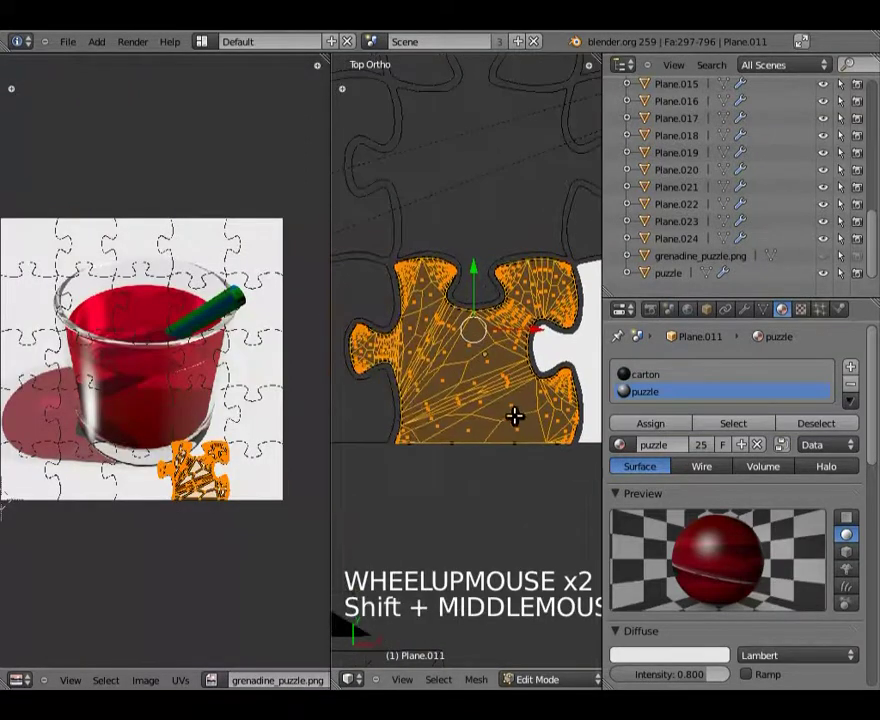
middle_click(227, 510)
scroll(up, 3)
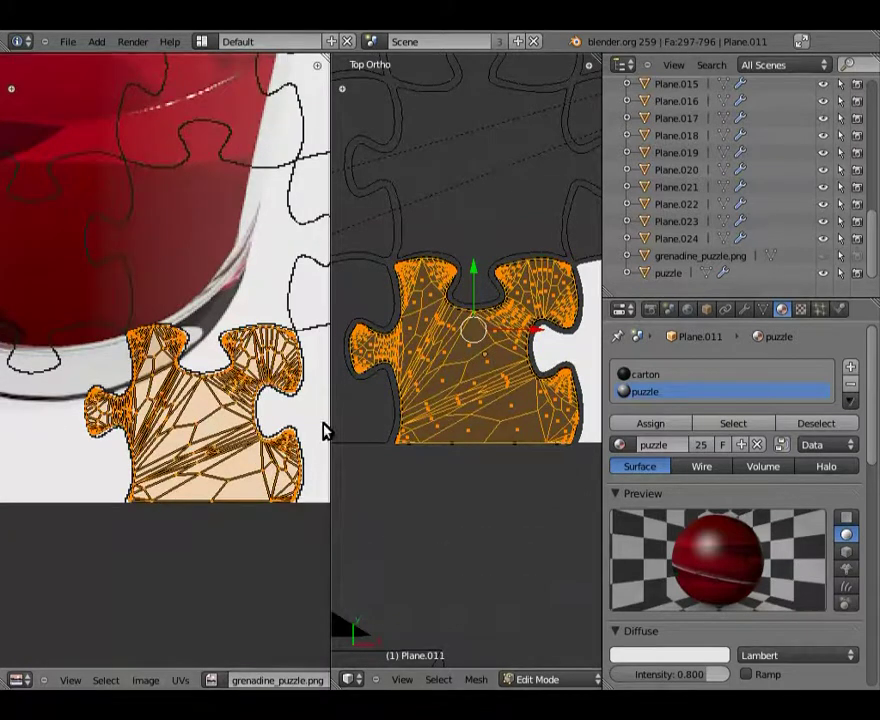
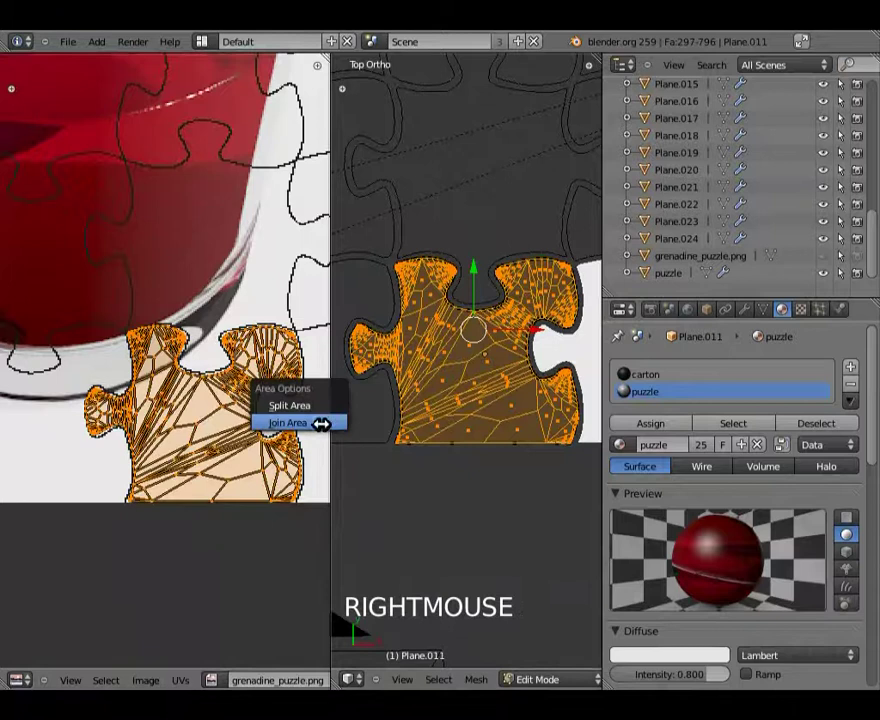
Join the two 3D views into one and return to the top wireframe view
scroll(down, 3)
key(ctrl+w)
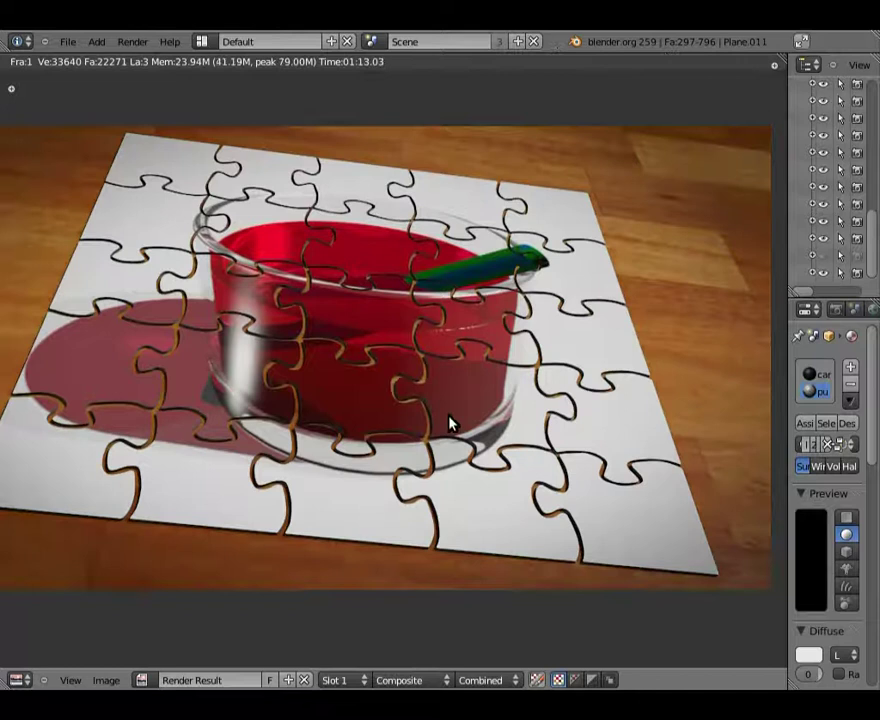
key(Escape)
scroll(up, 3)
Move the loose piece out of its slot and rotate it to an angle, retrying once
key(Tab)
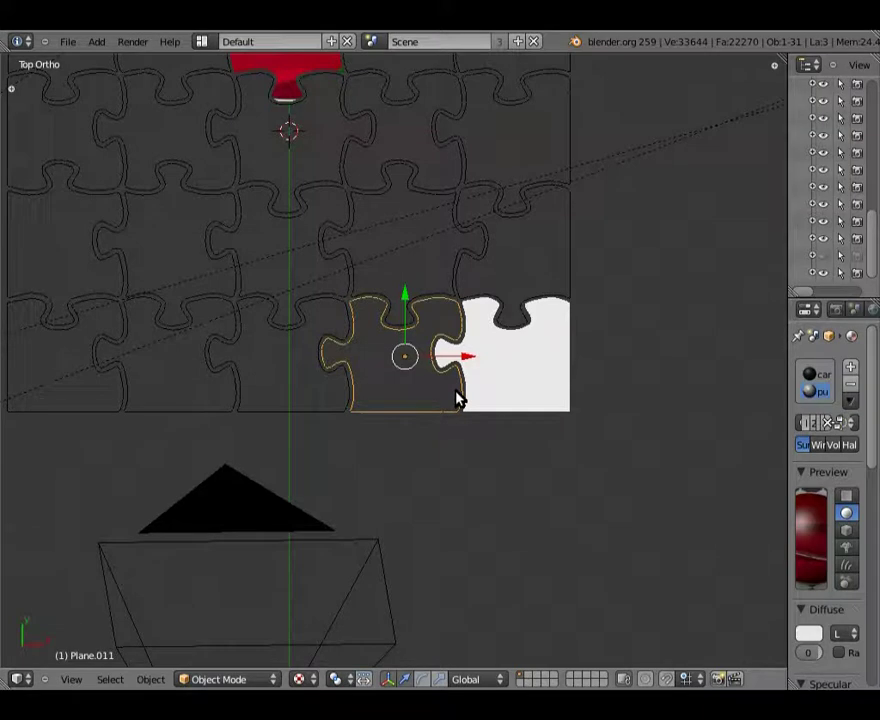
key(g)
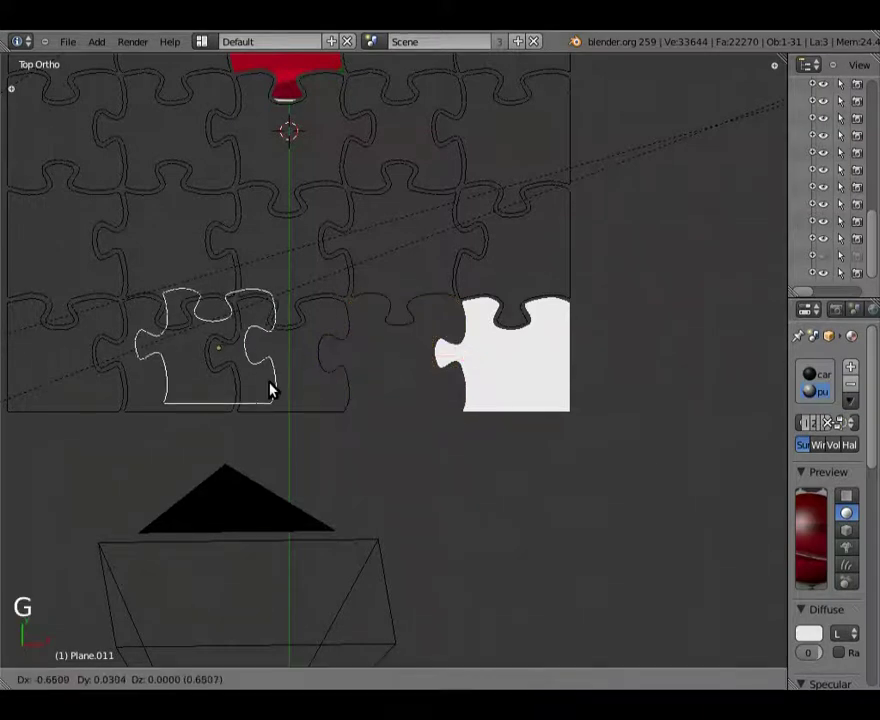
key(r)
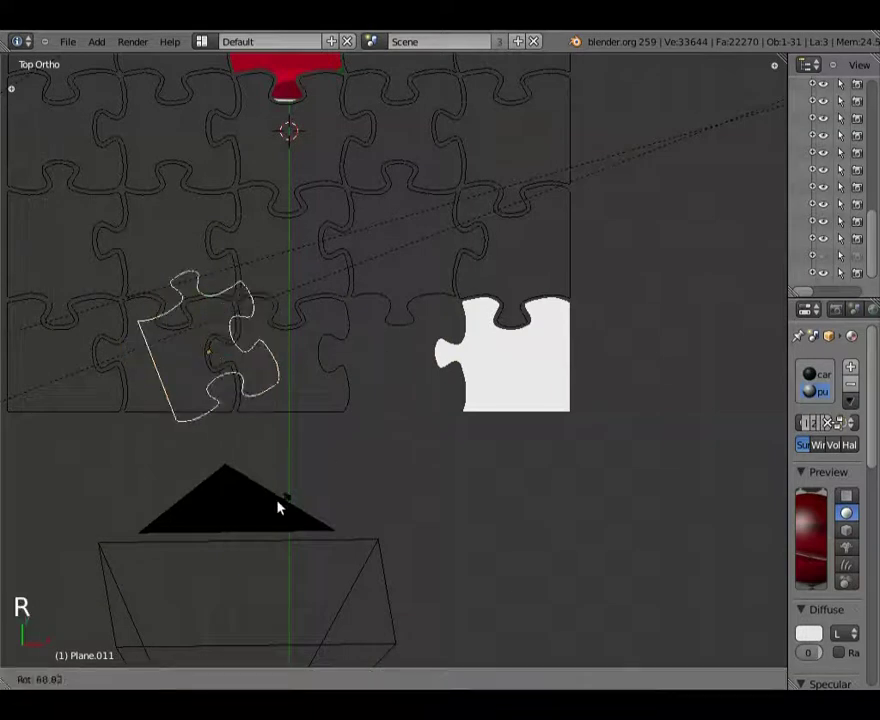
right_click(331, 263)
right_click(347, 309)
key(g)
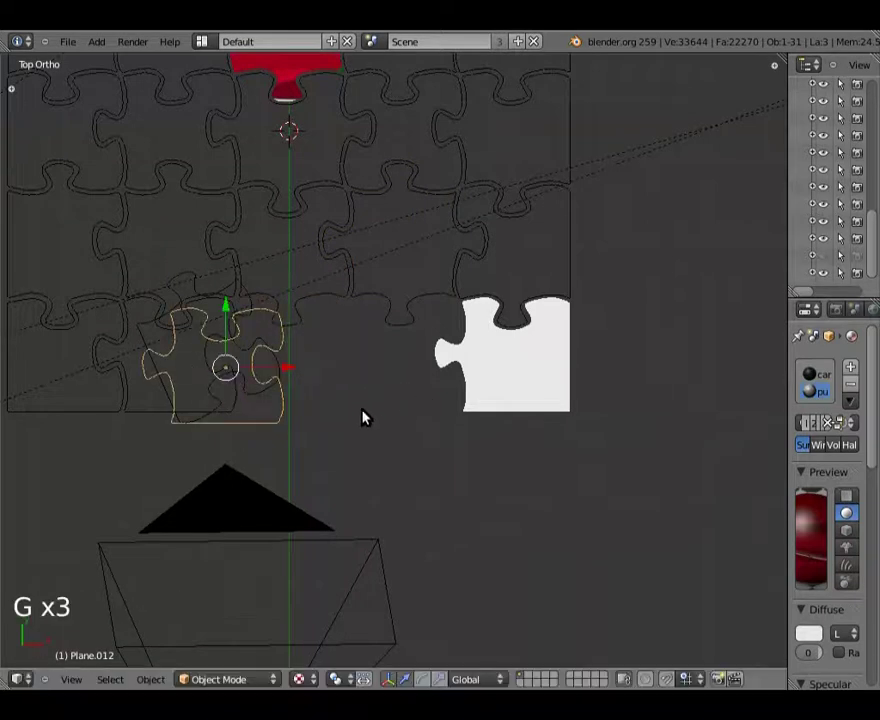
key(r)
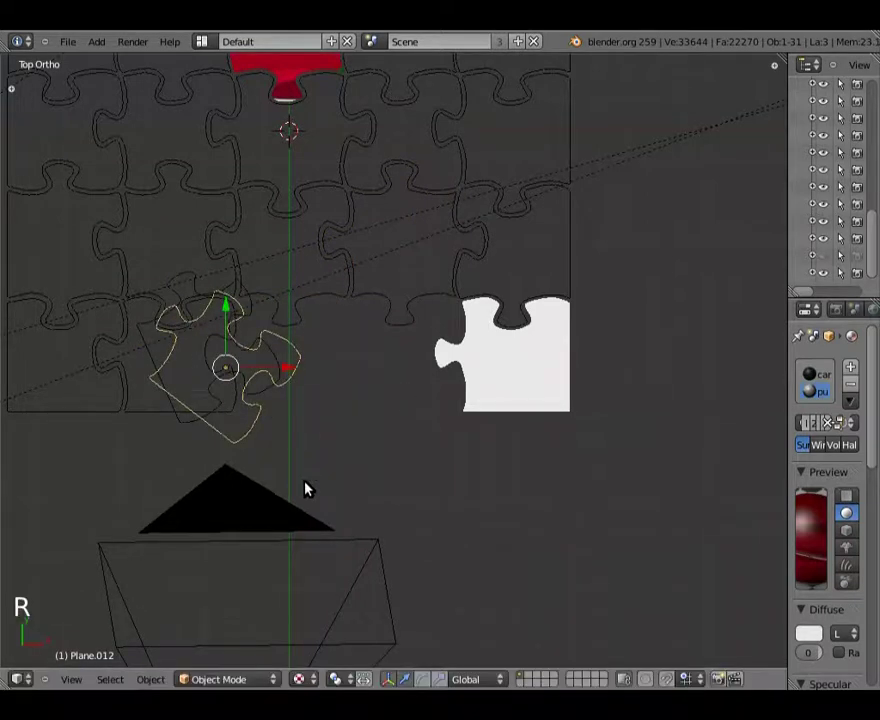
right_click(151, 351)
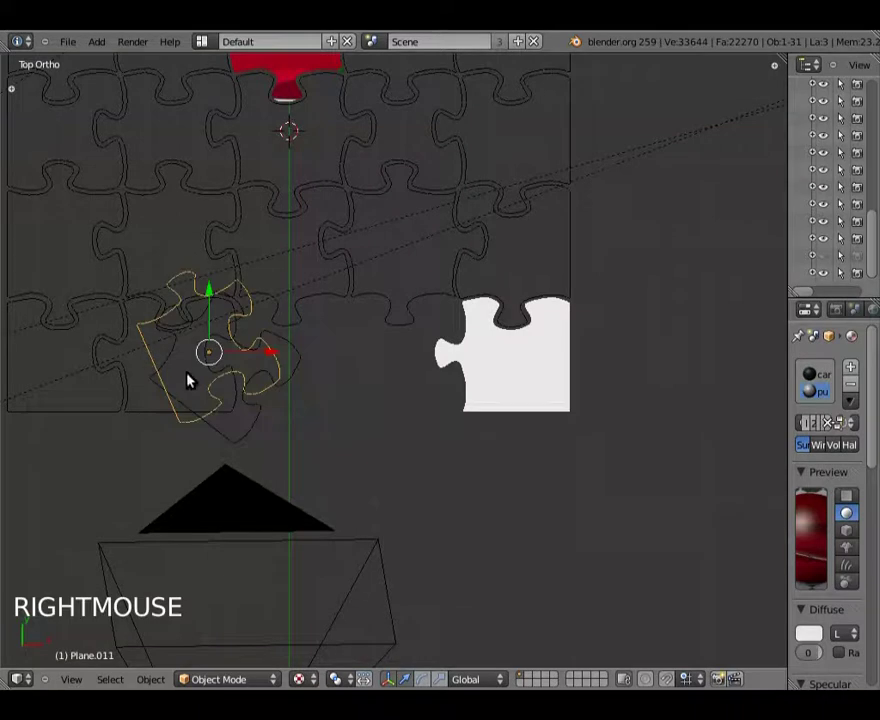
key(KP_1)
Pan and zoom around the turned piece from the front view
scroll(down, 3)
scroll(up, 3)
middle_click(345, 563)
scroll(up, 3)
middle_click(371, 189)
scroll(up, 3)
middle_click(368, 244)
Move the piece straight up above the board in front view and check it from above
key(g)
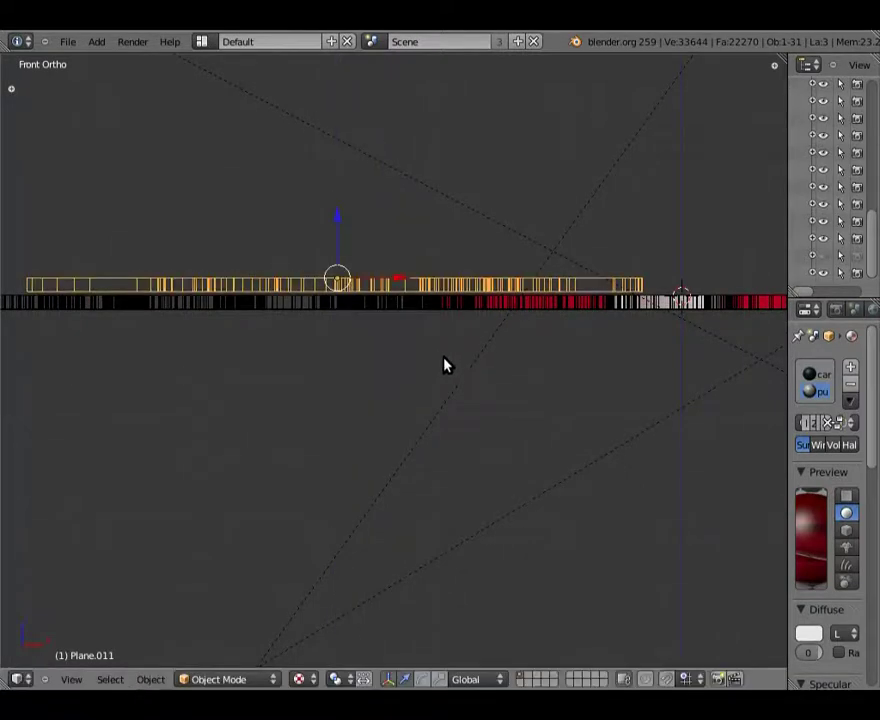
middle_click(578, 268)
right_click(684, 396)
key(KP_1)
key(g)
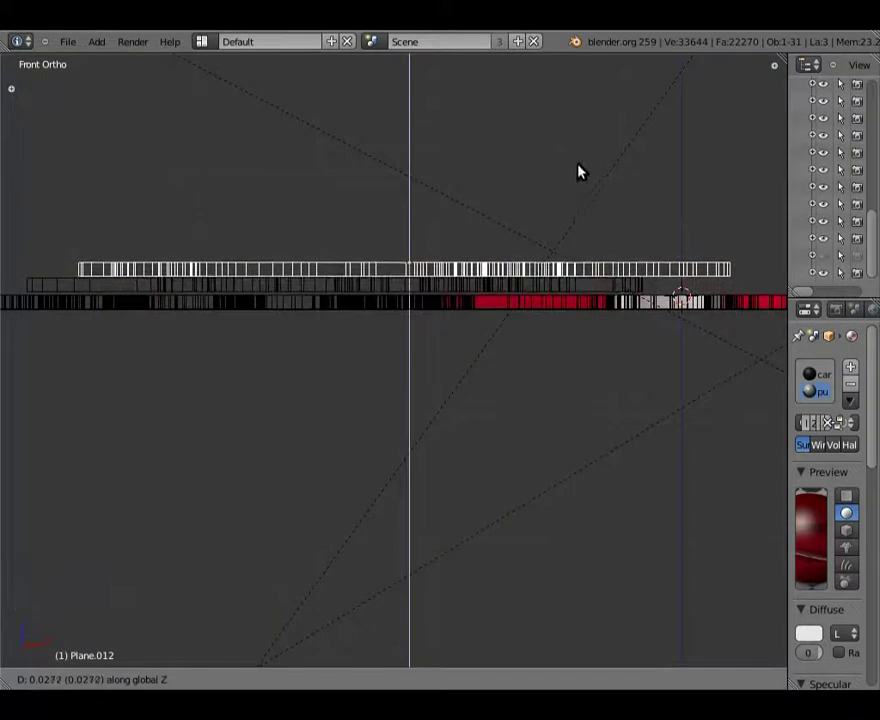
key(KP_7)
scroll(down, 3)
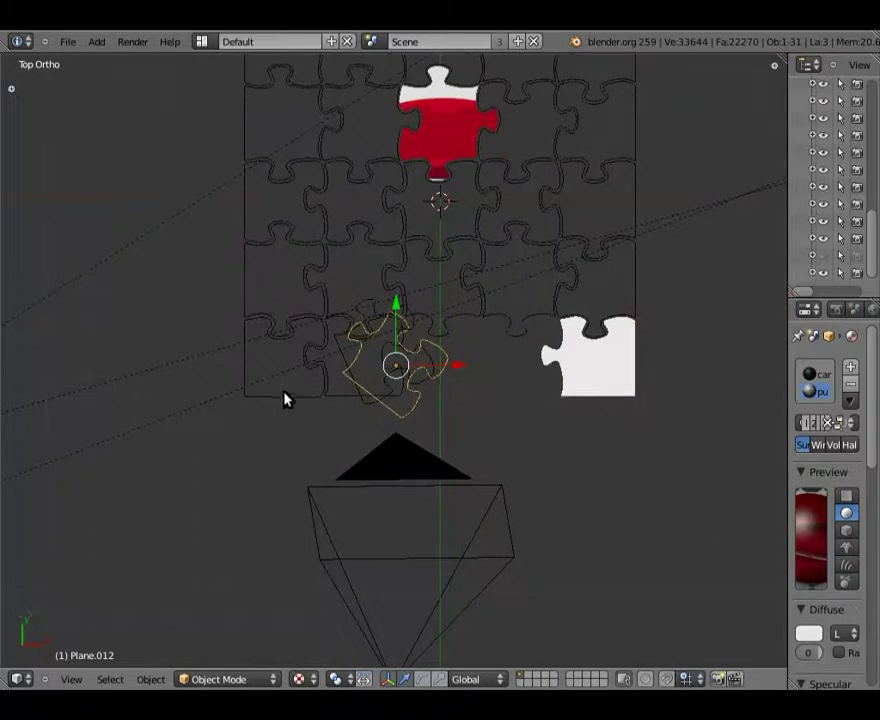
Reselect the piece, nudge its height again and review it in the front view
right_click(290, 399)
key(g)
key(KP_1)
scroll(up, 3)
middle_click(526, 326)
scroll(up, 3)
scroll(down, 3)
Tilt the piece out of the puzzle plane in the right side view
key(r)
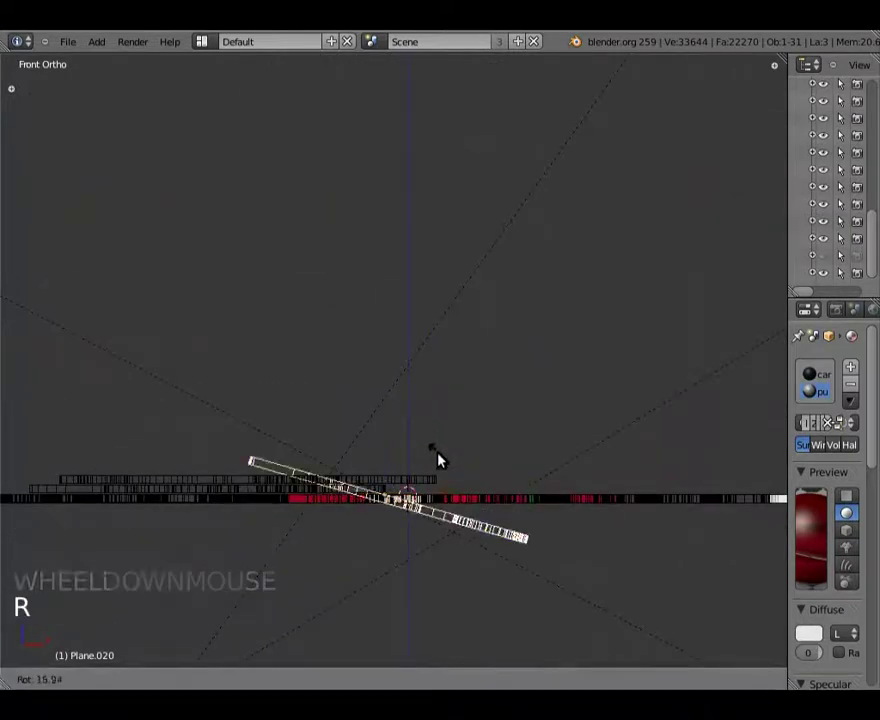
key(KP_3)
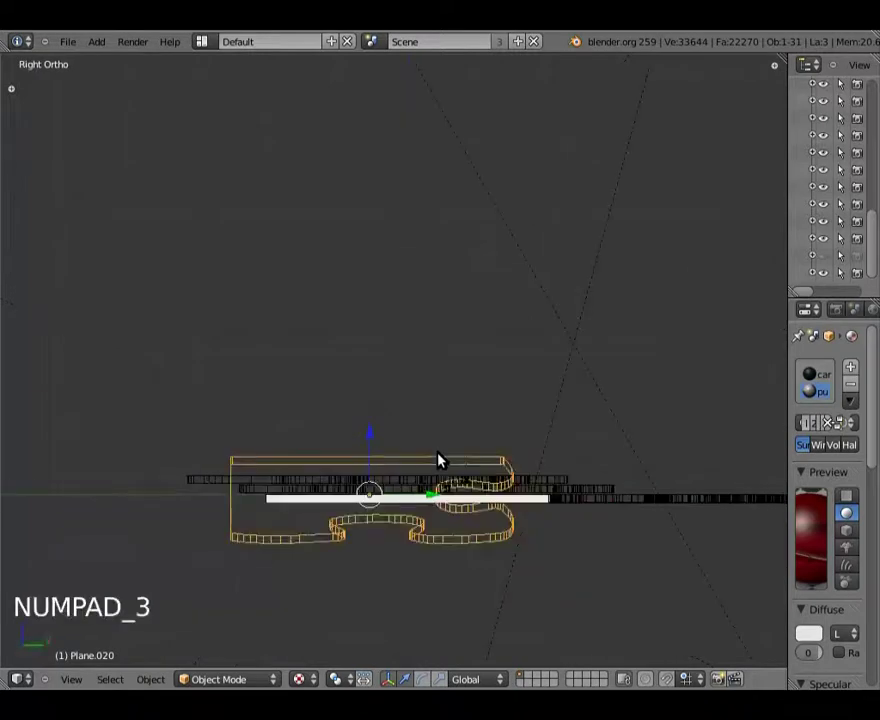
key(r)
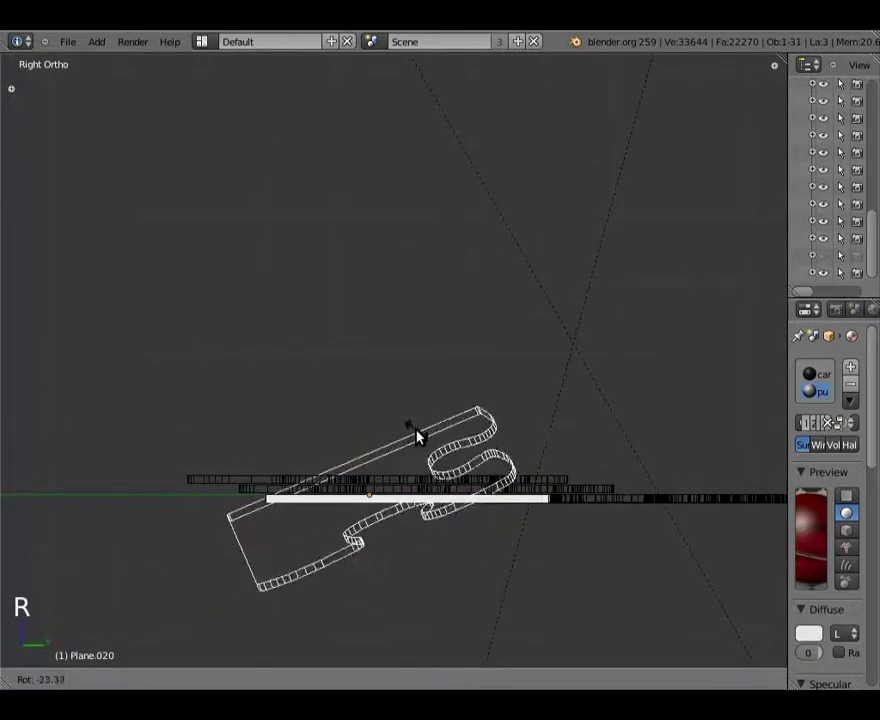
click(377, 444)
click(441, 458)
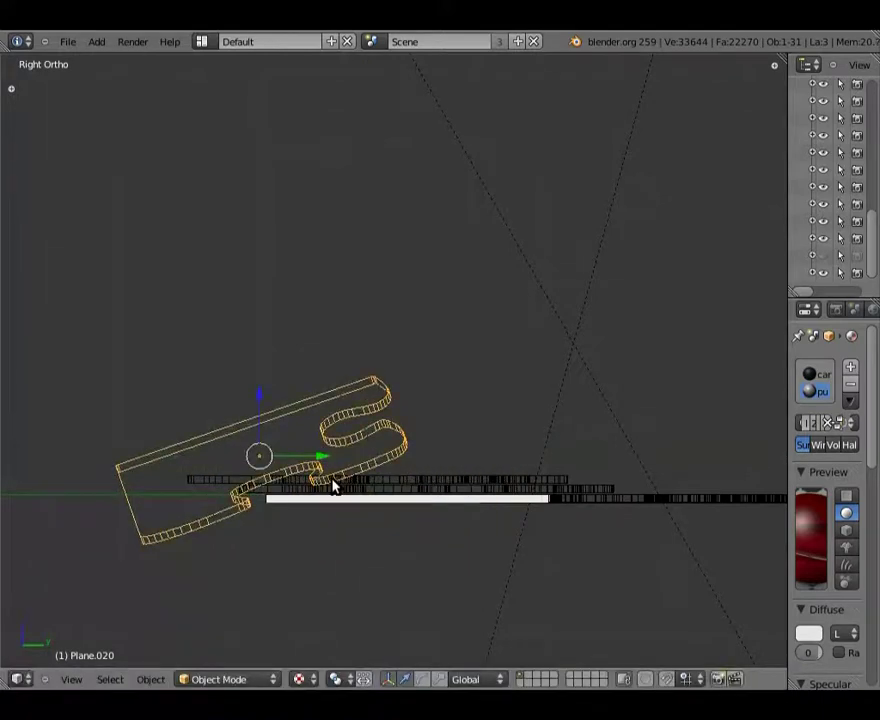
Adjust the tilt further from the front and side views and confirm it
key(KP_1)
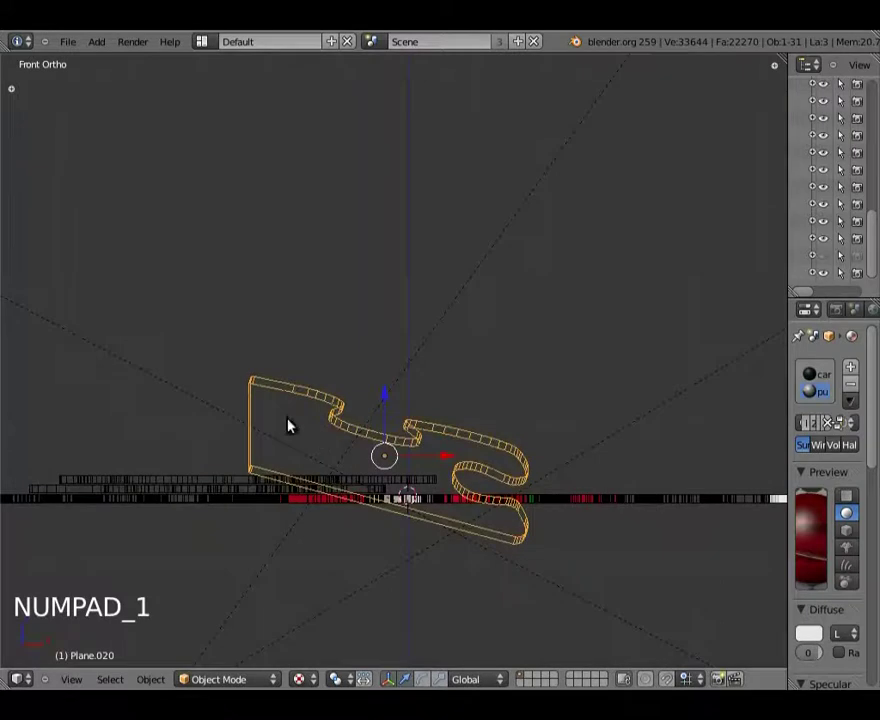
key(r)
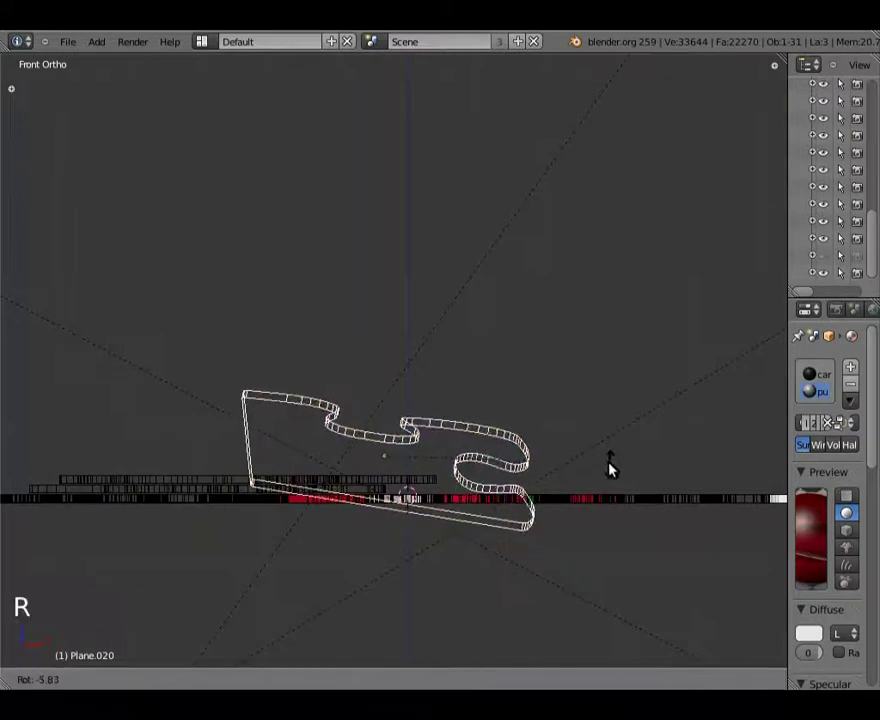
key(KP_3)
key(r)
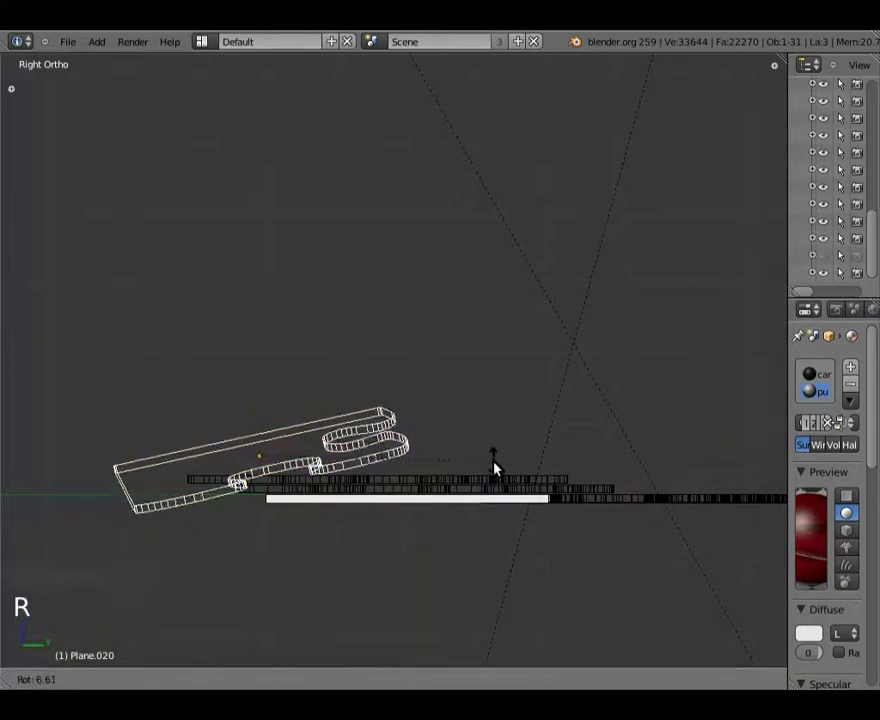
key(KP_1)
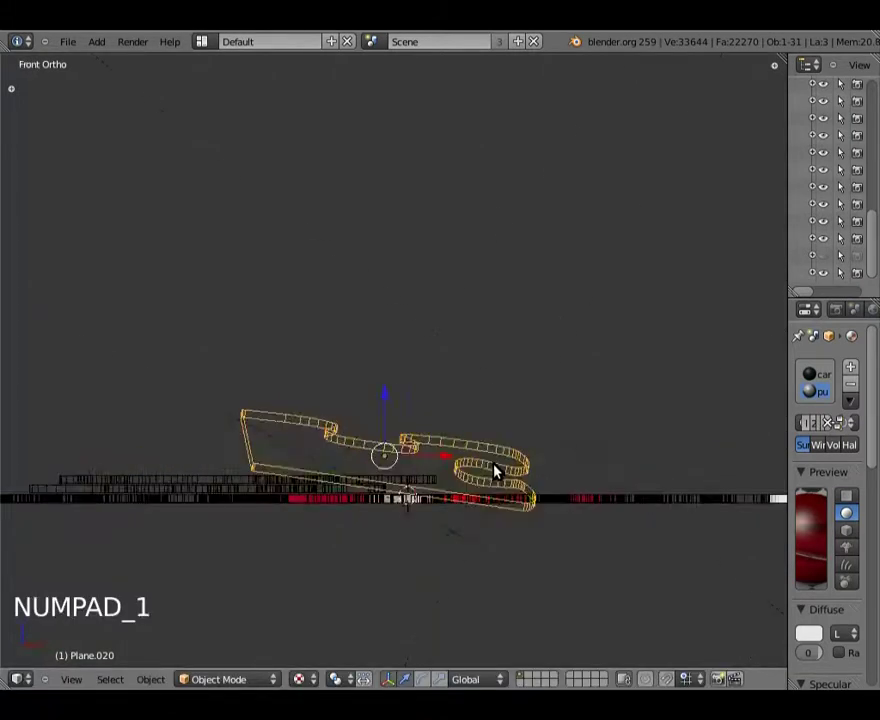
key(r)
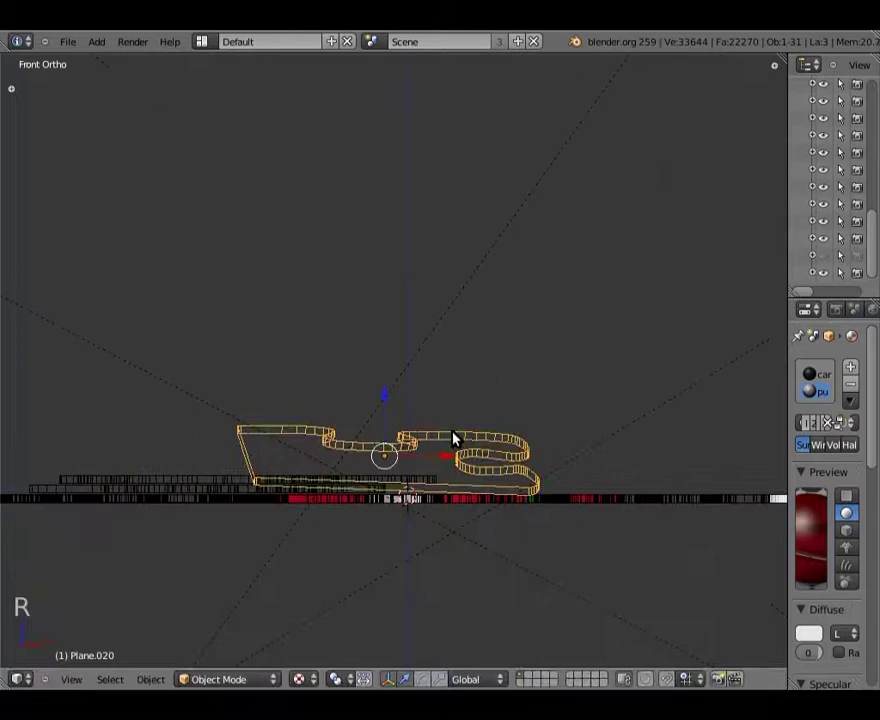
click(389, 395)
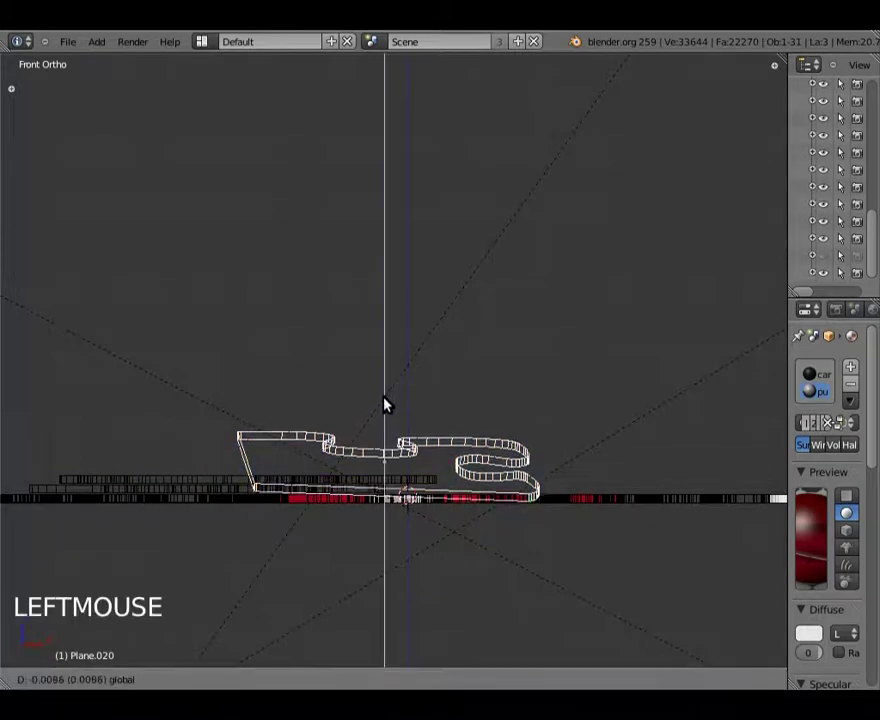
Orbit around the finished puzzle and start rendering the scene through the camera
middle_click(240, 469)
middle_click(393, 457)
middle_click(623, 311)
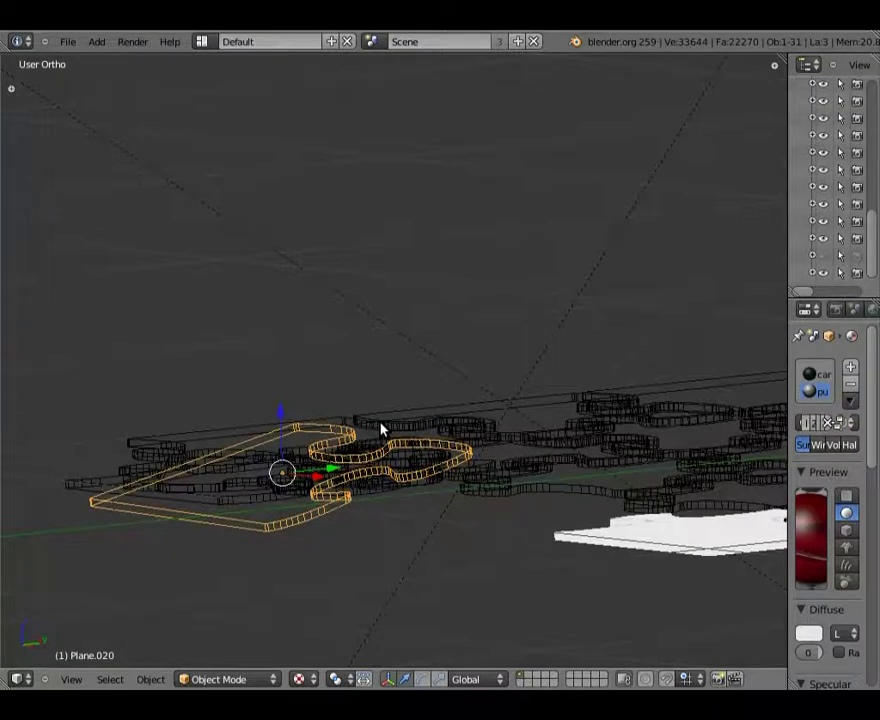
key(ctrl+w)
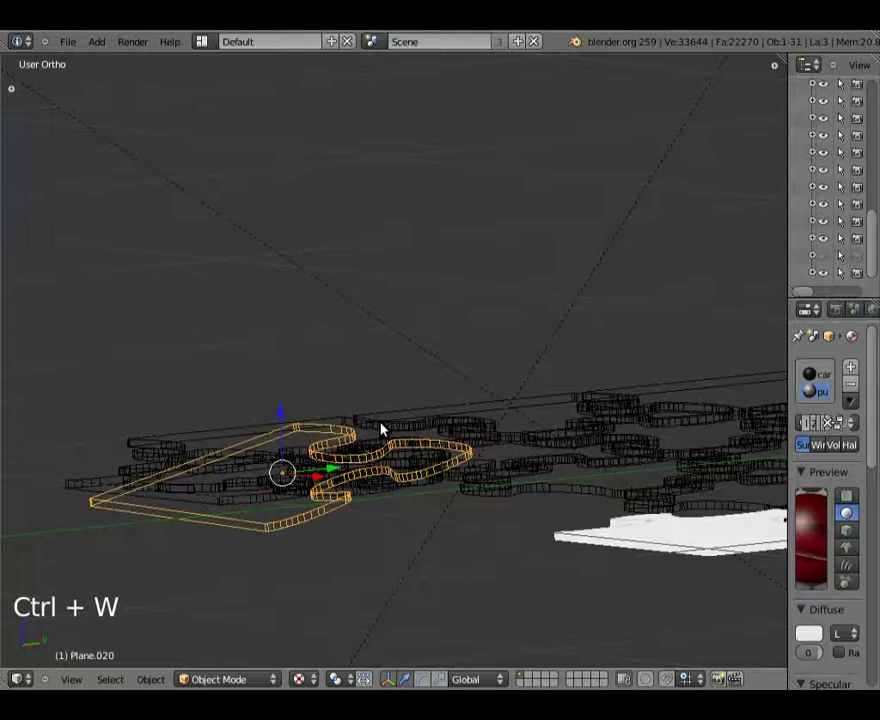